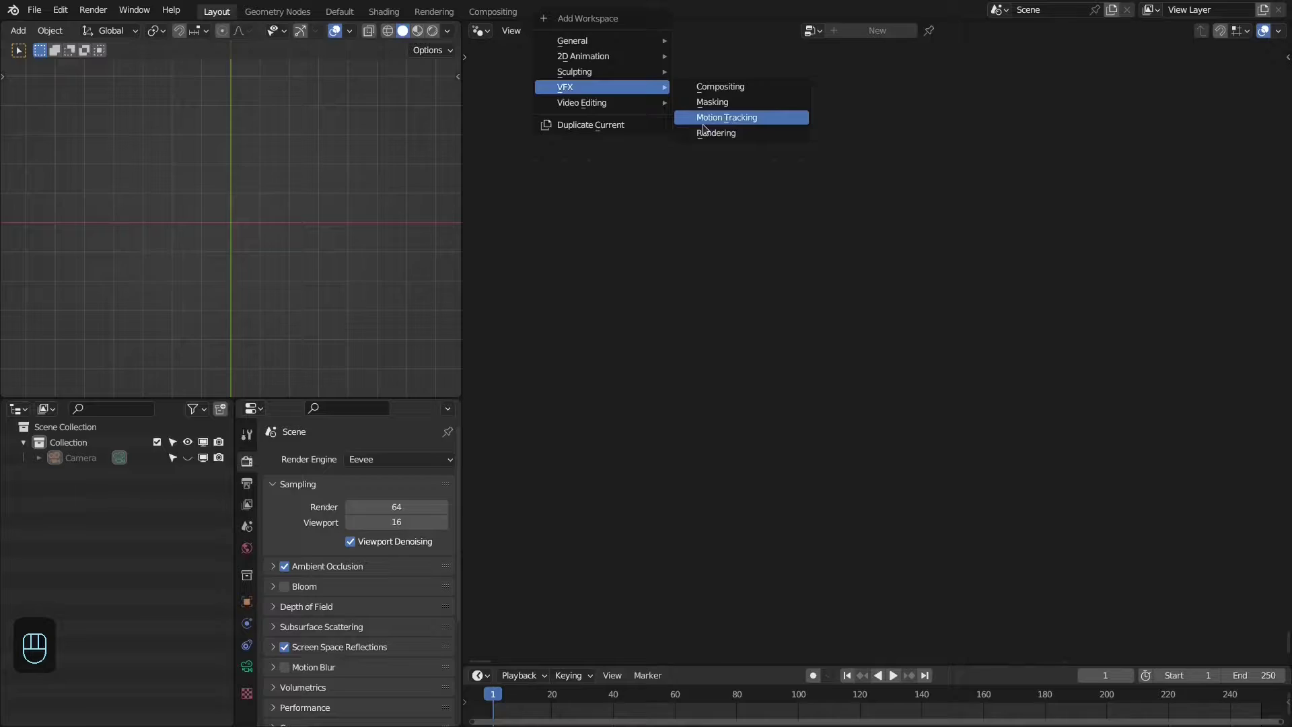
Sketch a pink freehand annotation circle around the lion's head on the footage
{"action": "left_click_drag", "start_coordinate": [512, 233], "coordinate": [13, 337]}
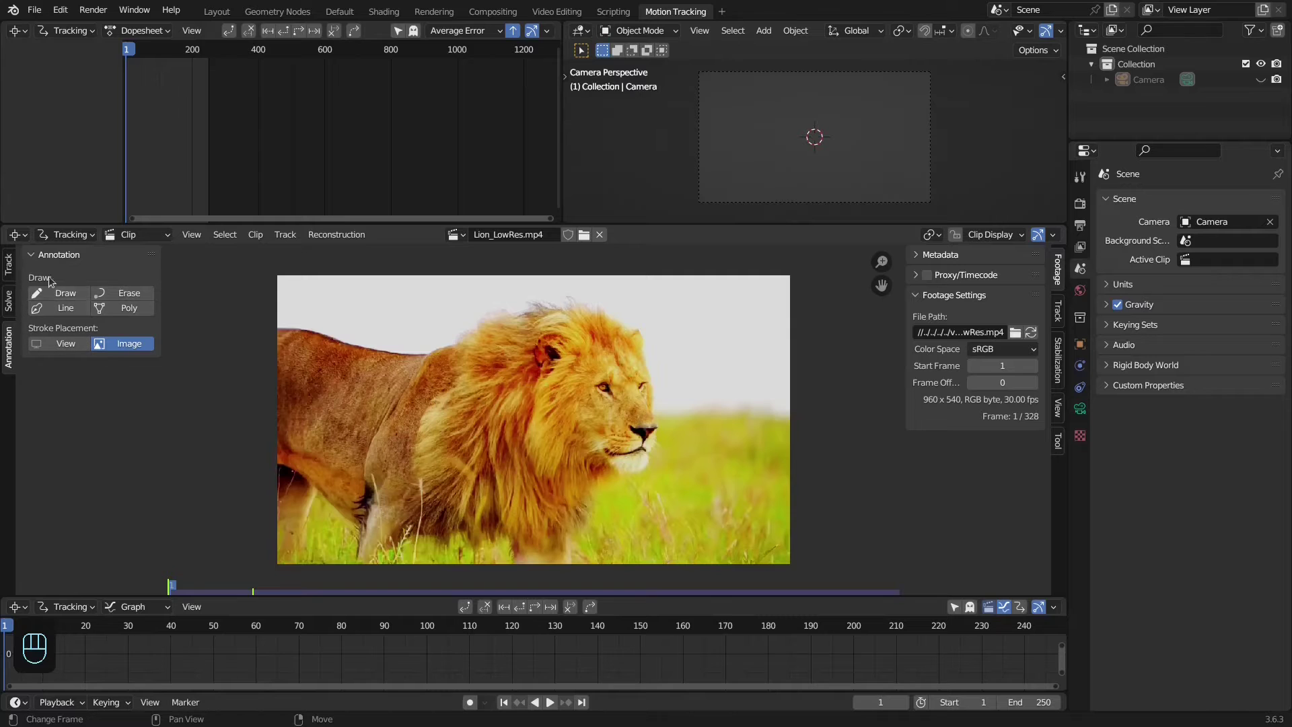
{"action": "left_click_drag", "start_coordinate": [60, 296], "coordinate": [15, 273]}
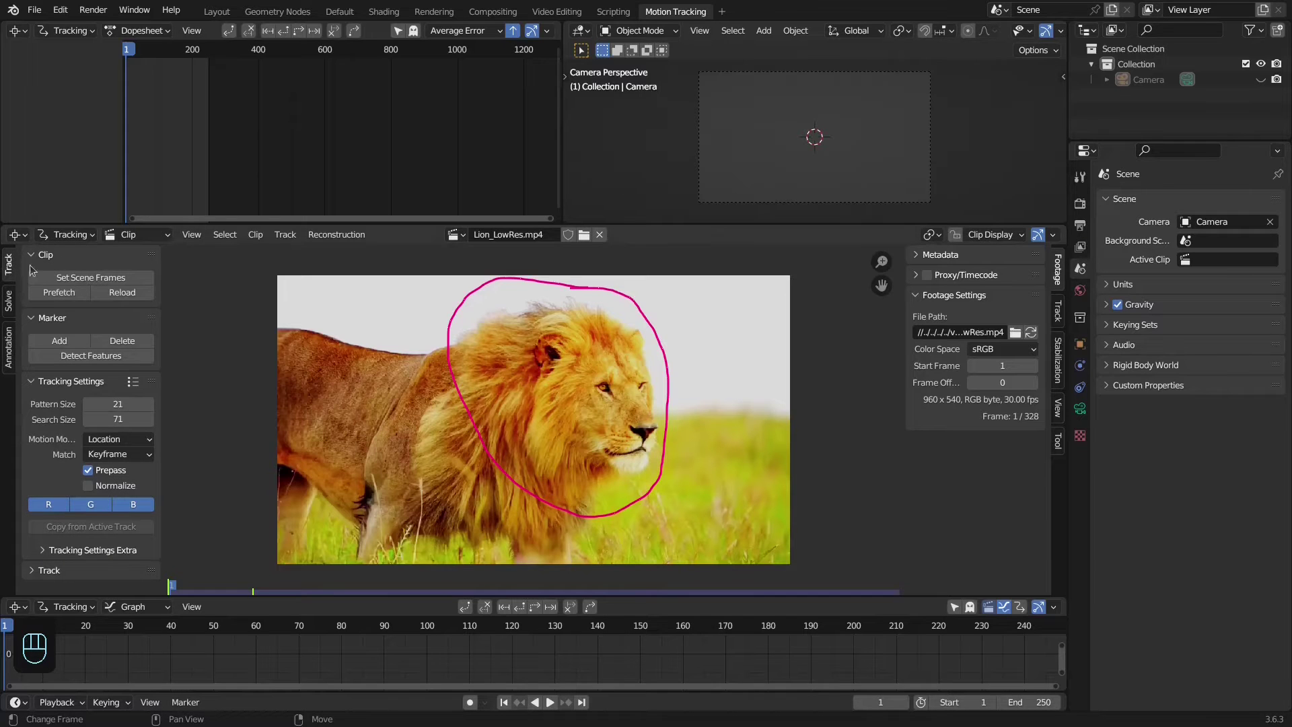
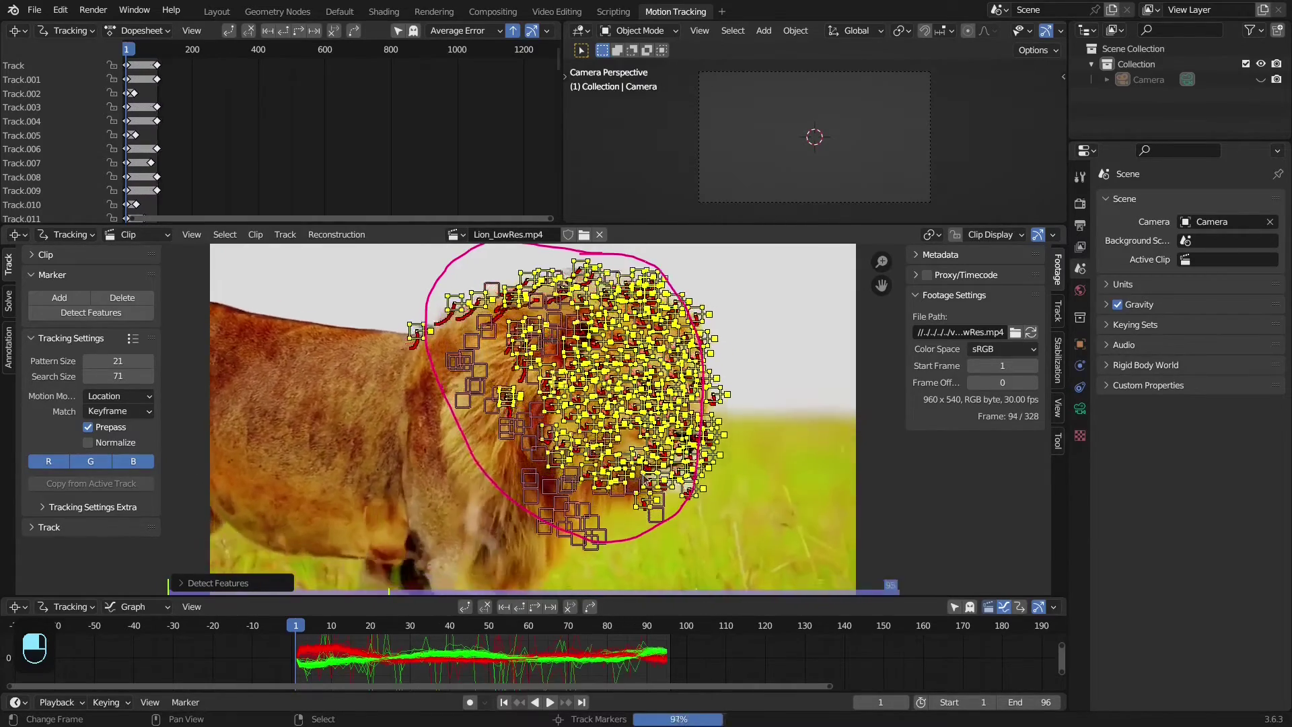
Step back through the tracked frames to review the test track before undoing it
{"action": "key", "text": "space"}
{"action": "key", "text": "space"}
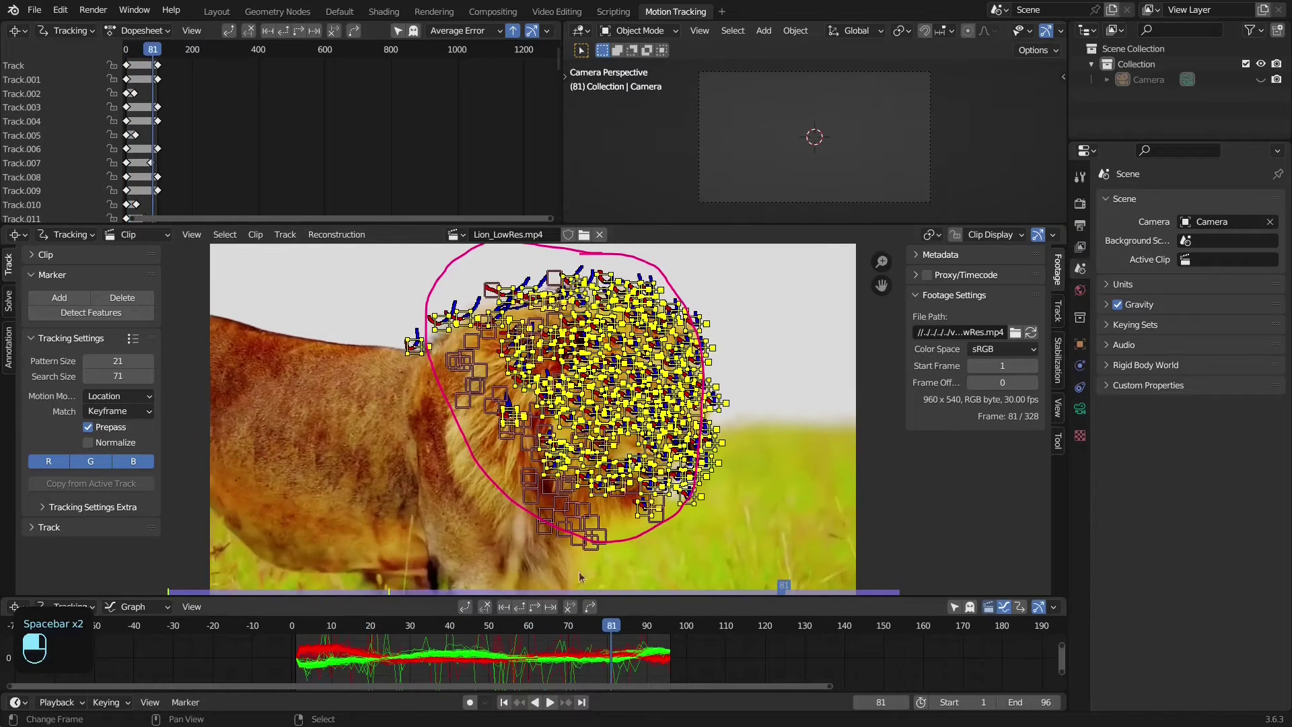
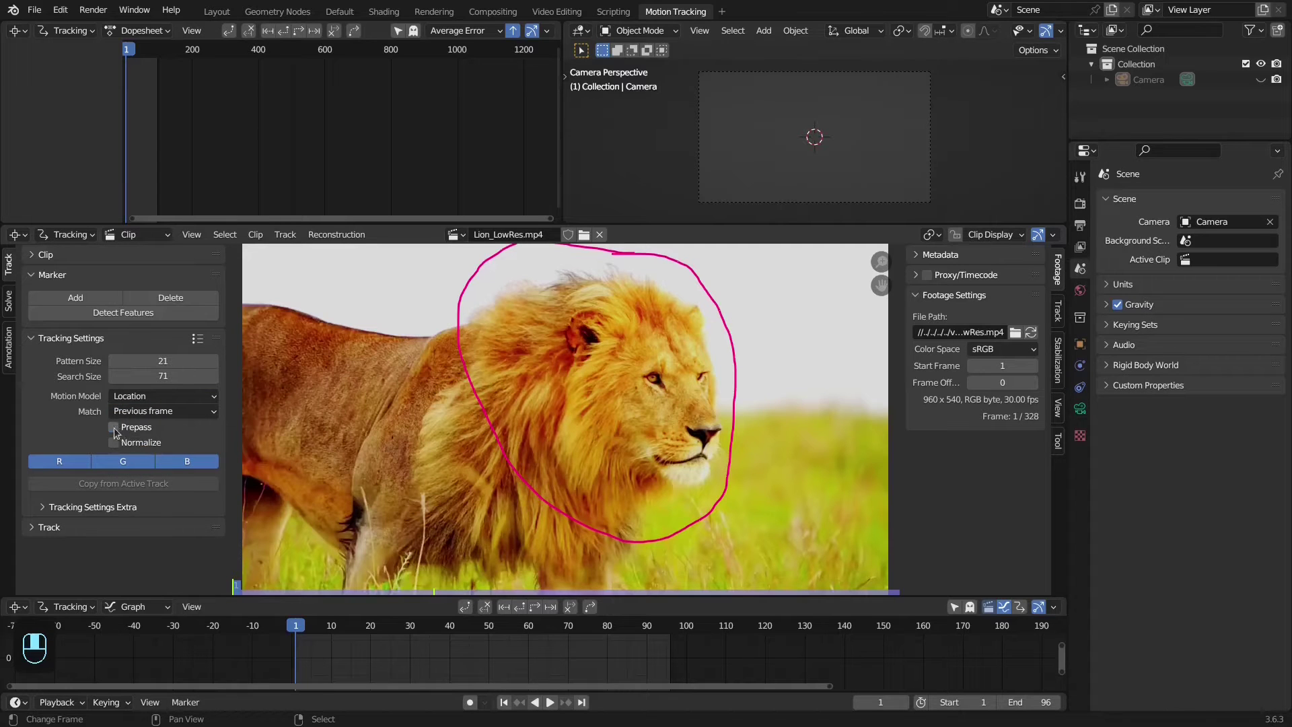
Turn on normalized pattern matching in Tracking Settings, undoing a stray change
{"action": "left_click_drag", "start_coordinate": [130, 430], "coordinate": [134, 443]}
{"action": "left_click", "coordinate": [135, 442]}
{"action": "left_click_drag", "start_coordinate": [135, 443], "coordinate": [164, 435]}
{"action": "key", "text": "ctrl+z"}
Detect features inside the circled area and track the markers forward through the clip
{"action": "left_click_drag", "start_coordinate": [164, 435], "coordinate": [1057, 444]}
{"action": "key", "text": "alt+a"}
{"action": "left_click_drag", "start_coordinate": [1056, 443], "coordinate": [967, 281]}
{"action": "left_click_drag", "start_coordinate": [967, 281], "coordinate": [634, 630]}
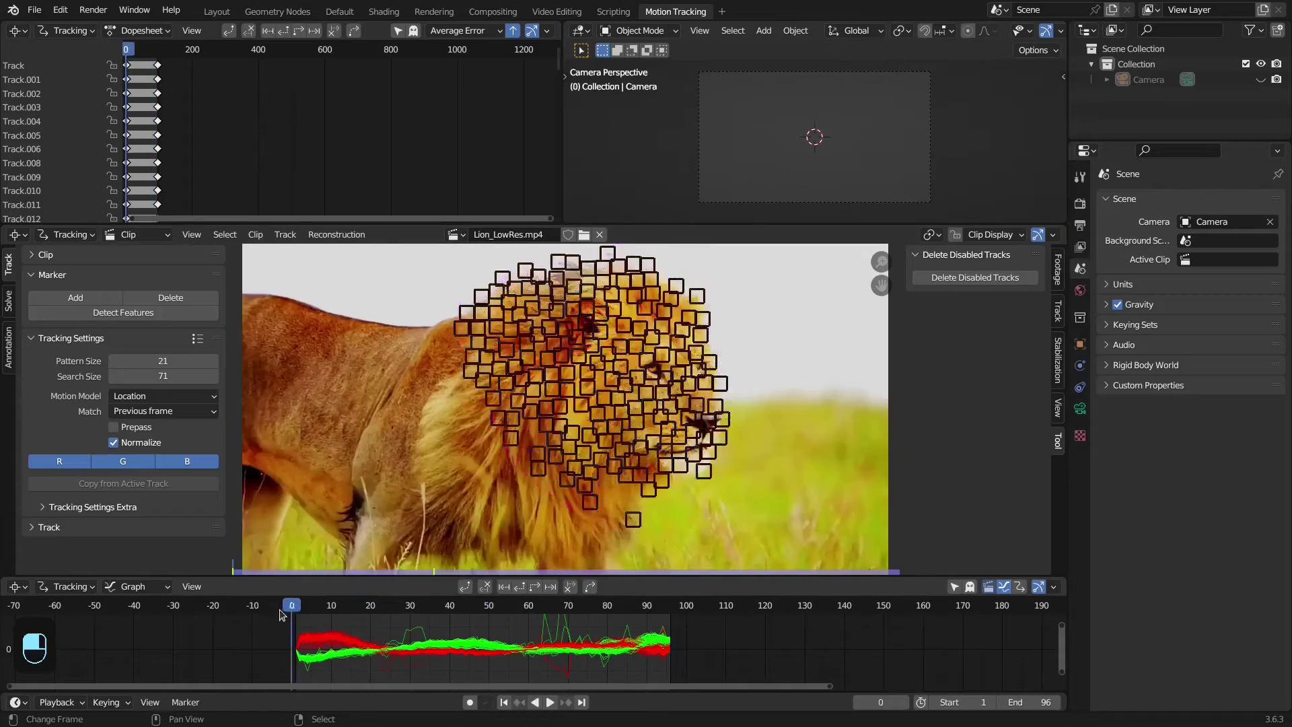
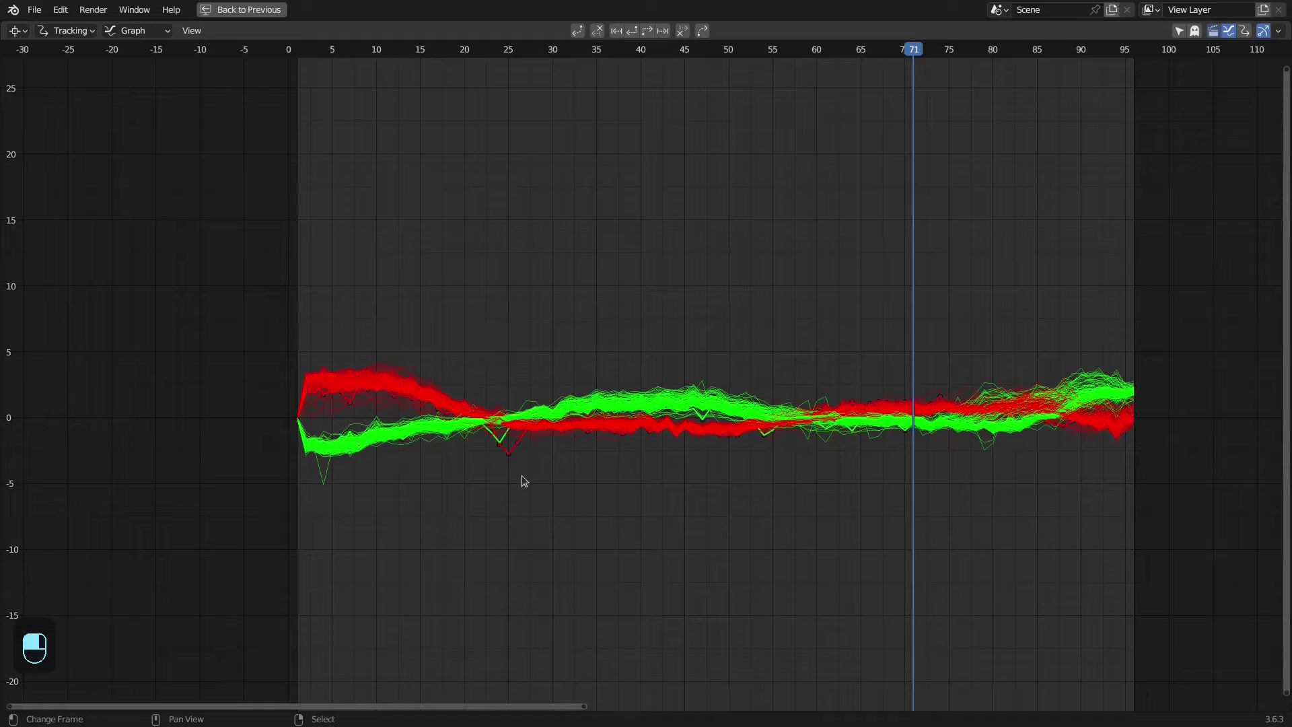
Delete the two tracks whose motion curves spike erratically in the graph
{"action": "key", "text": "x"}
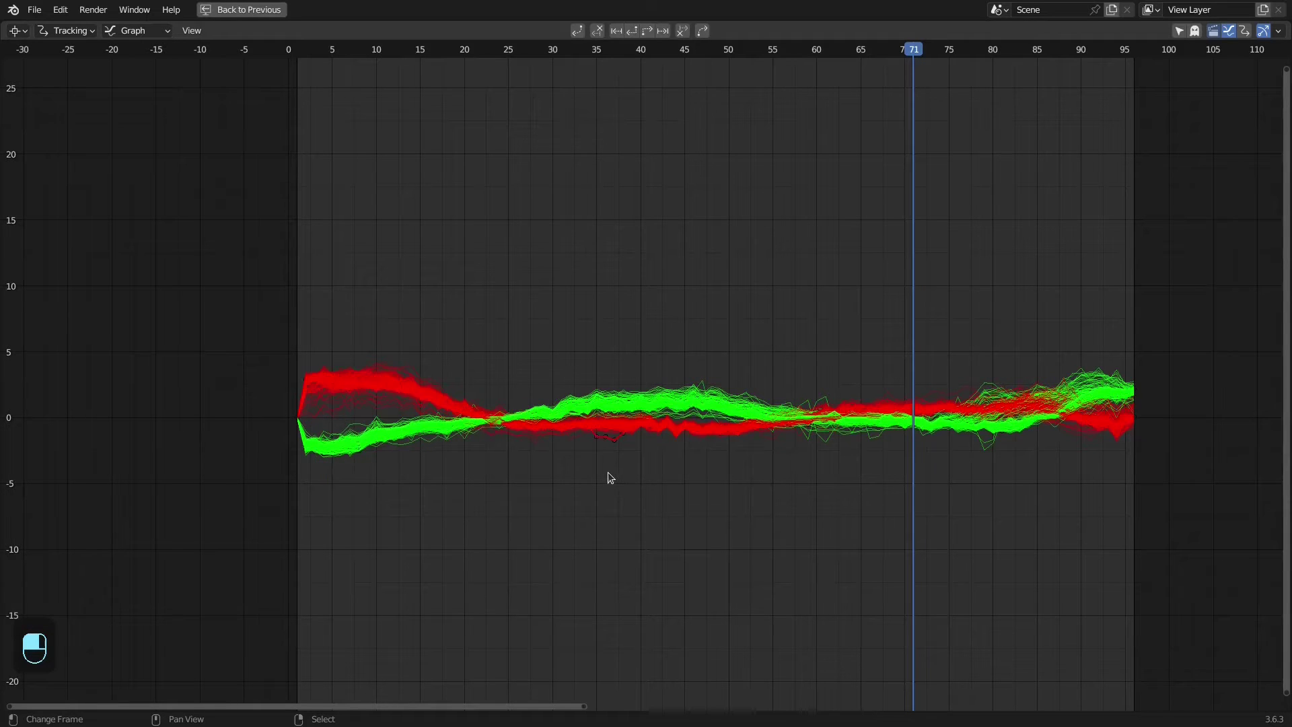
{"action": "key", "text": "x"}
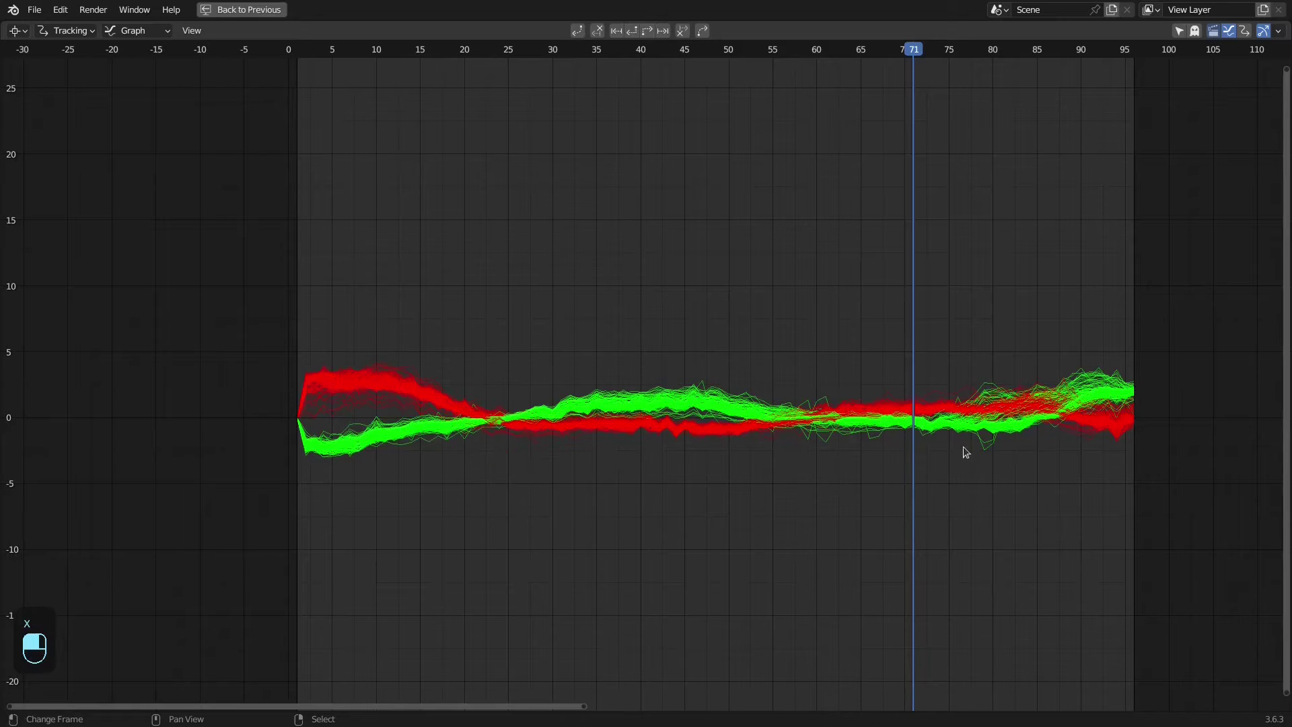
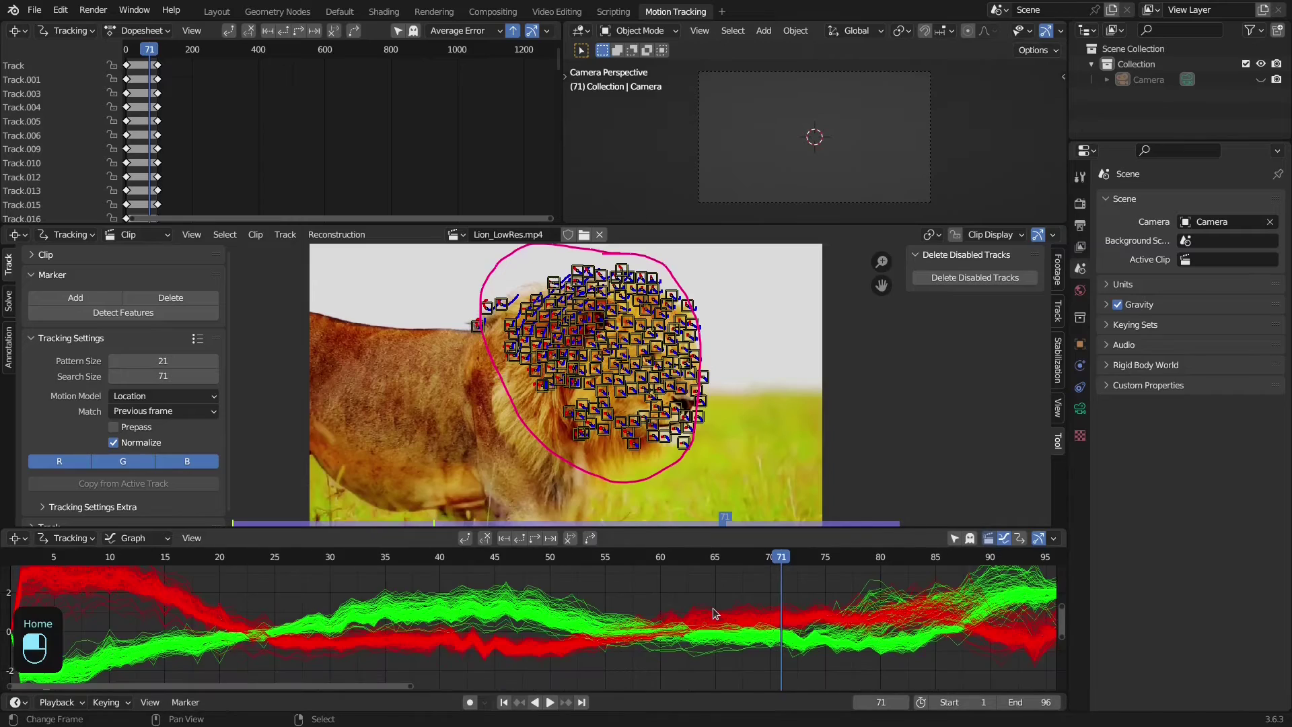
{"action": "left_click_drag", "start_coordinate": [662, 621], "coordinate": [8, 303]}
{"action": "key", "text": "a"}
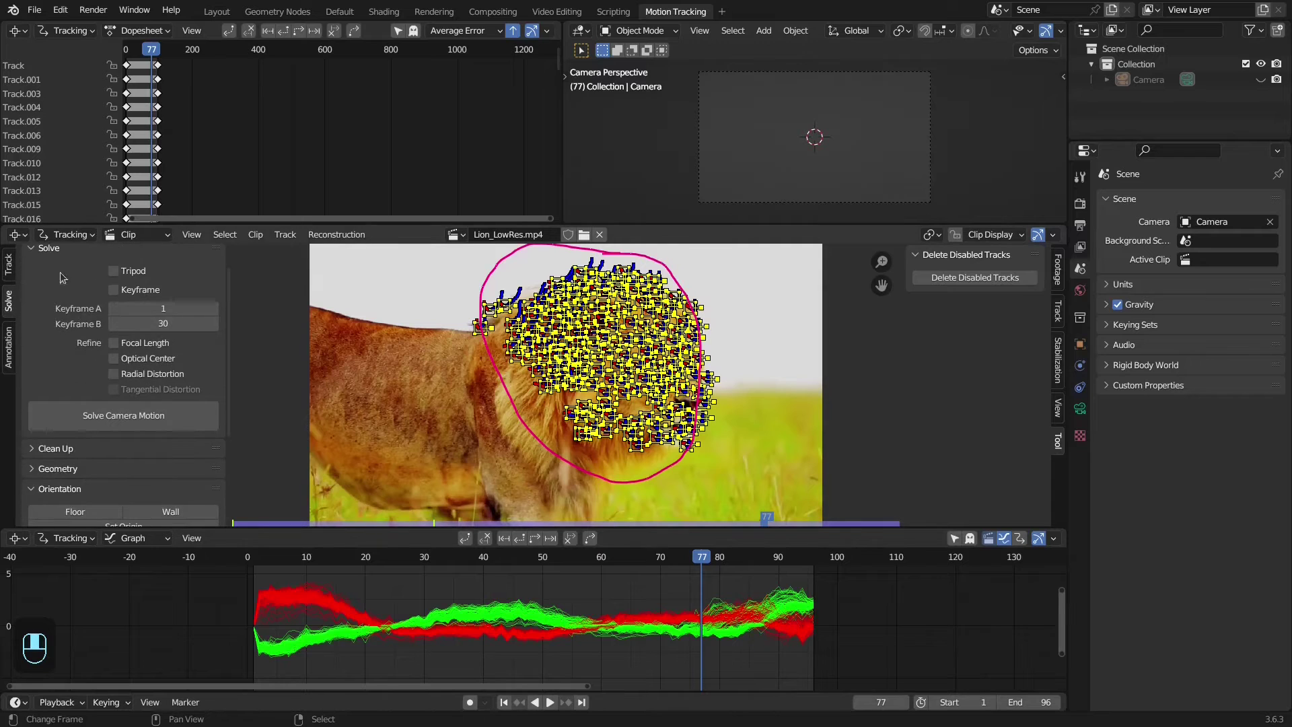
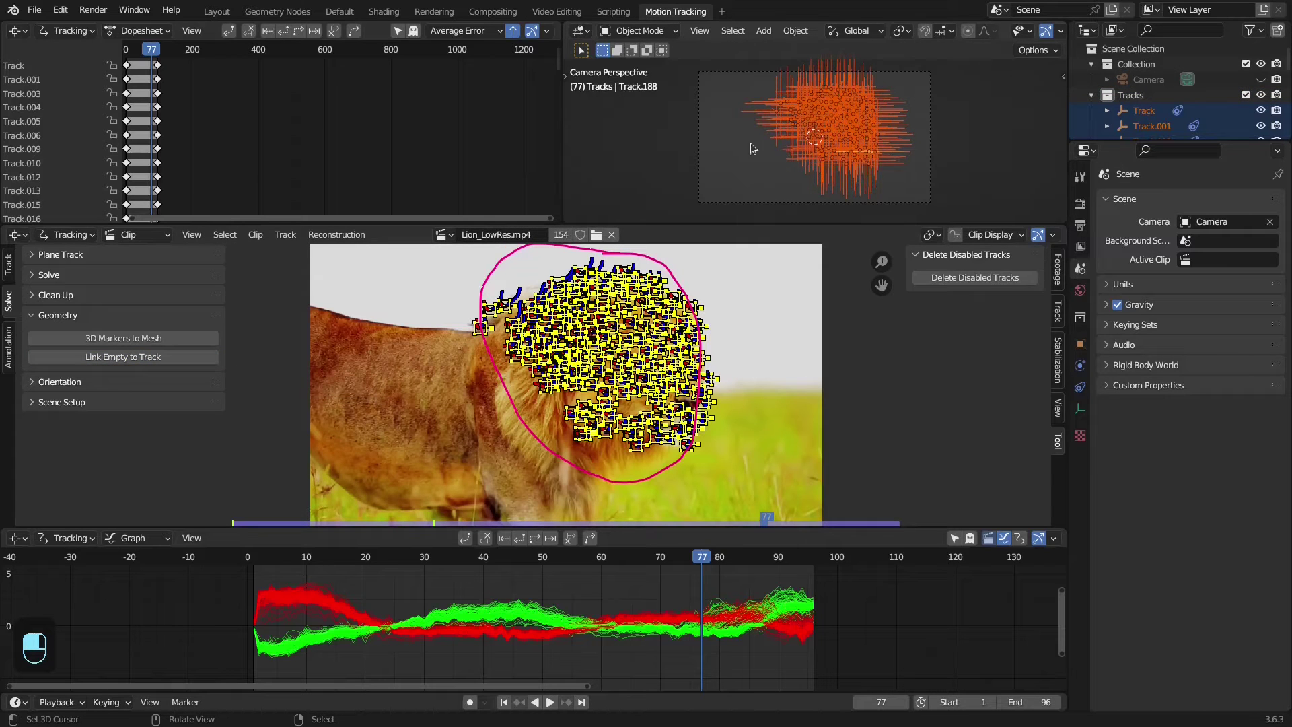
Hide the Tracks collection of empties in the Outliner and expand Scene Setup
{"action": "left_click_drag", "start_coordinate": [1094, 100], "coordinate": [1263, 97]}
{"action": "left_click", "coordinate": [1263, 97]}
{"action": "left_click_drag", "start_coordinate": [1263, 96], "coordinate": [1266, 82]}
{"action": "left_click_drag", "start_coordinate": [1266, 81], "coordinate": [1126, 88]}
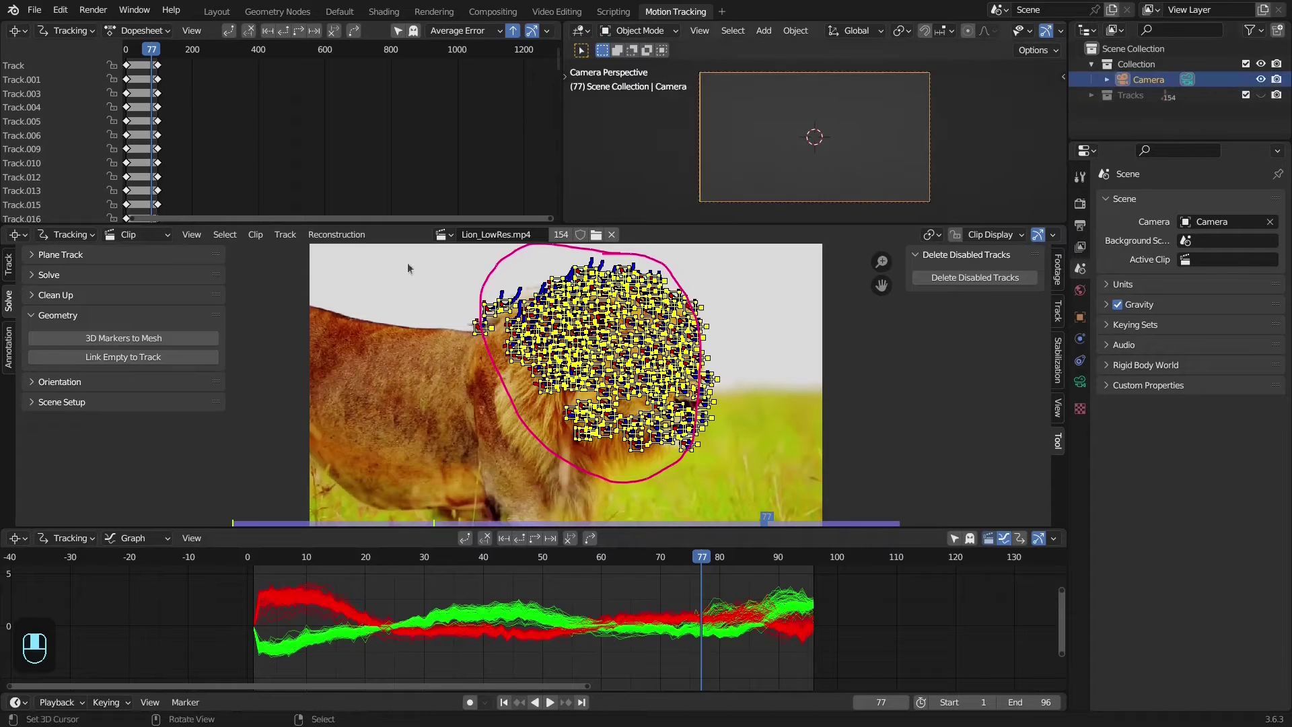
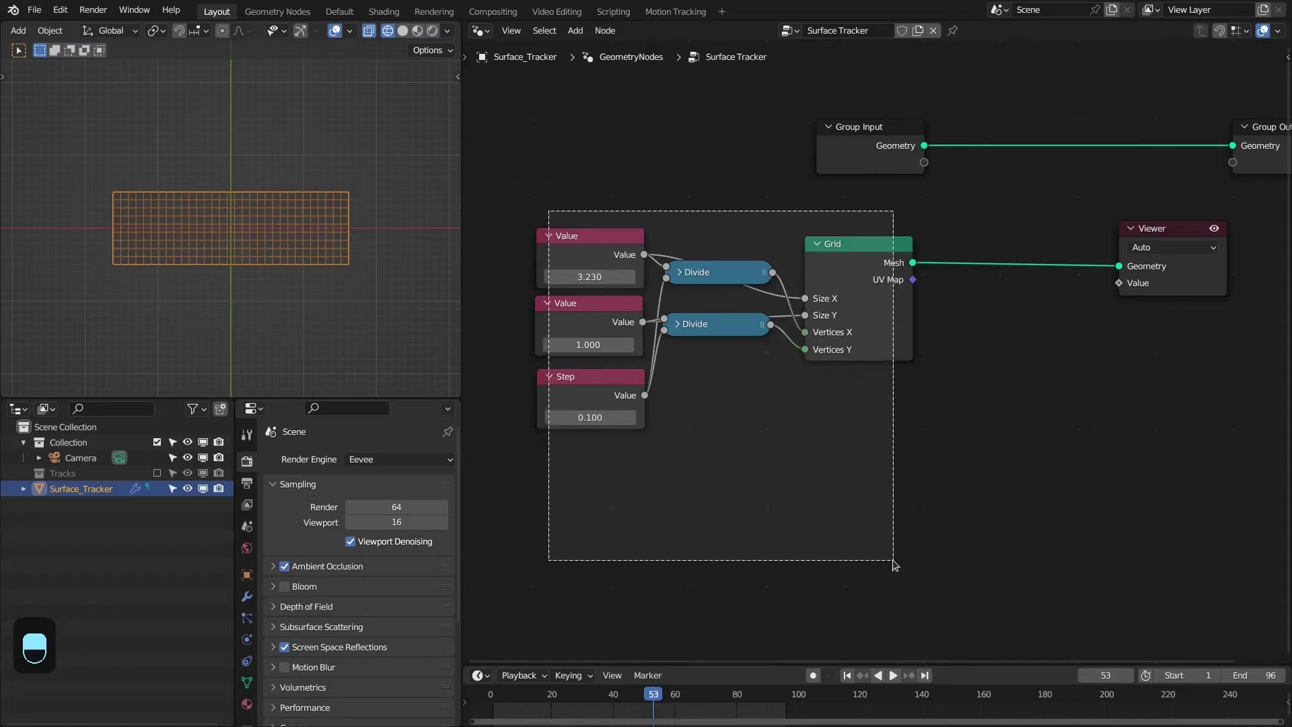
Frame the grid nodes as 'Step Grid' and insert Transform Geometry before the Group Output
{"action": "key", "text": "ctrl+j"}
{"action": "key", "text": "shift+F2"}
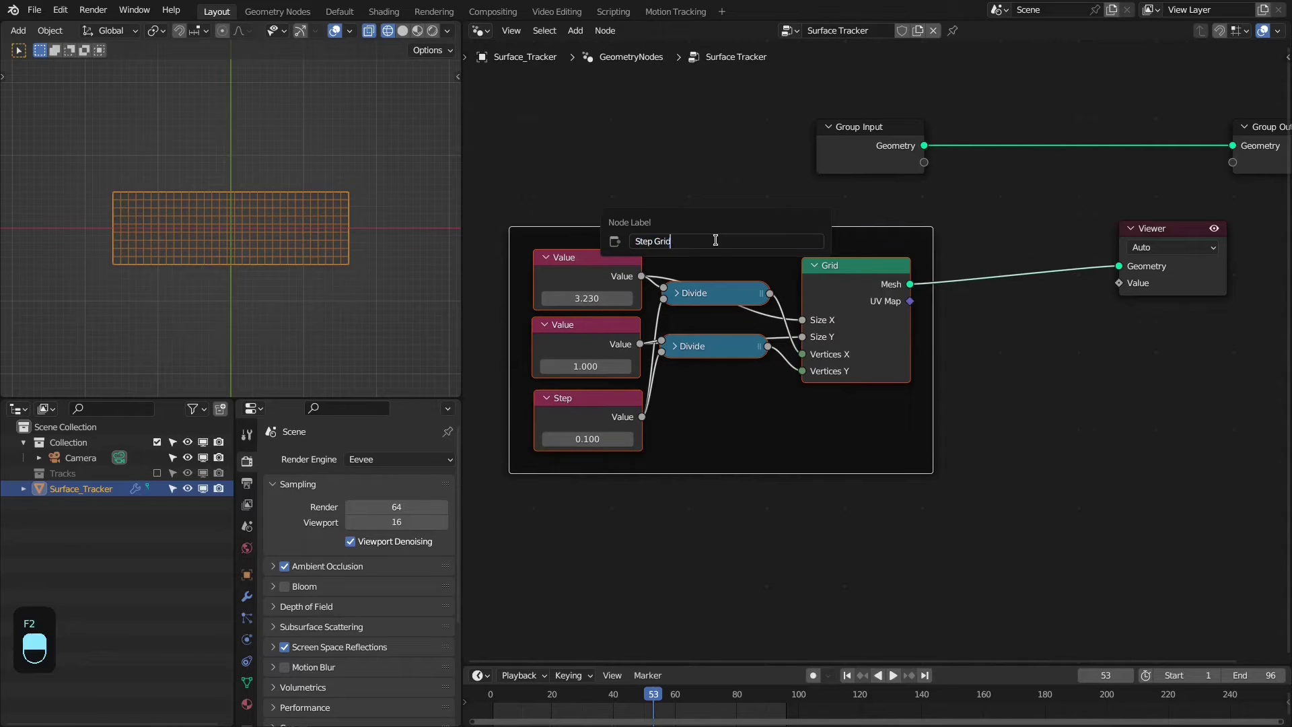
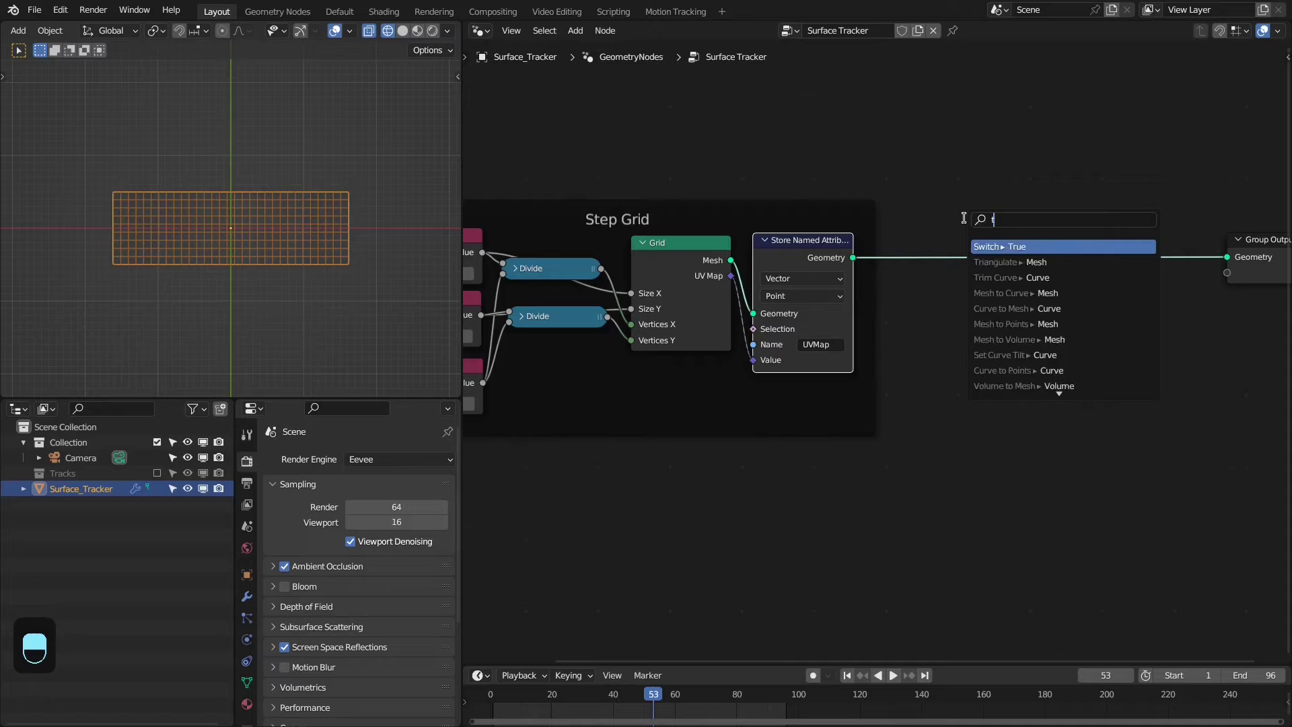
{"action": "left_click_drag", "start_coordinate": [956, 242], "coordinate": [978, 238]}
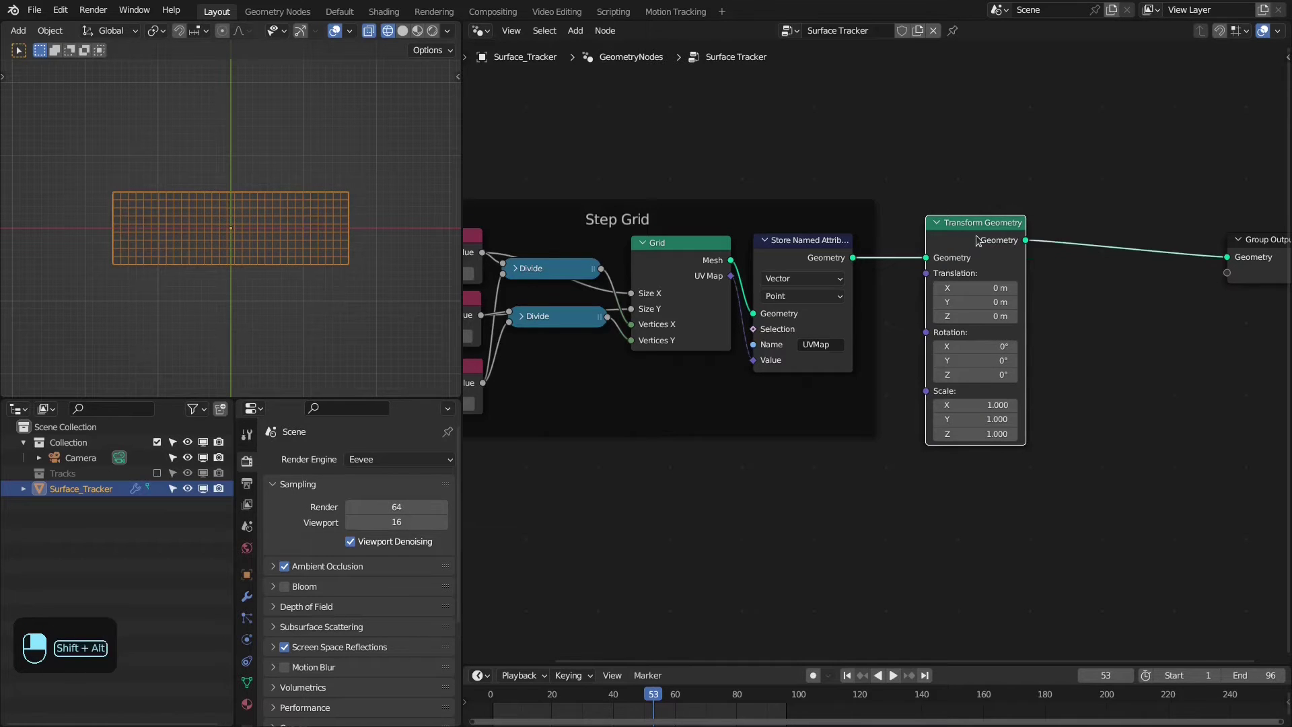
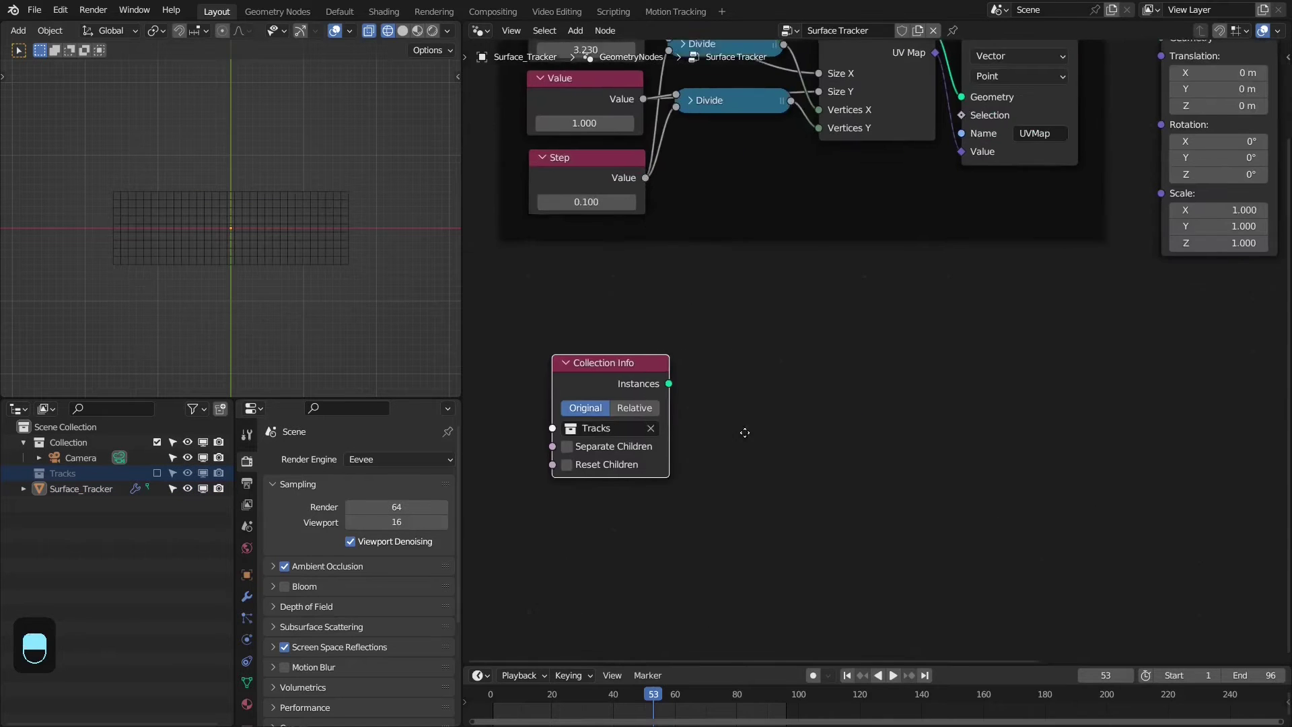
Wire Tracks collection instances, Position and Index nodes into the Sample Index branch feeding the Viewer
{"action": "left_click_drag", "start_coordinate": [687, 387], "coordinate": [412, 213]}
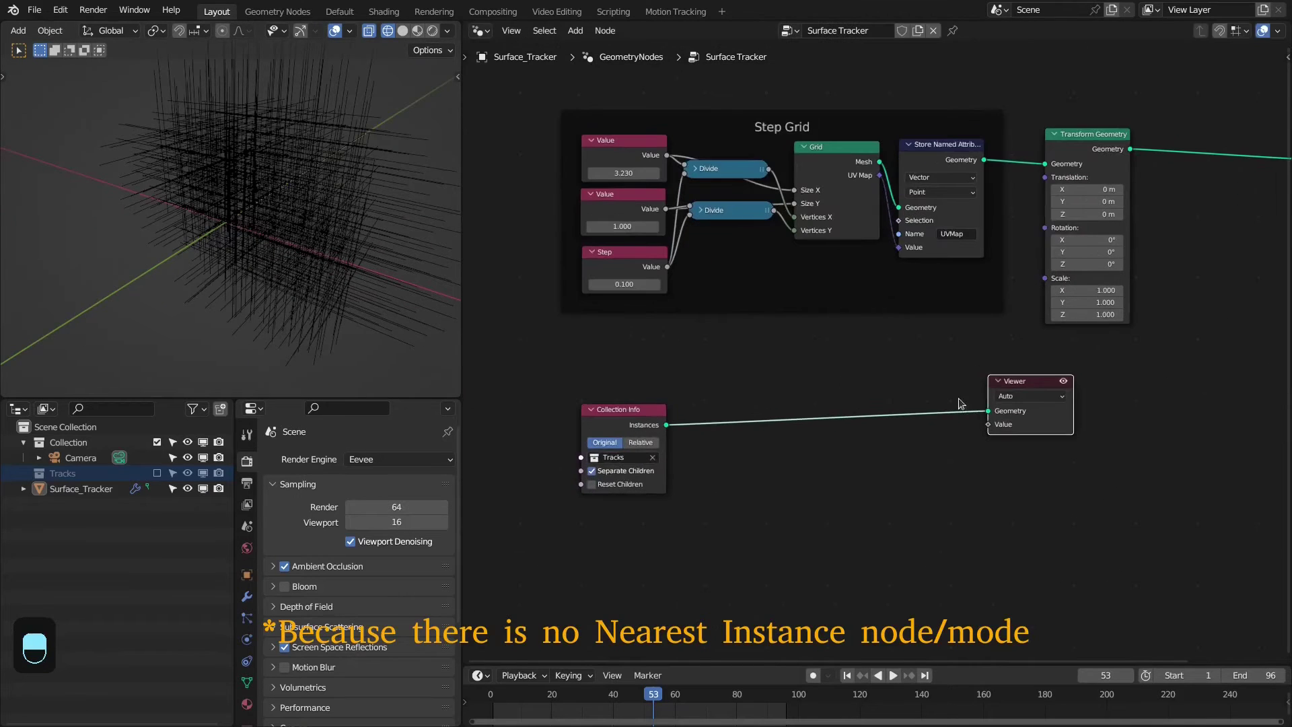
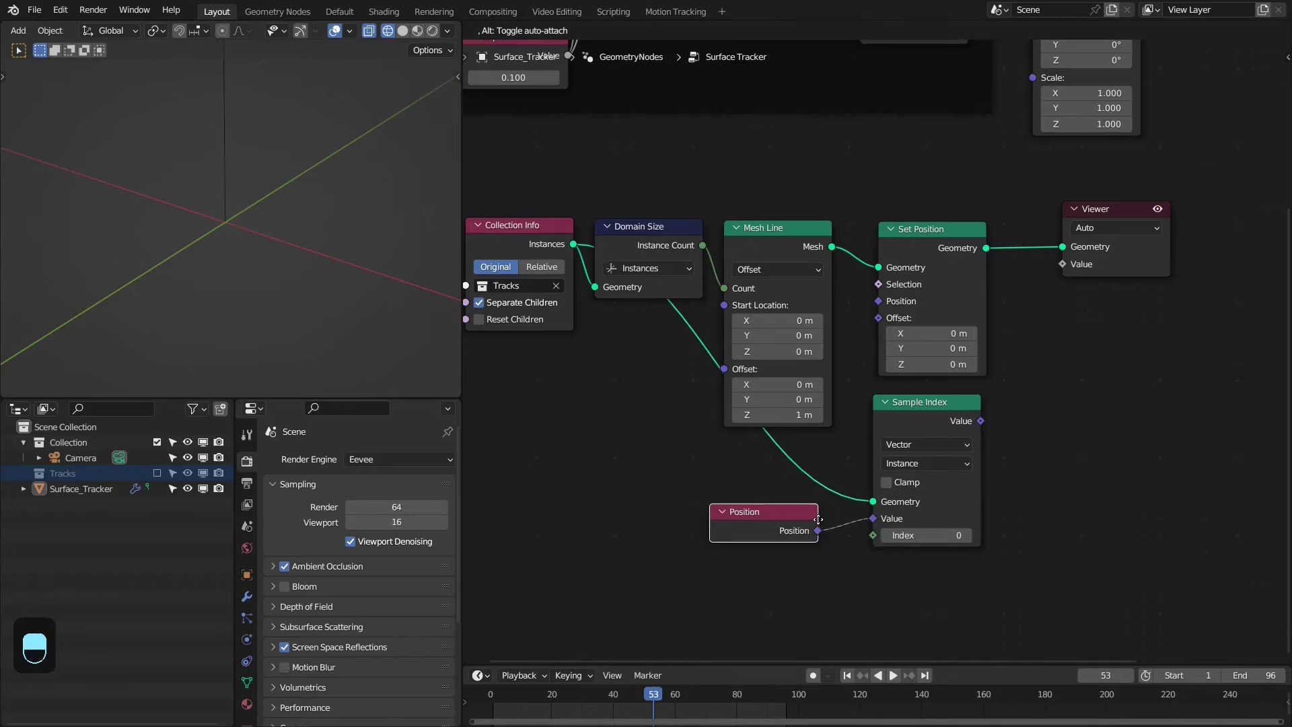
{"action": "left_click_drag", "start_coordinate": [846, 489], "coordinate": [837, 543]}
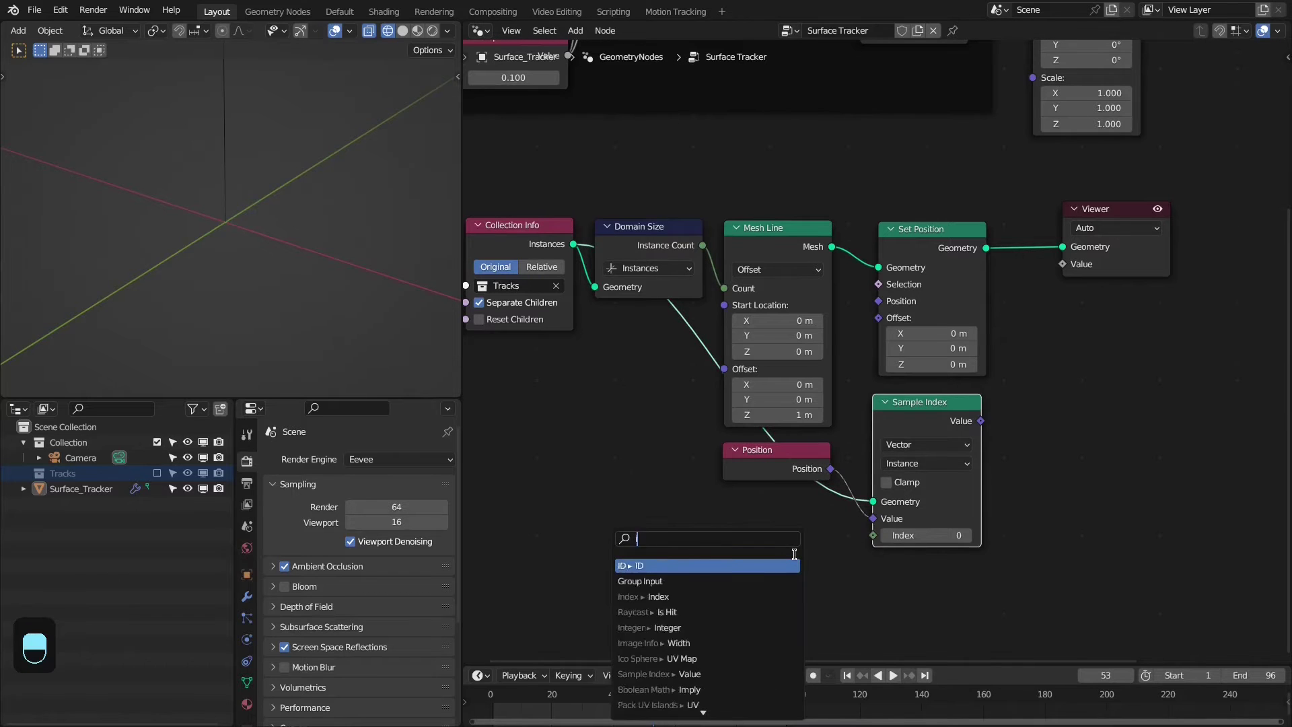
{"action": "left_click_drag", "start_coordinate": [929, 451], "coordinate": [985, 414]}
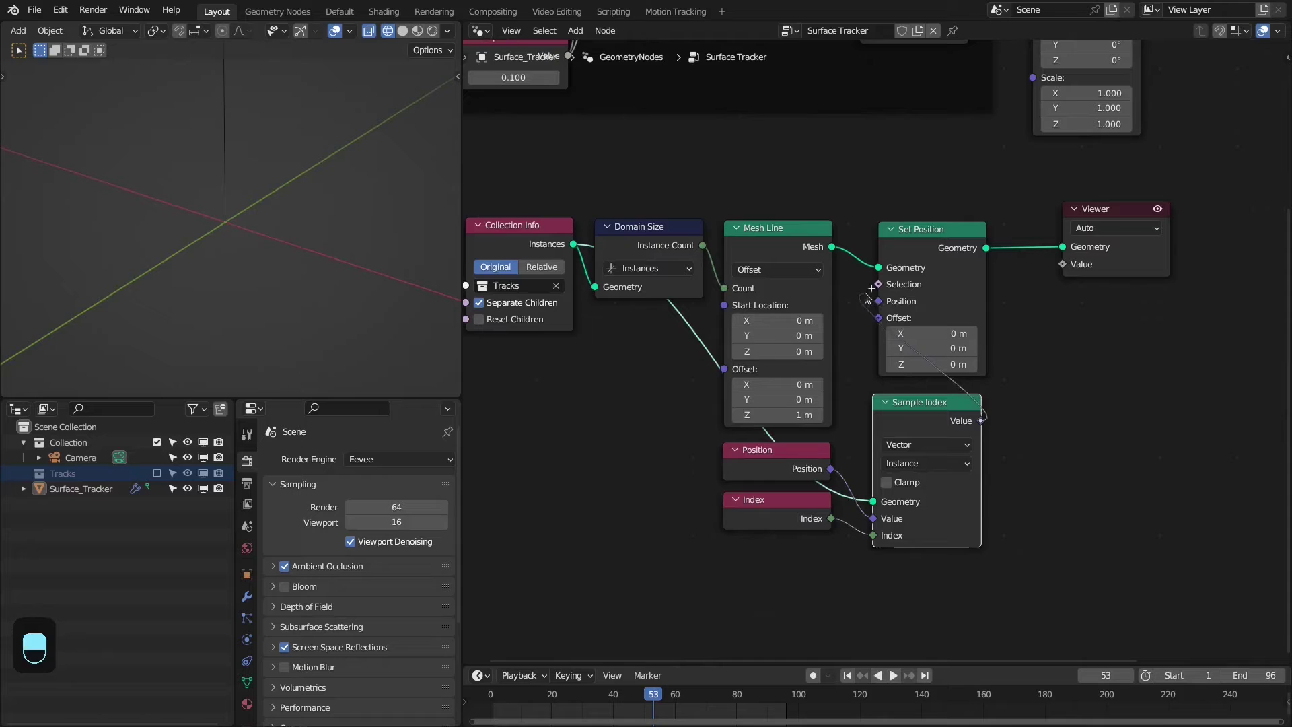
Play the animation from the start to preview the tracks as scribbled moving lines
{"action": "key", "text": "shift+Left"}
{"action": "key", "text": "space"}
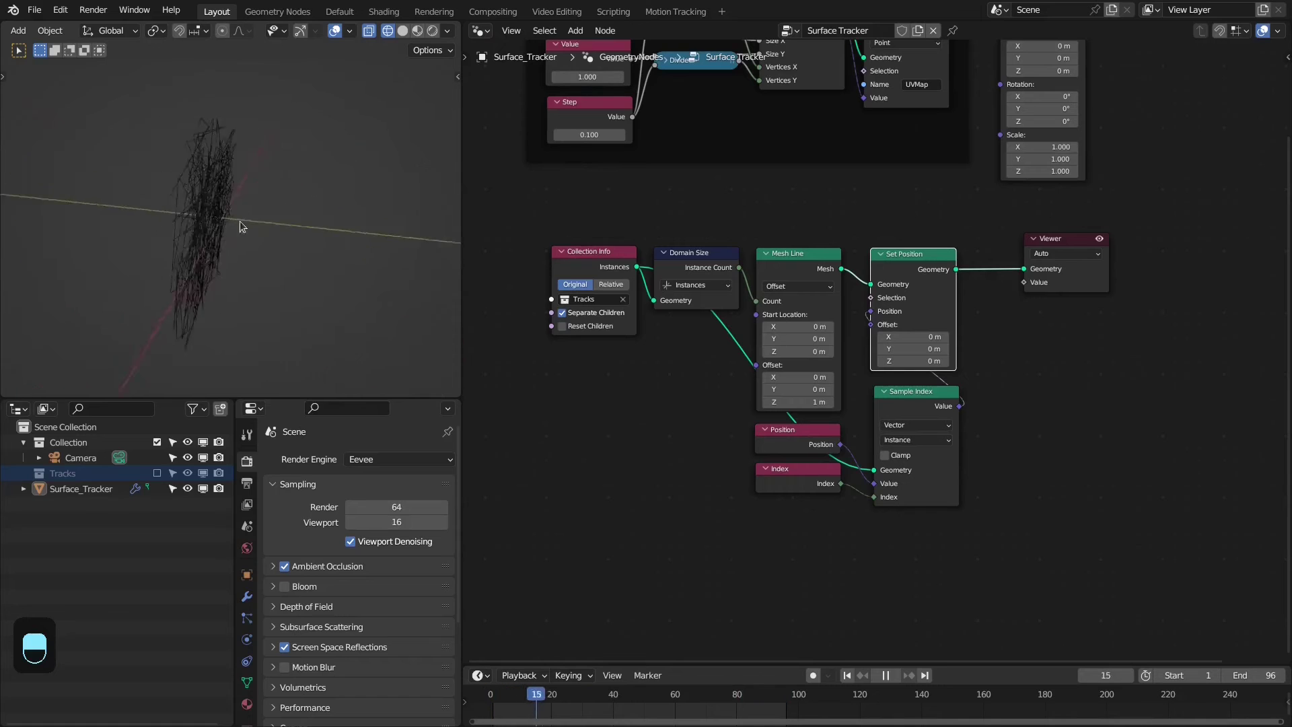
{"action": "key", "text": "space"}
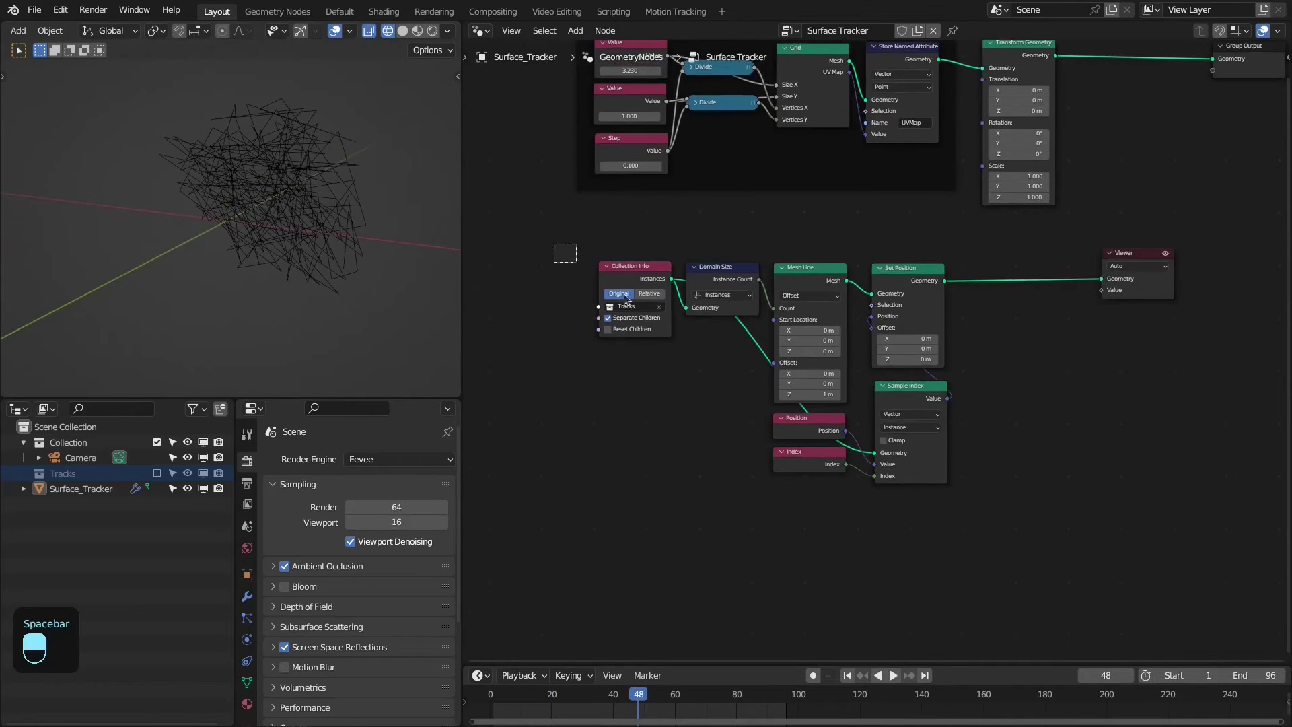
Frame the track nodes as 'Tracks data' and place a Sample Nearest node after Set Position
{"action": "key", "text": "ctrl+j"}
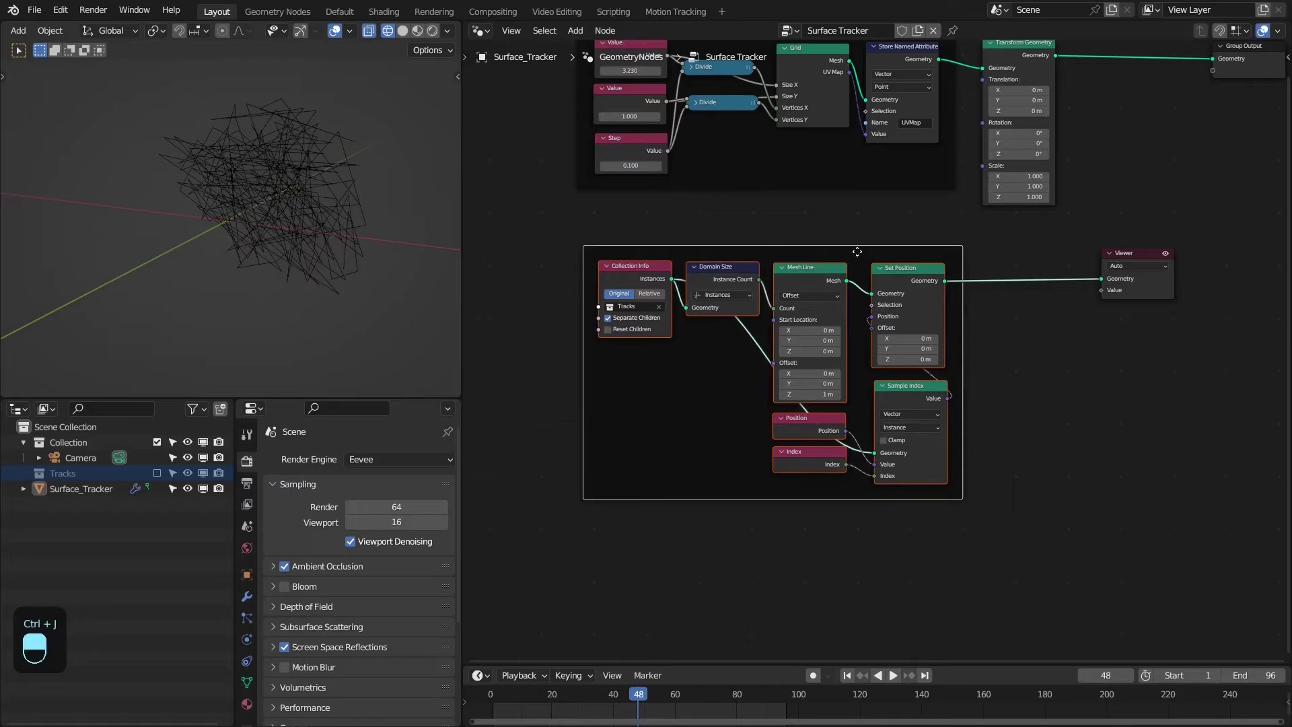
{"action": "key", "text": "F2"}
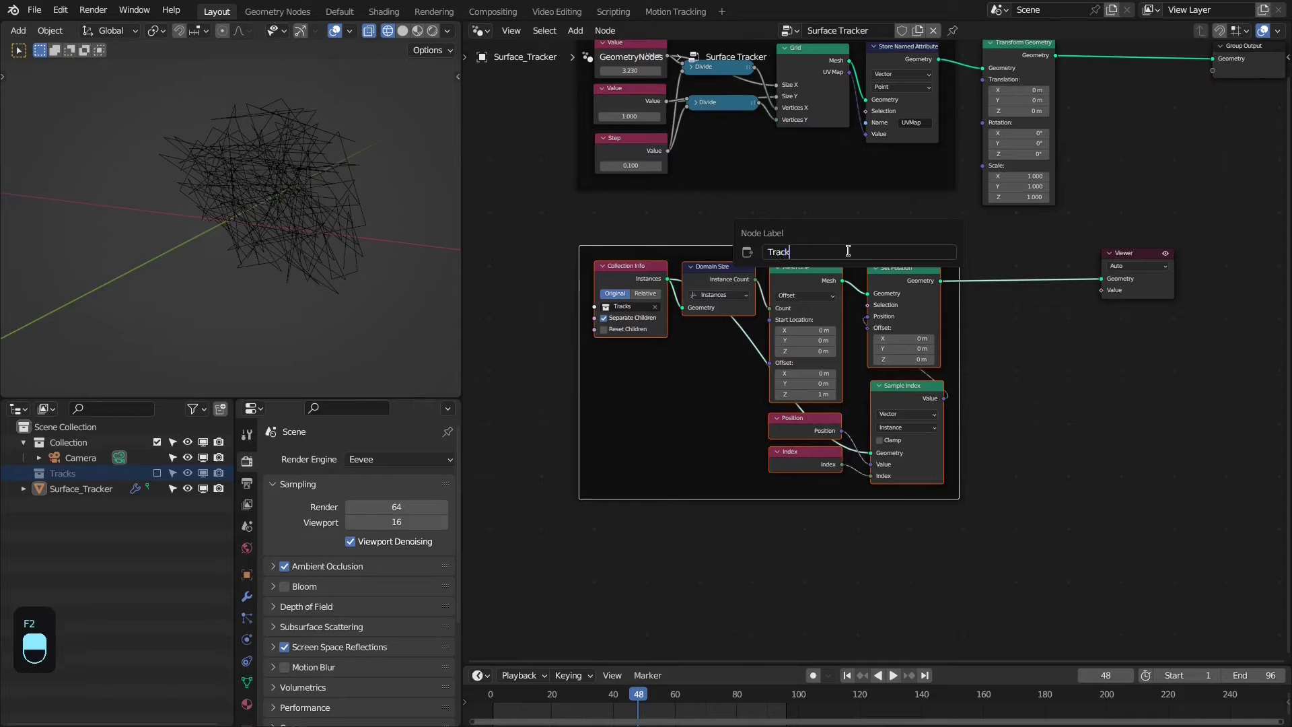
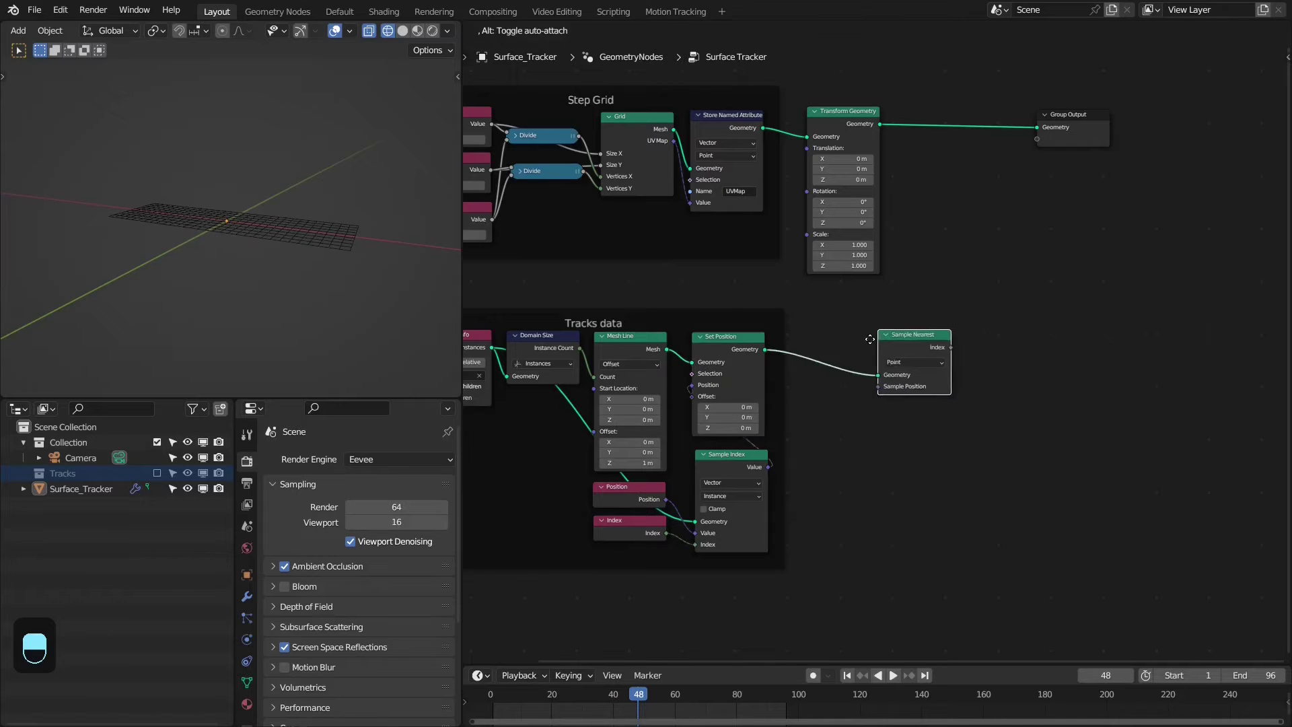
{"action": "left_click_drag", "start_coordinate": [806, 337], "coordinate": [858, 385]}
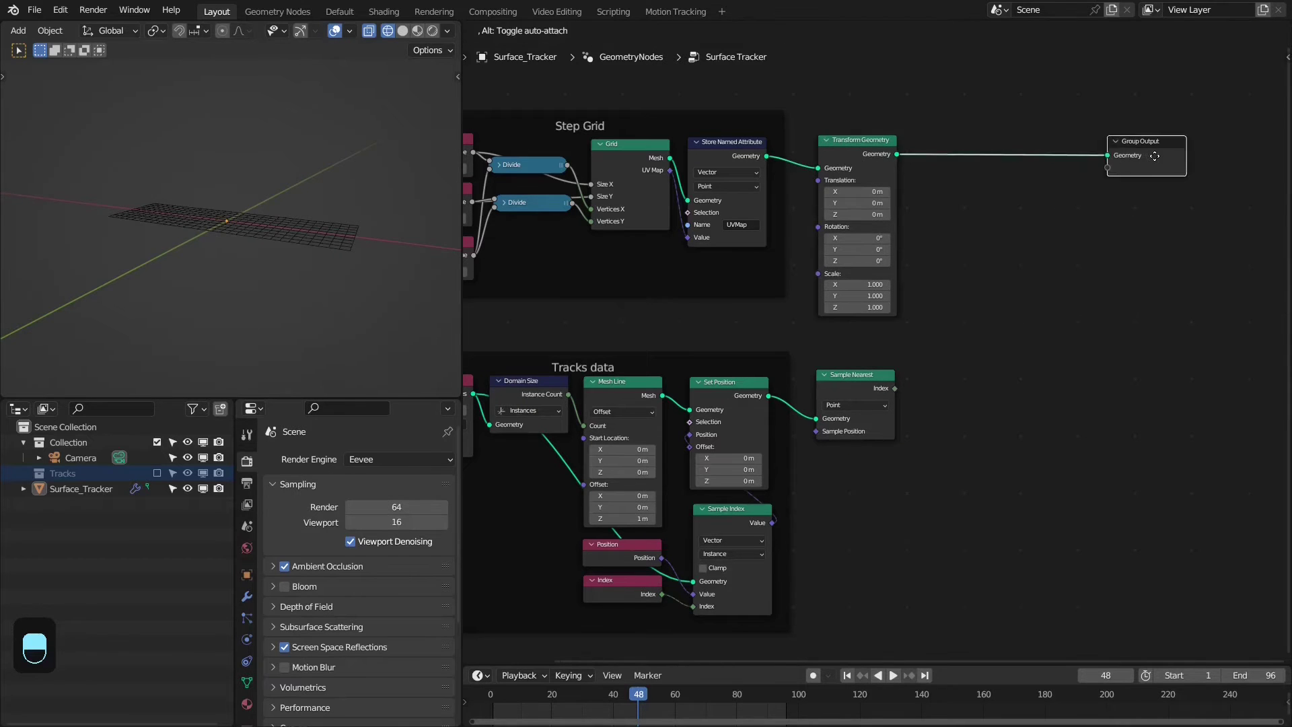
Insert a Store Named Attribute node between Transform Geometry and the Group Output
{"action": "key", "text": "shift+a"}
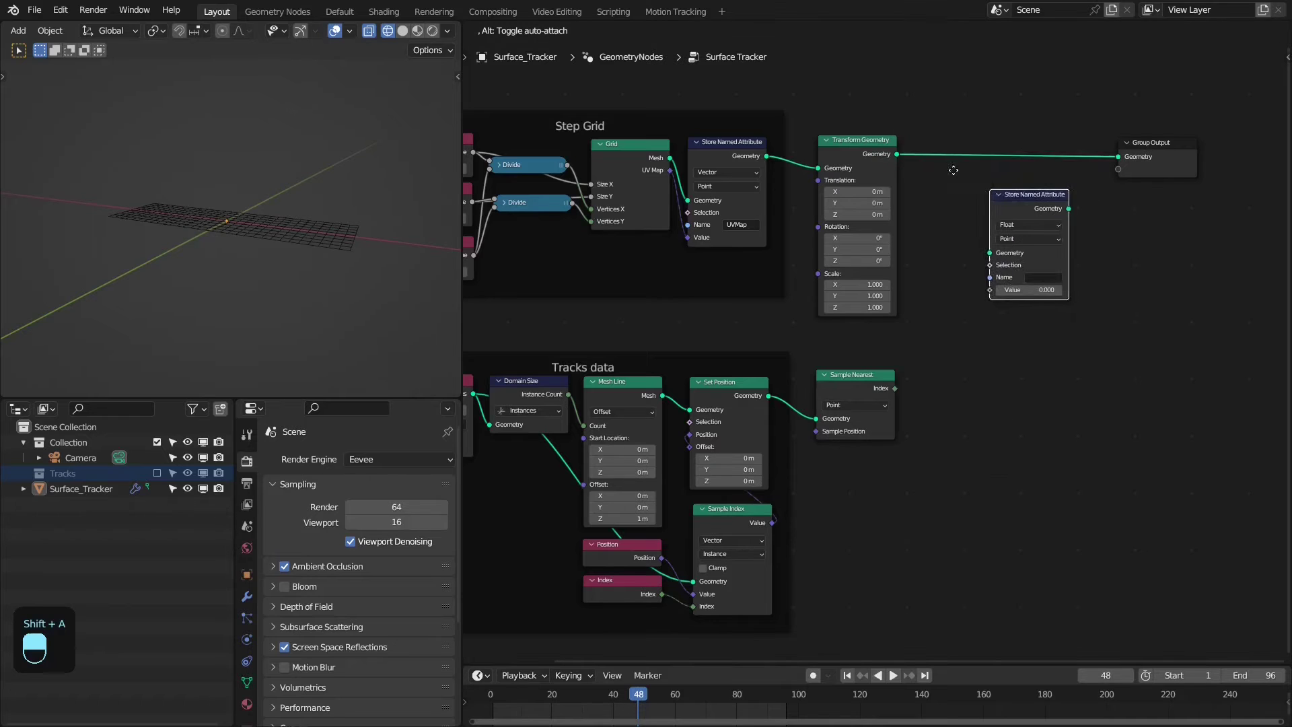
{"action": "left_click_drag", "start_coordinate": [975, 142], "coordinate": [980, 136]}
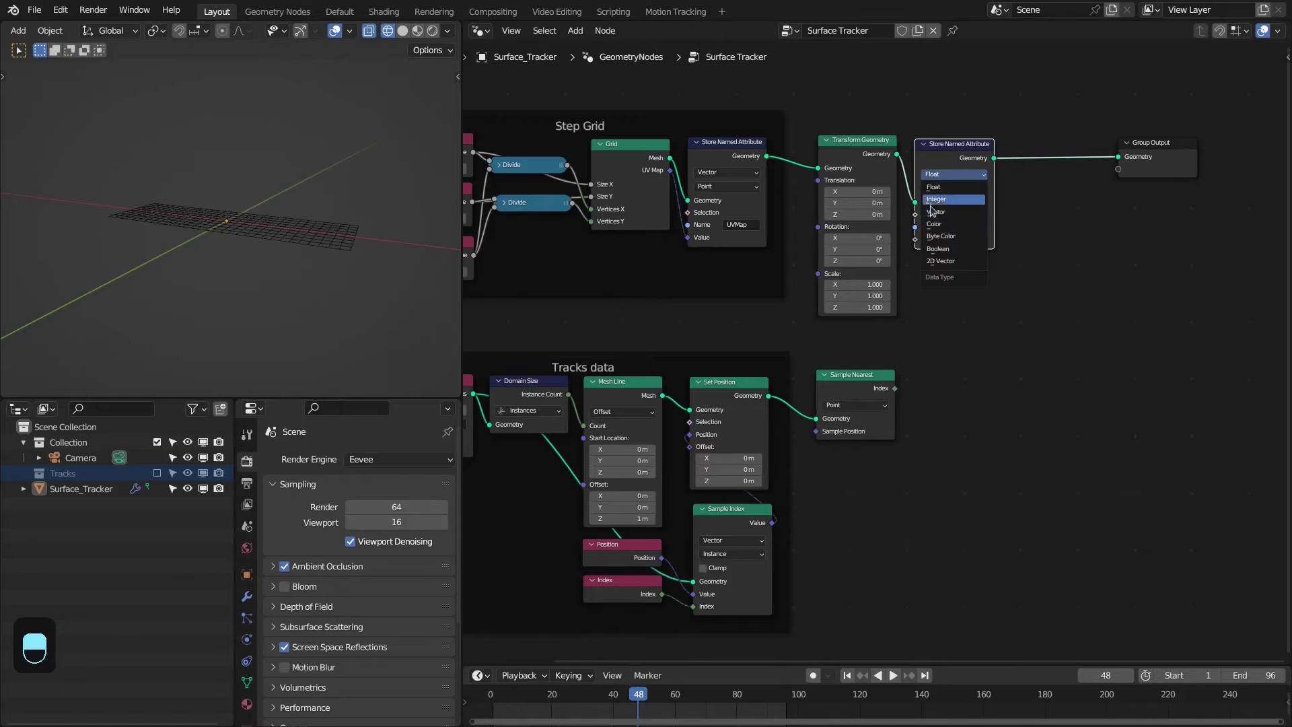
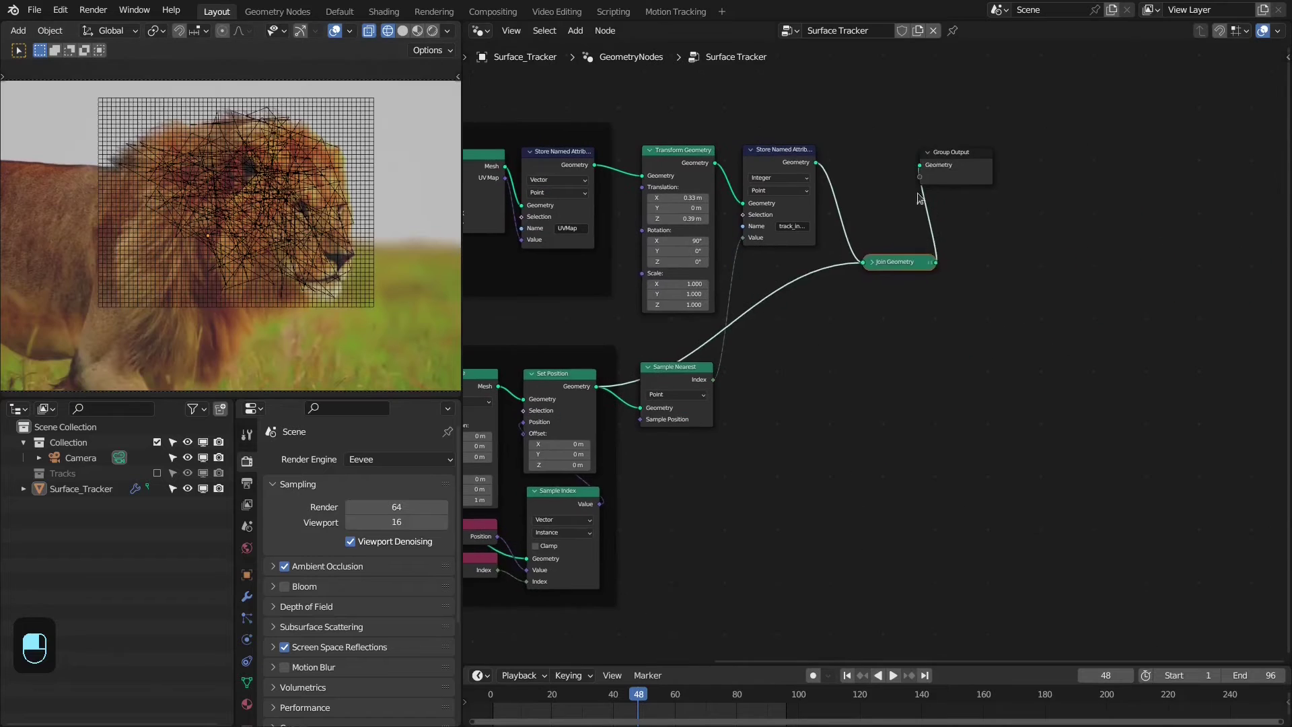
Add Set Position before the output and a Sample Index node fed by the nearest-track index
{"action": "key", "text": "ctrl+x"}
{"action": "left_click_drag", "start_coordinate": [918, 177], "coordinate": [825, 161]}
{"action": "key", "text": "shift+a"}
{"action": "left_click_drag", "start_coordinate": [826, 162], "coordinate": [600, 391]}
{"action": "left_click_drag", "start_coordinate": [600, 391], "coordinate": [851, 350]}
{"action": "middle_click", "coordinate": [851, 350]}
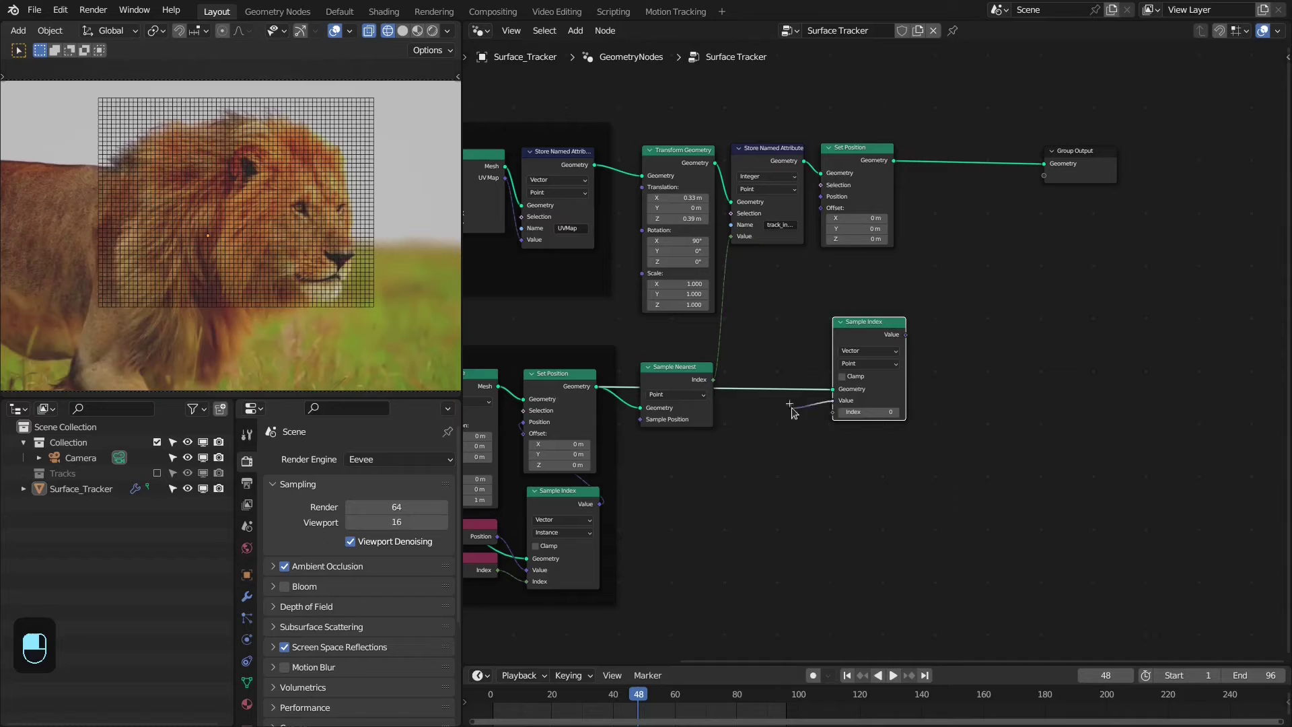
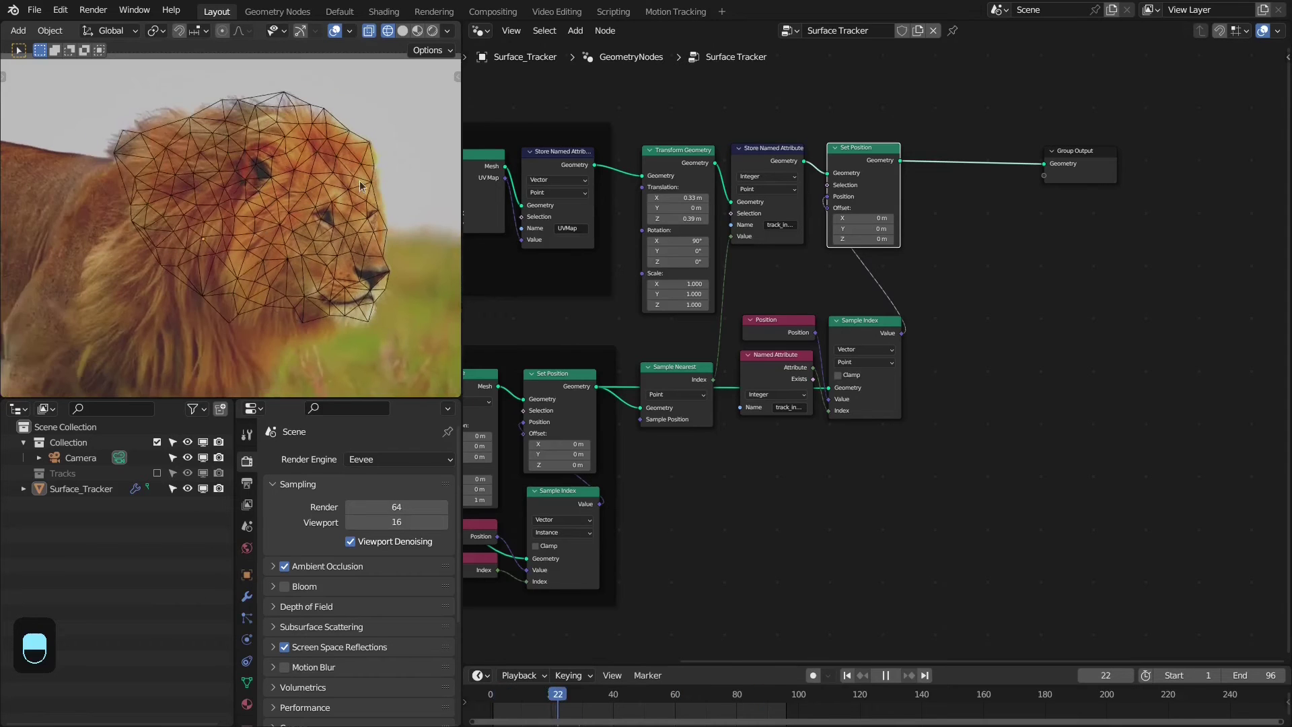
Play back to check the grid follows the face, then search the node list for "named"
{"action": "key", "text": "space"}
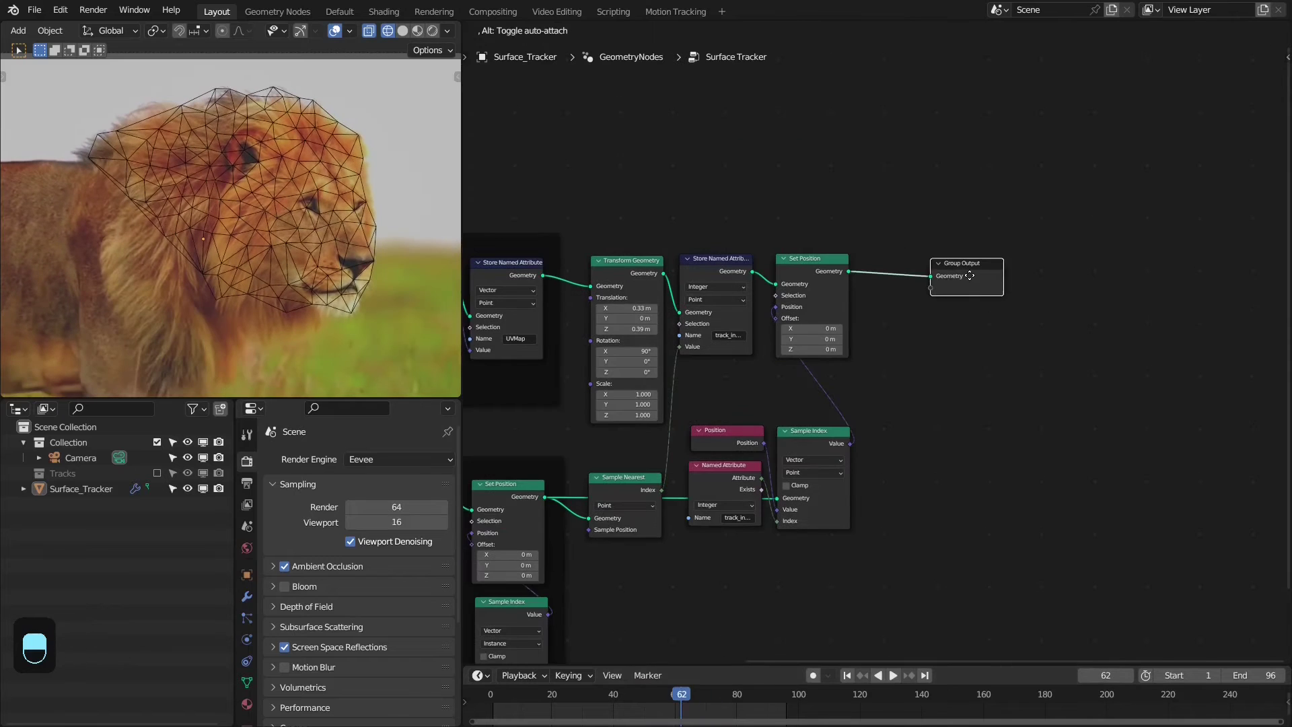
{"action": "key", "text": "space"}
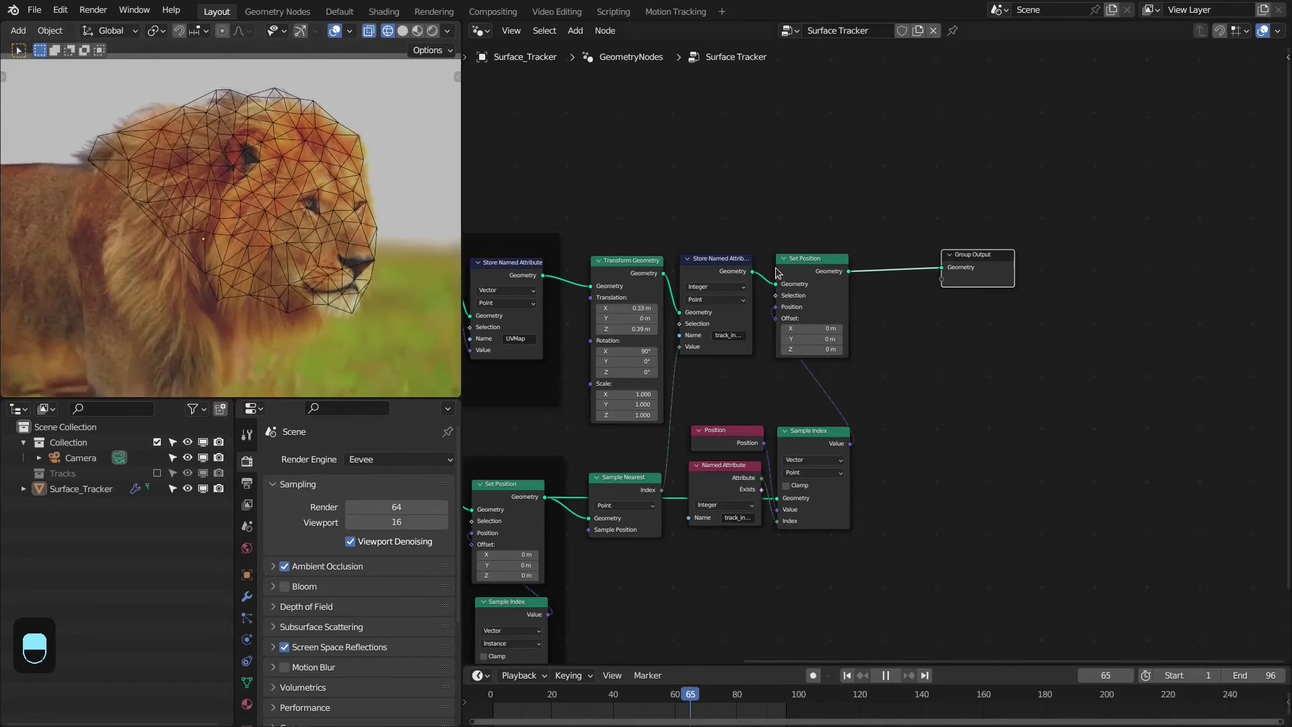
{"action": "key", "text": "space"}
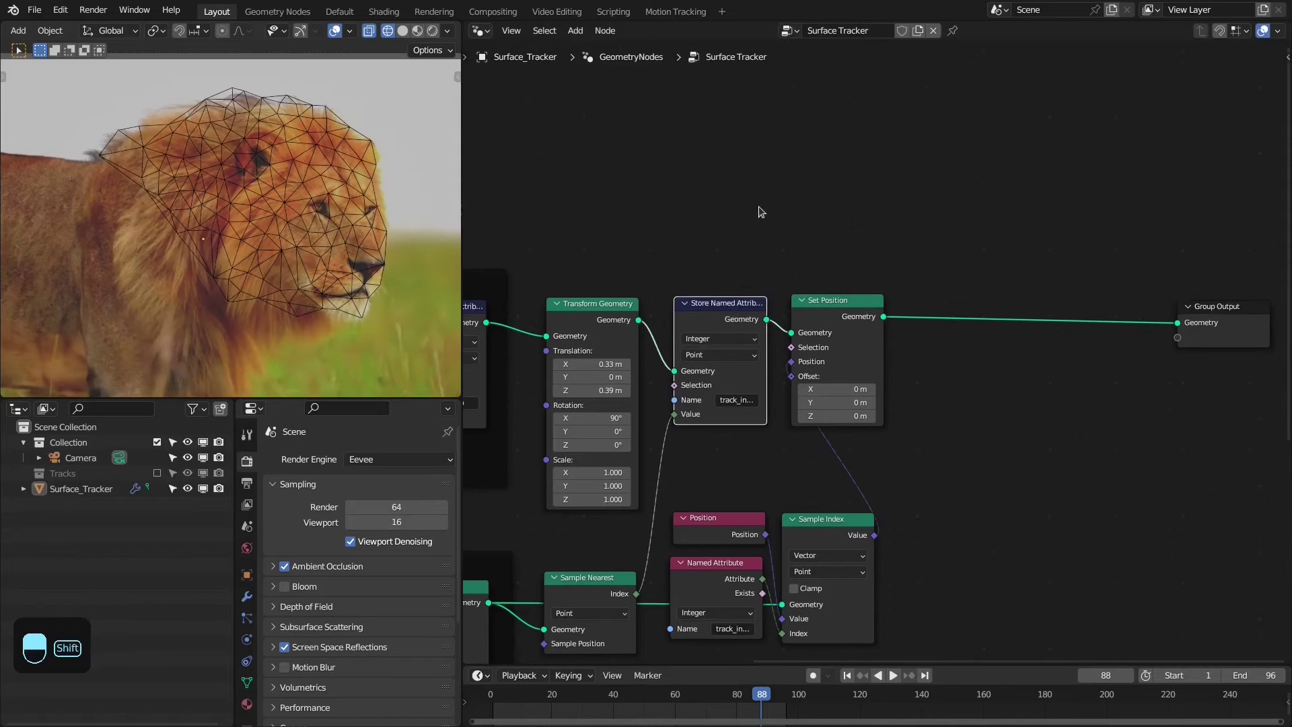
{"action": "key", "text": "shift+a"}
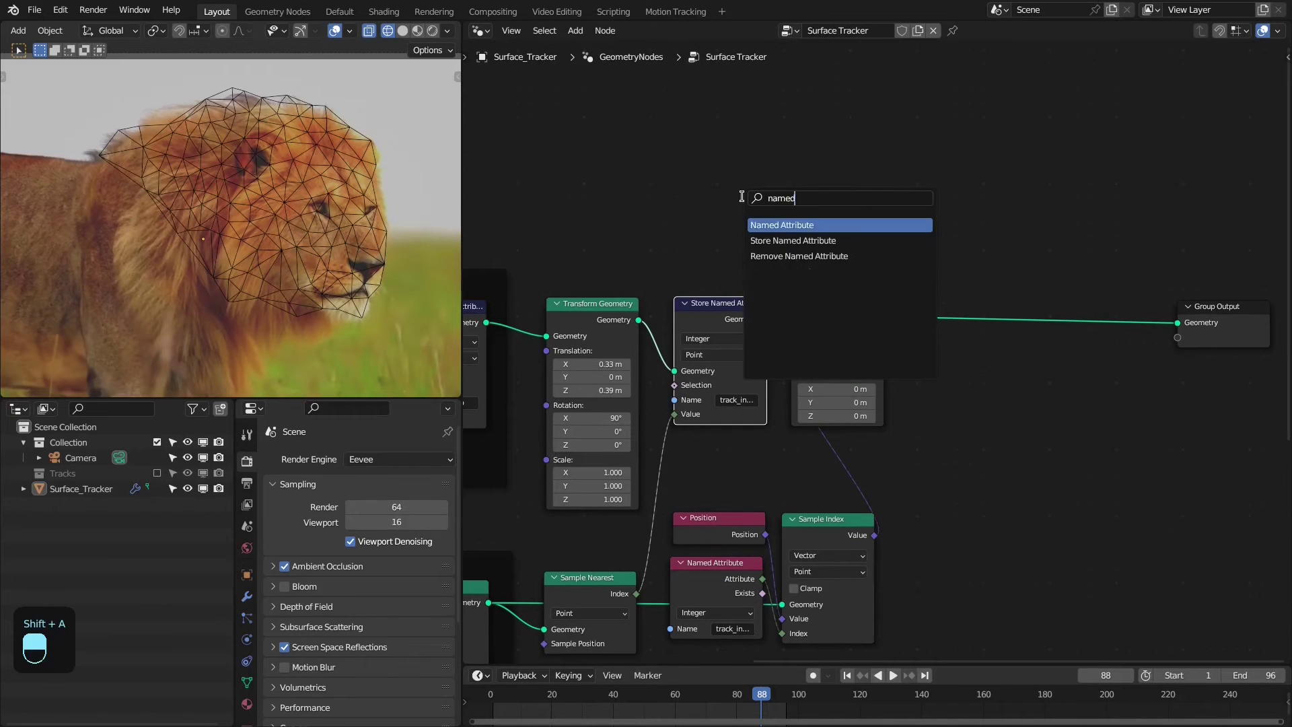
Sample the grid's UVMap attribute onto the tracked mesh with Sample Nearest Surface (Vector)
{"action": "right_click", "coordinate": [819, 254]}
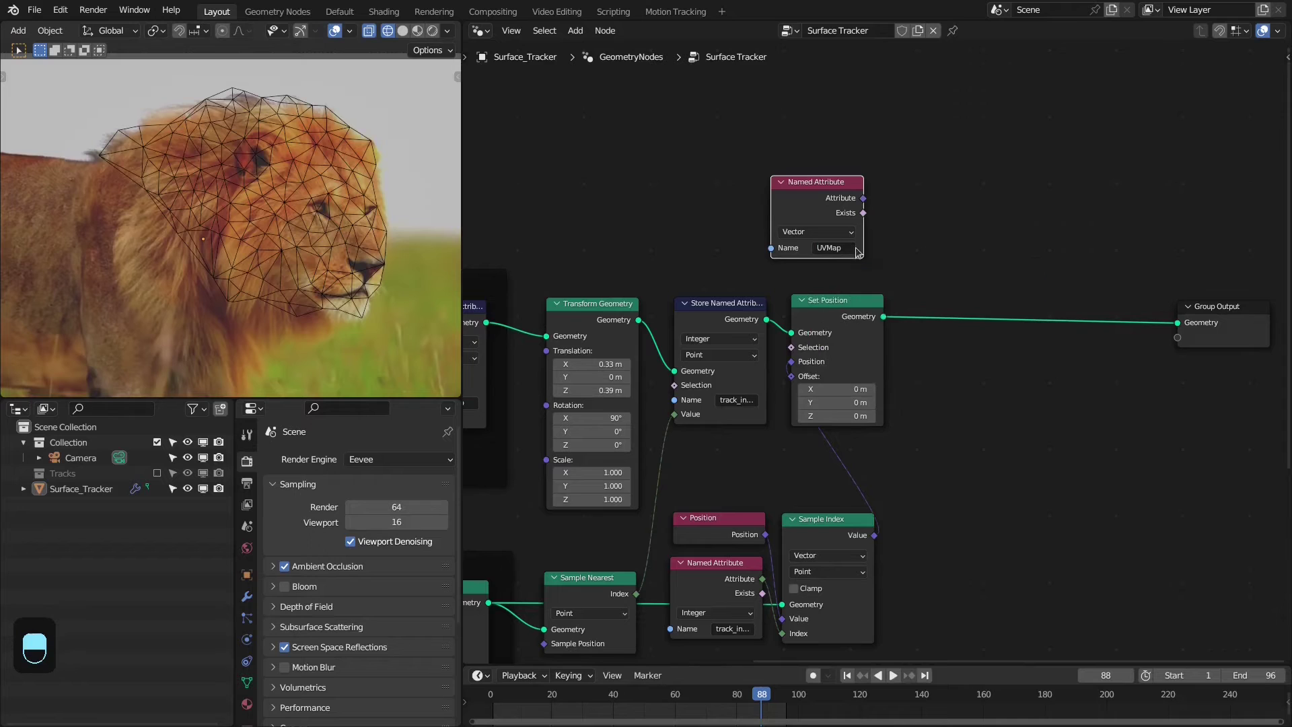
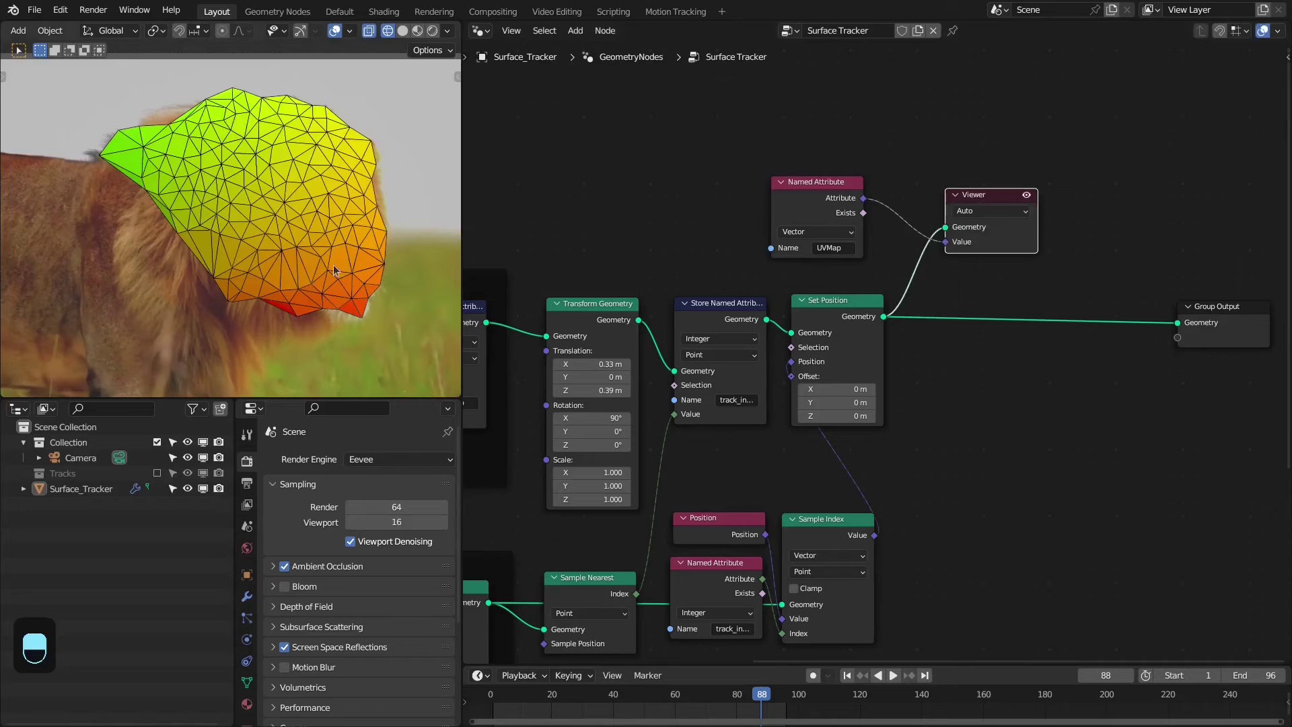
{"action": "key", "text": "z"}
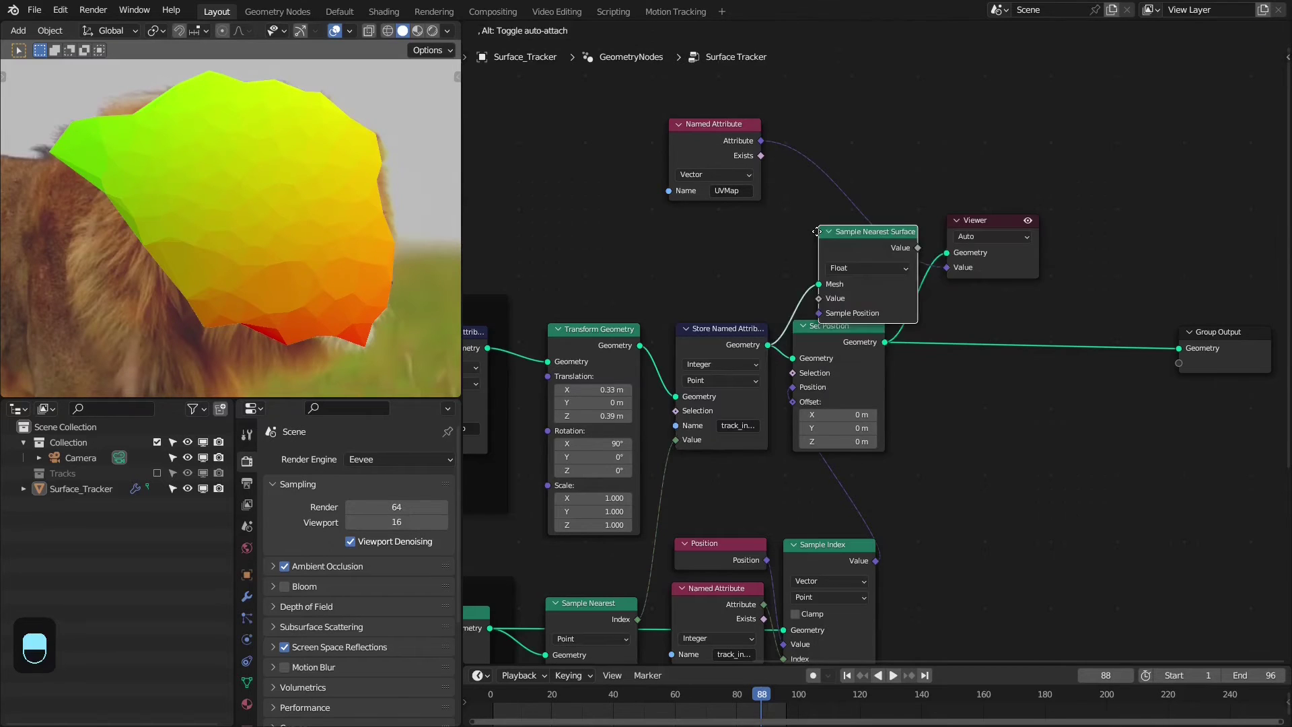
{"action": "left_click_drag", "start_coordinate": [782, 200], "coordinate": [823, 210]}
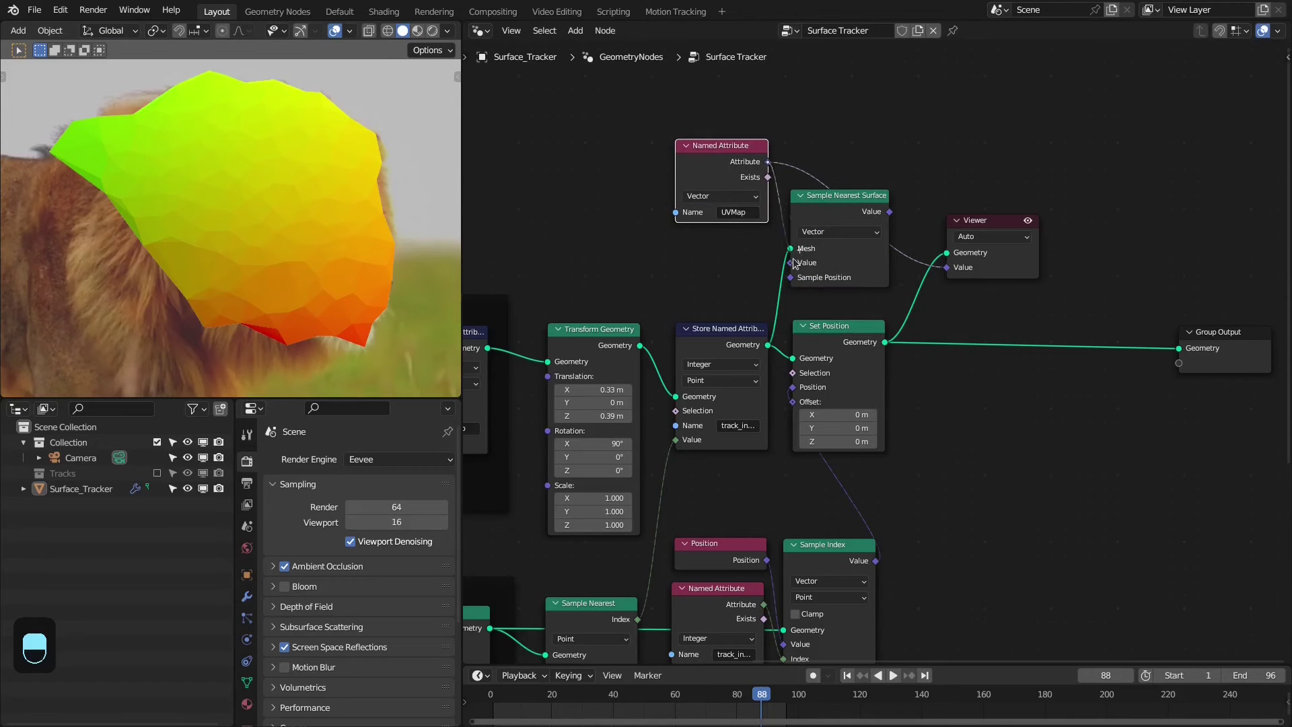
{"action": "left_click_drag", "start_coordinate": [829, 206], "coordinate": [329, 296]}
{"action": "right_click", "coordinate": [329, 295]}
{"action": "left_click_drag", "start_coordinate": [345, 298], "coordinate": [736, 203]}
Preview the sampled UVs as colours on the lion's face through a Viewer node
{"action": "middle_click", "coordinate": [735, 202]}
{"action": "left_click_drag", "start_coordinate": [744, 203], "coordinate": [861, 211]}
{"action": "left_click", "coordinate": [861, 212]}
{"action": "middle_click", "coordinate": [860, 211]}
Store the result as the UVMap attribute after Set Position and frame the UV transfer nodes
{"action": "left_click_drag", "start_coordinate": [860, 212], "coordinate": [924, 242]}
{"action": "key", "text": "shift+d"}
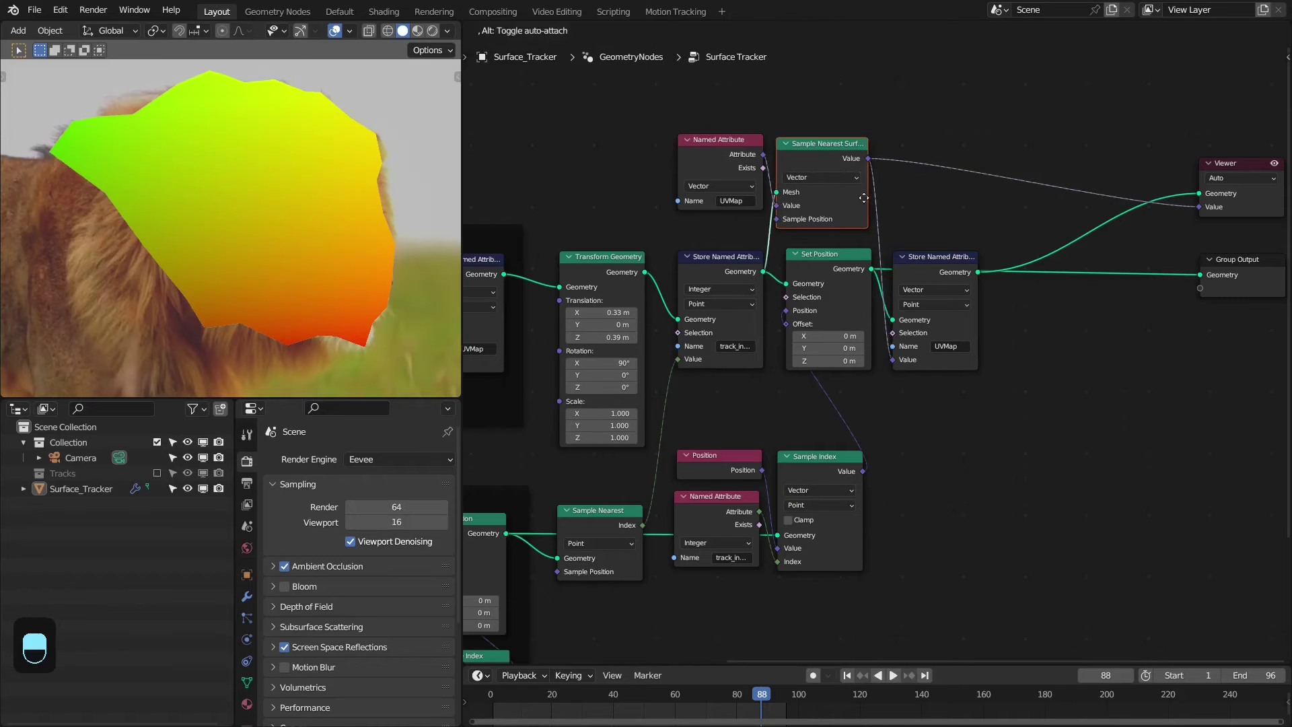
{"action": "key", "text": "ctrl+j"}
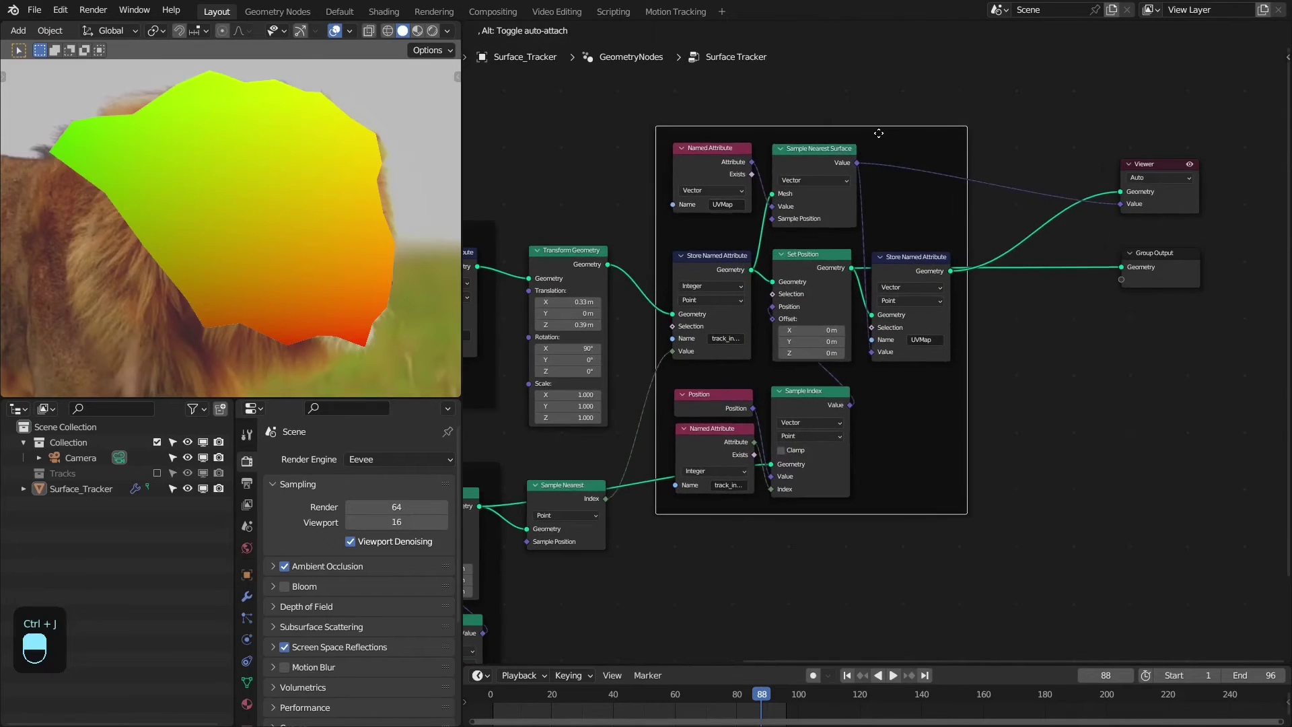
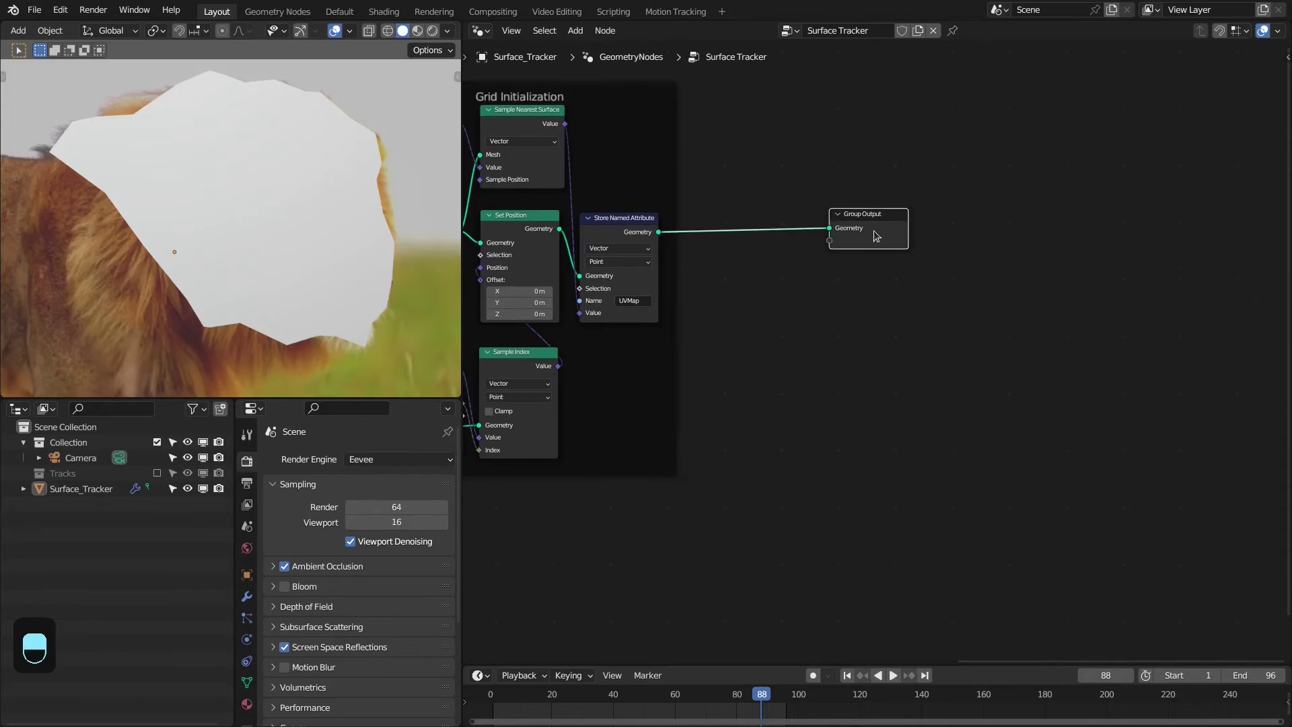
Insert a Simulation Zone before Group Output and play back to test the mesh passing through
{"action": "key", "text": "shift+a"}
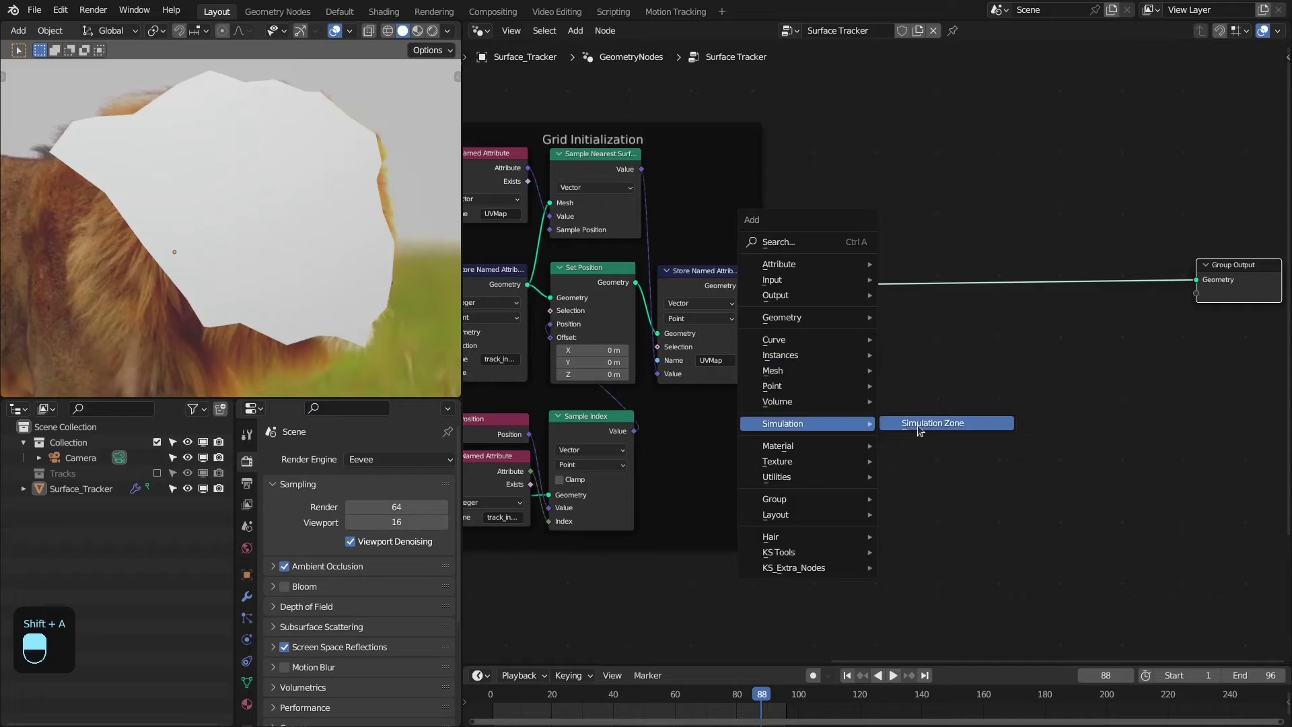
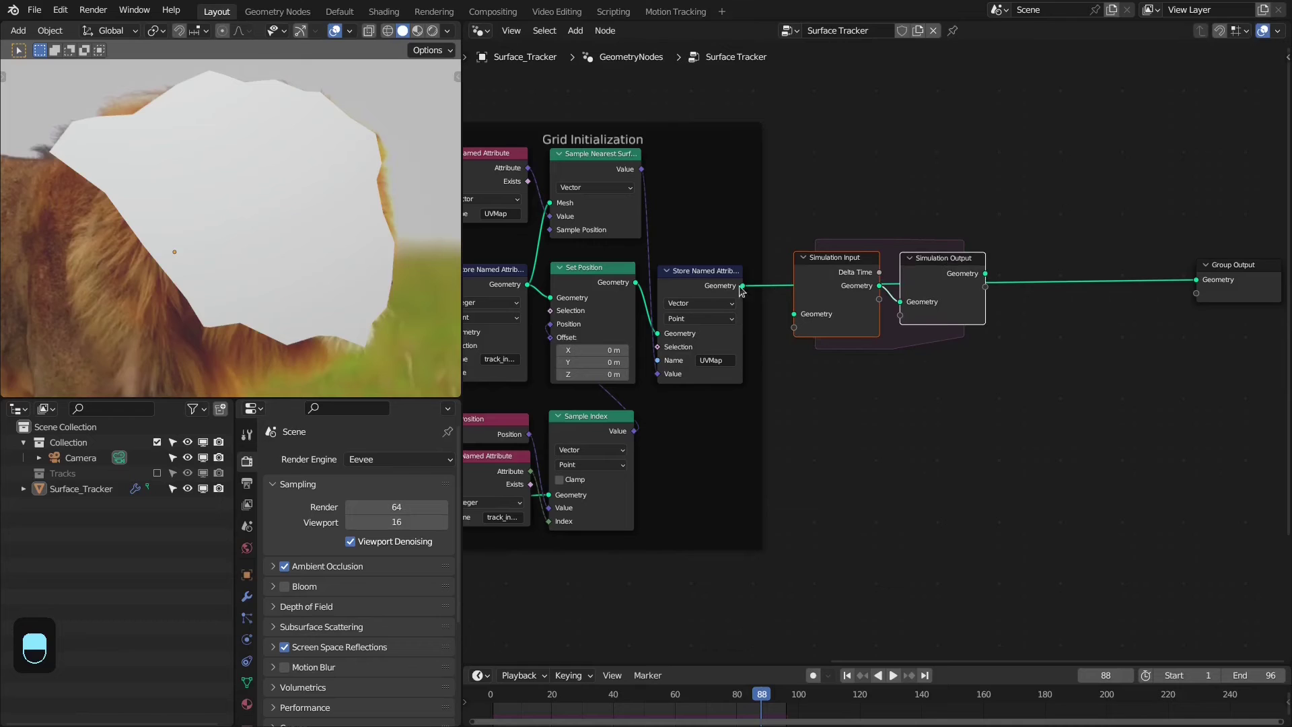
{"action": "key", "text": "z"}
{"action": "key", "text": "shift+Left"}
{"action": "key", "text": "space"}
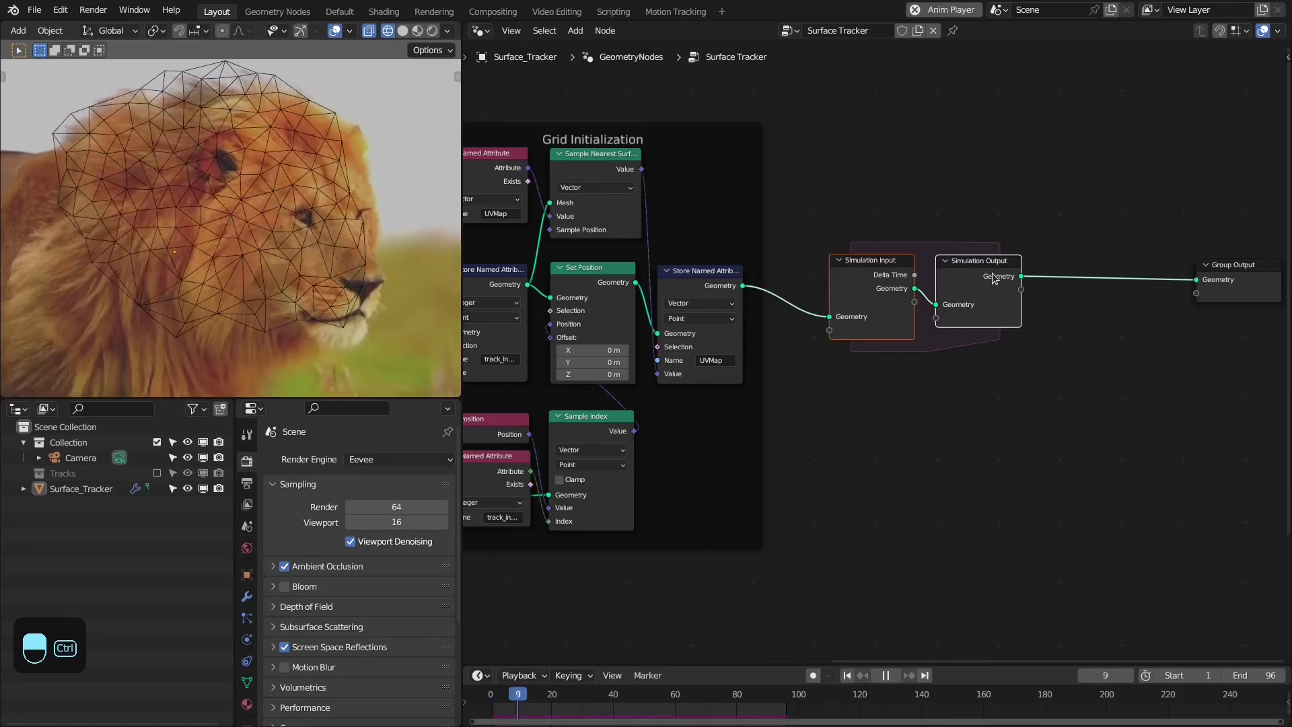
Frame the simulation zone and label it Store Grid Mesh
{"action": "key", "text": "ctrl+j"}
{"action": "key", "text": "space"}
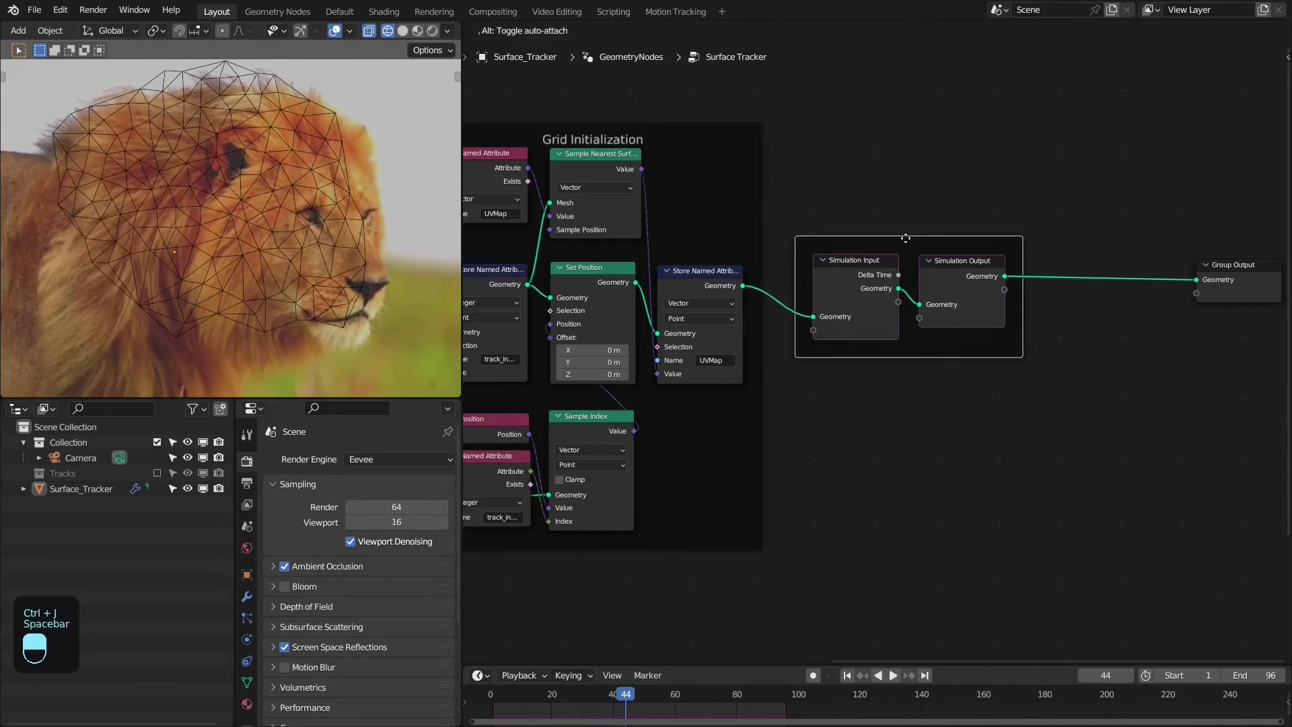
{"action": "key", "text": "F2"}
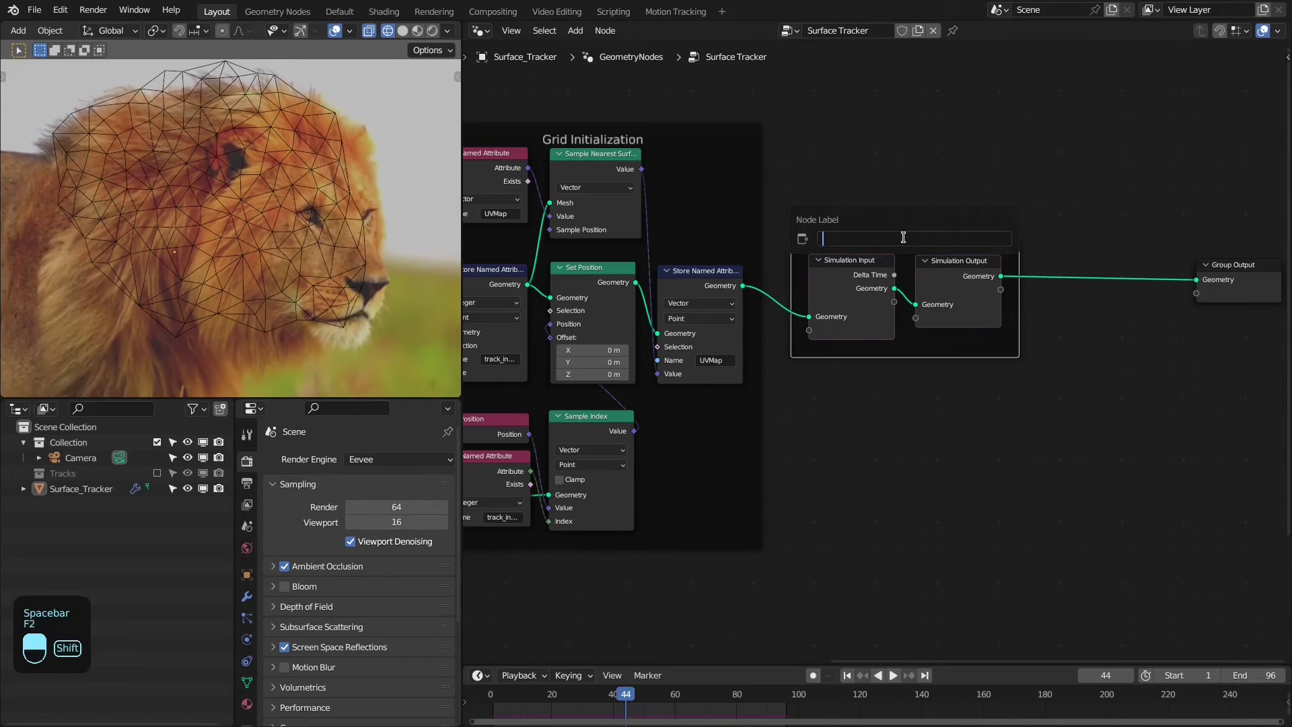
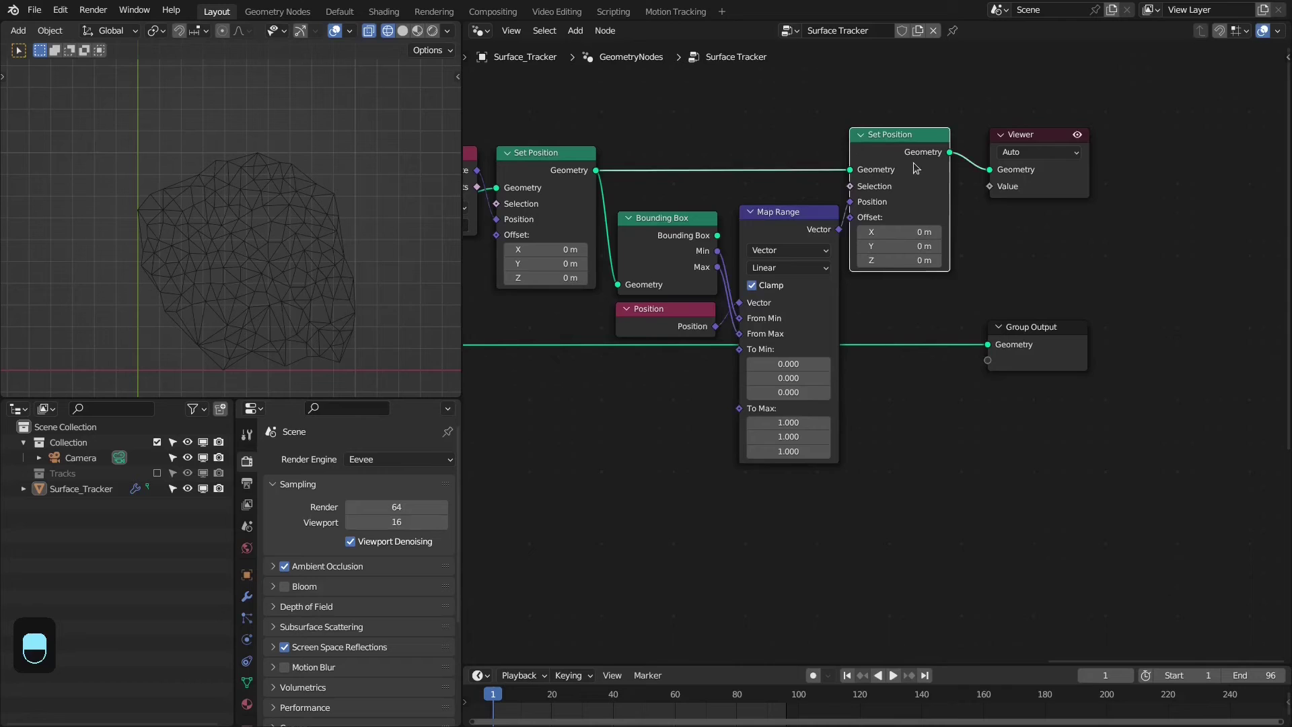
Mute the second Set Position briefly while wiring its geometry into the Sample Index node
{"action": "key", "text": "m"}
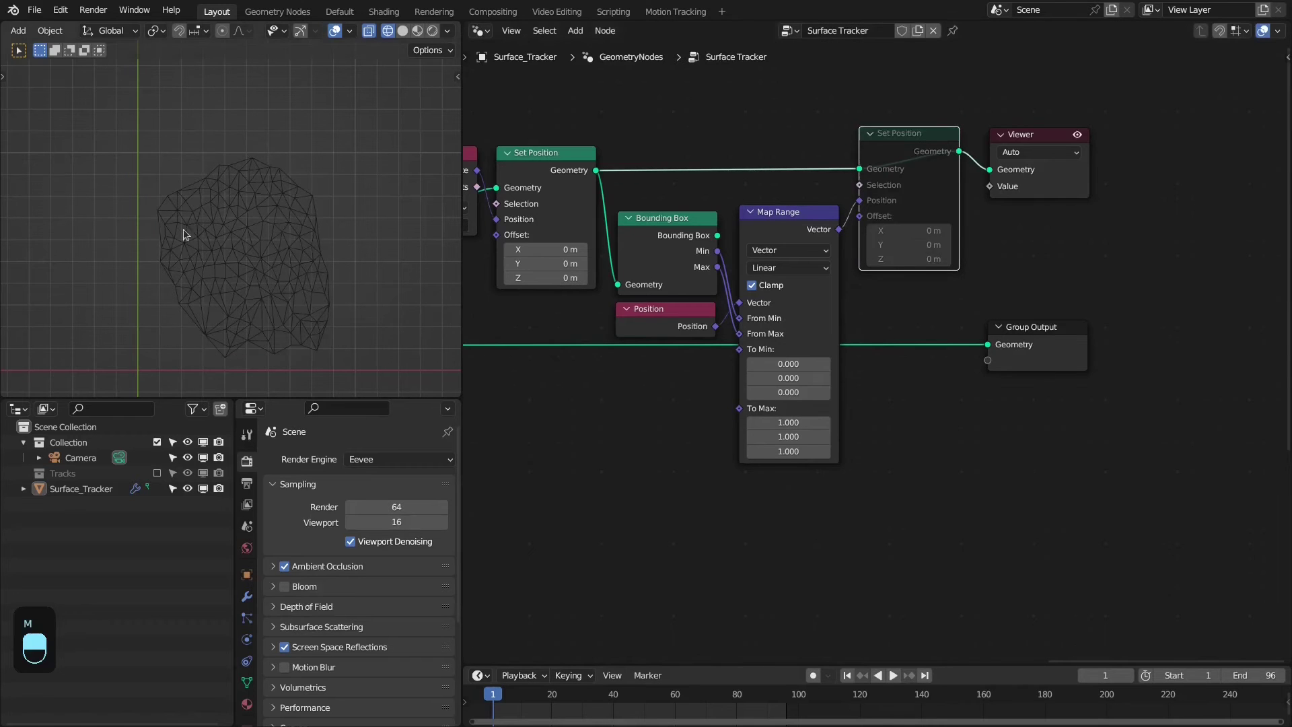
{"action": "left_click_drag", "start_coordinate": [901, 149], "coordinate": [1089, 233]}
{"action": "key", "text": "m"}
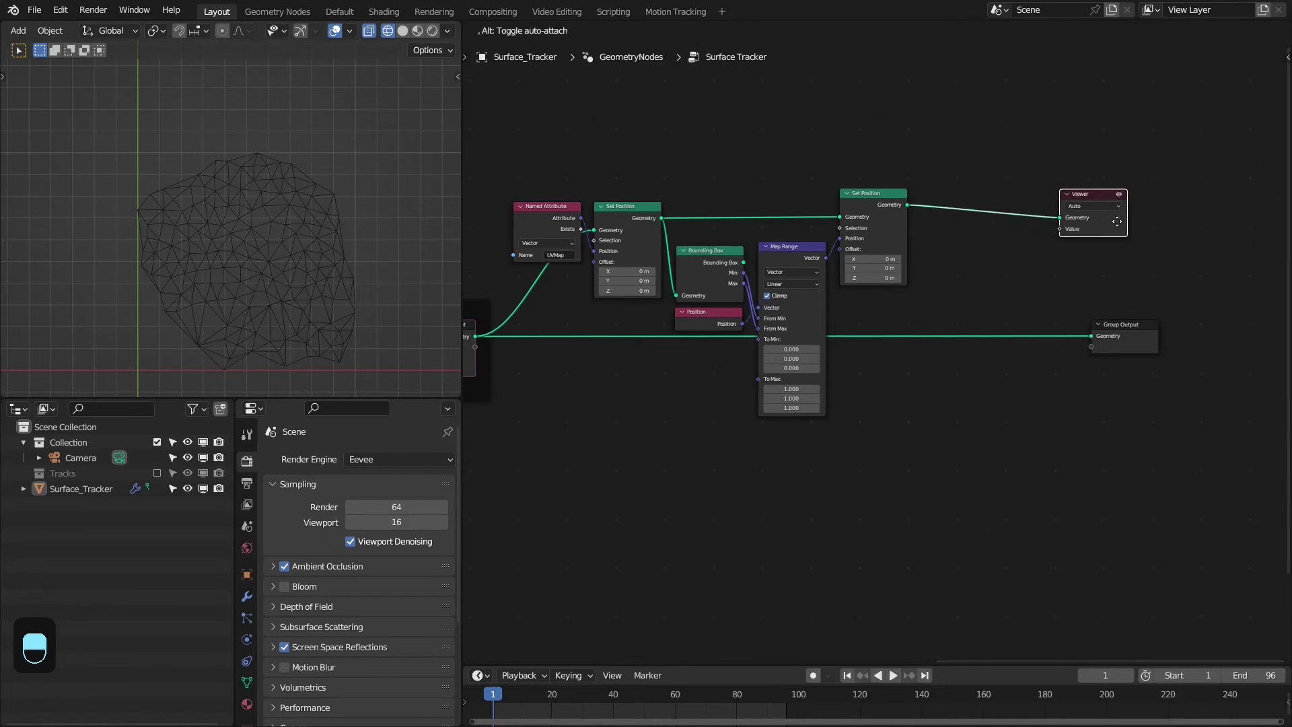
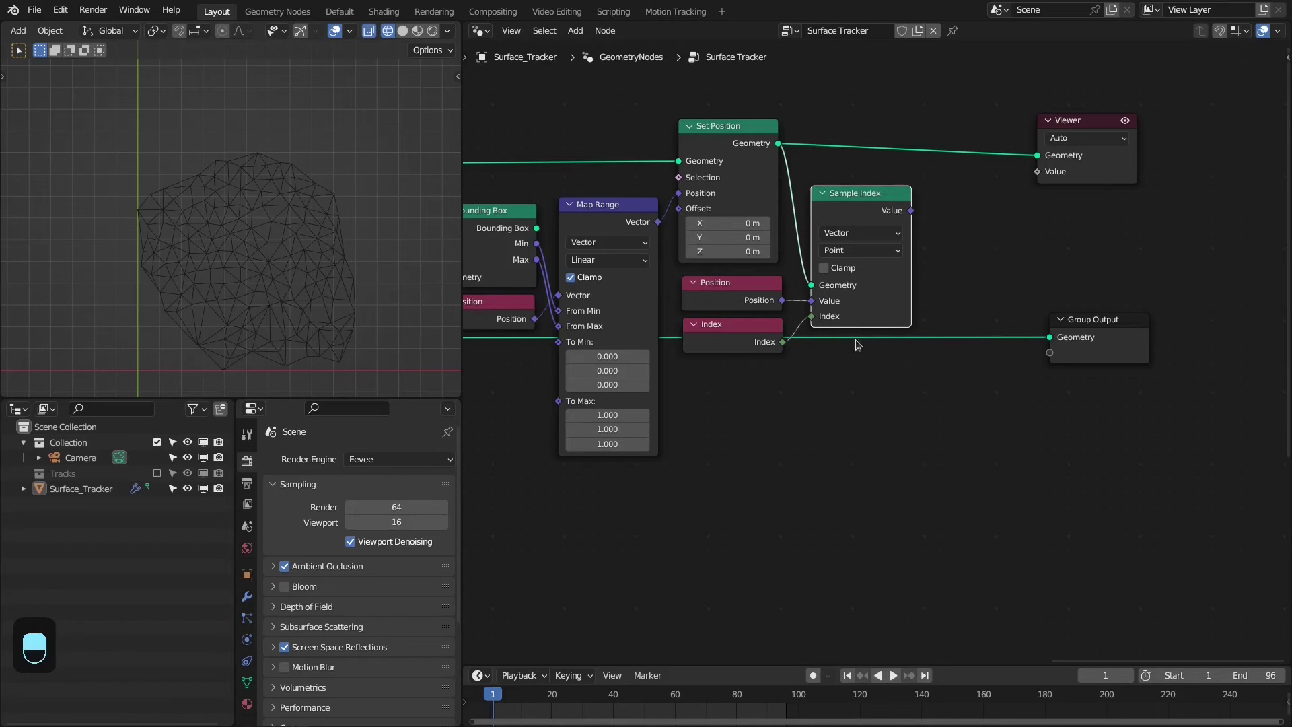
Store the sampled positions as vector attribute UVMap before Group Output and frame the nodes with a label
{"action": "key", "text": "shift+a"}
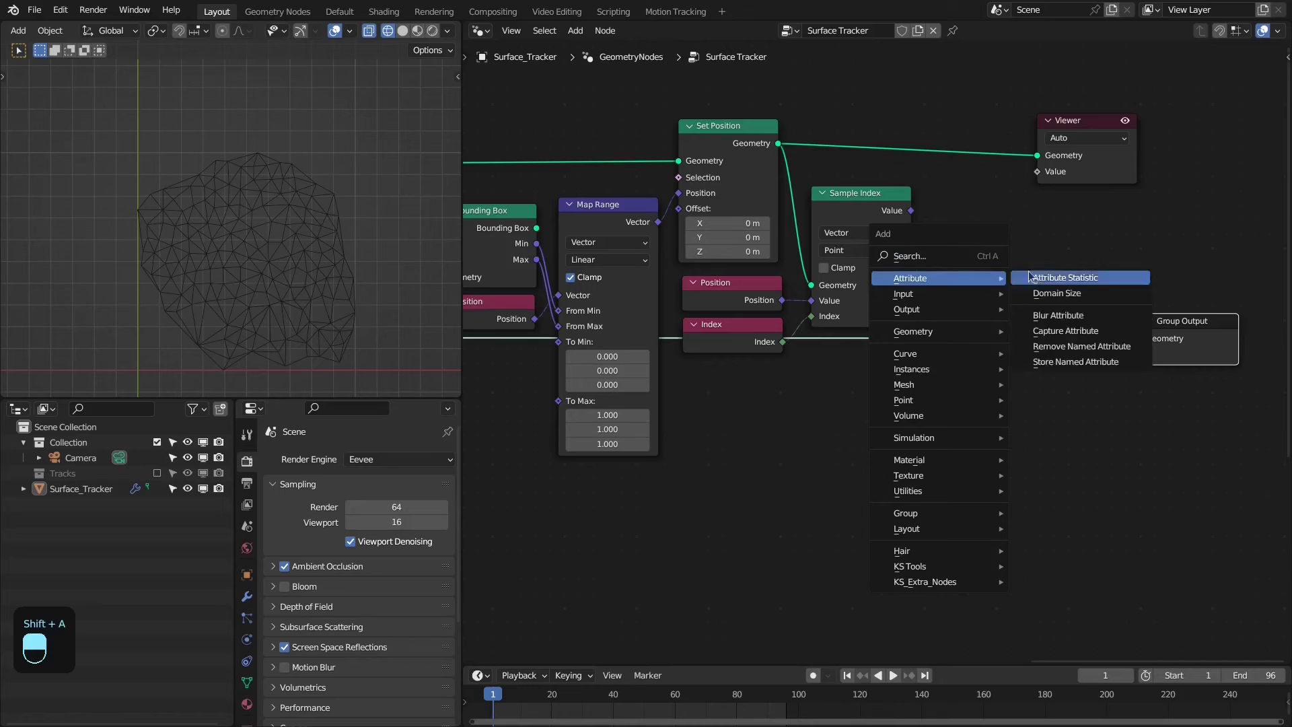
{"action": "left_click_drag", "start_coordinate": [975, 293], "coordinate": [997, 315]}
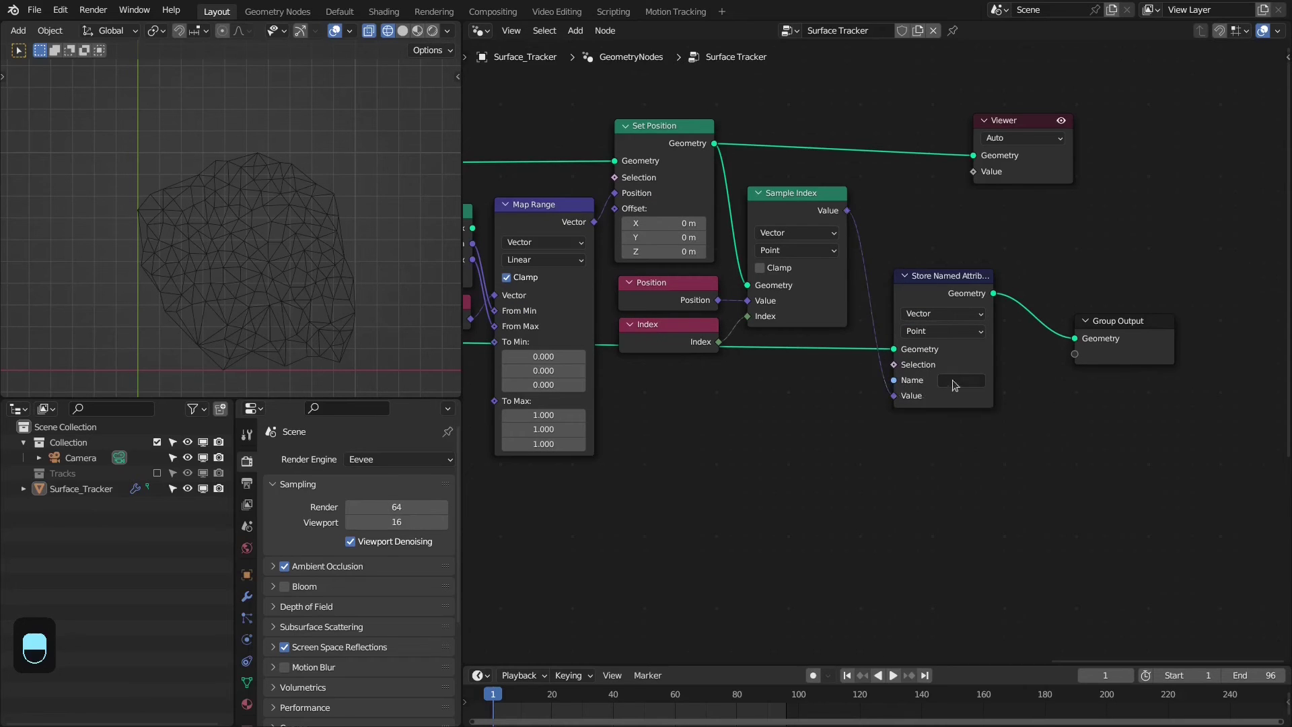
{"action": "key", "text": "x"}
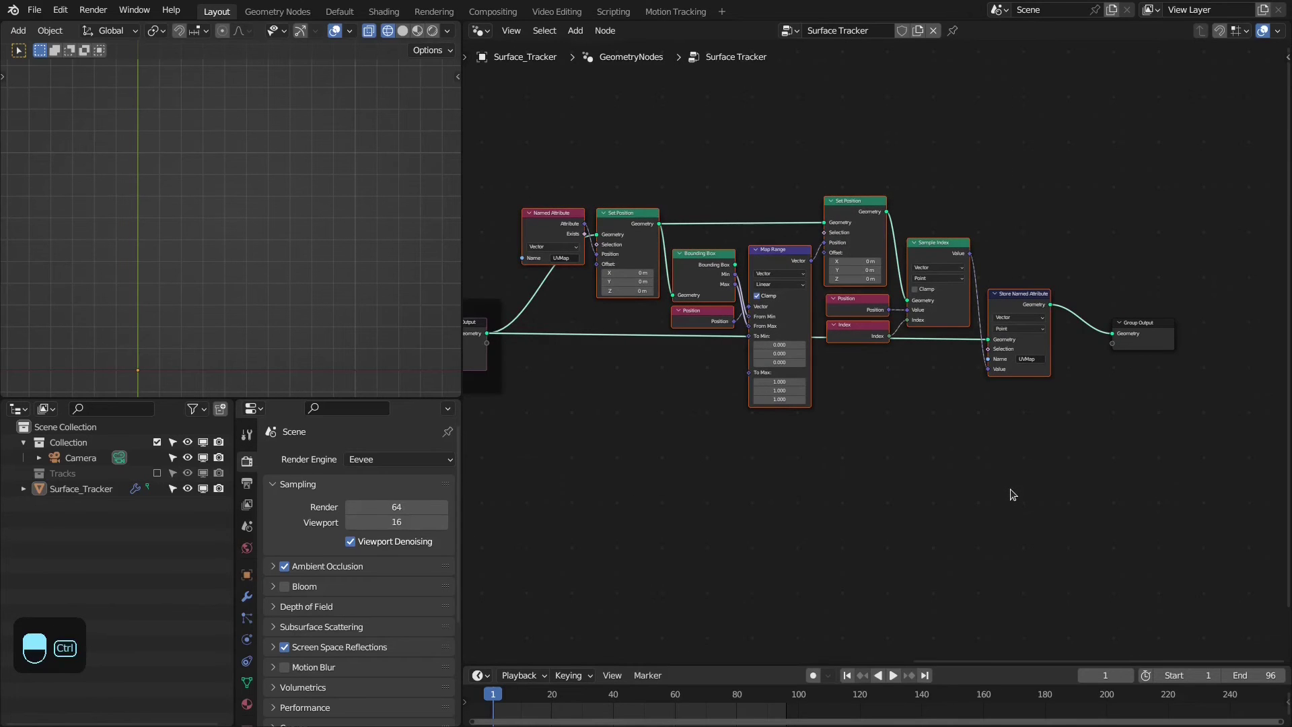
{"action": "key", "text": "ctrl+j"}
{"action": "key", "text": "F2"}
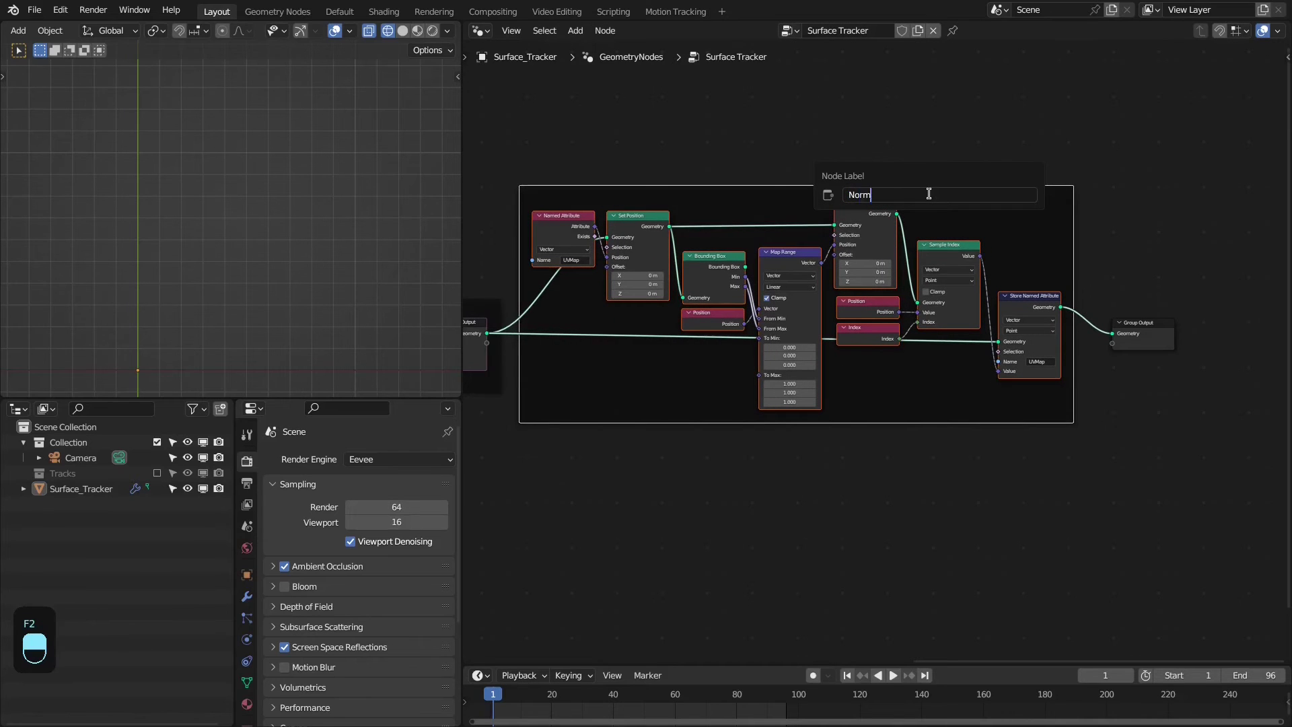
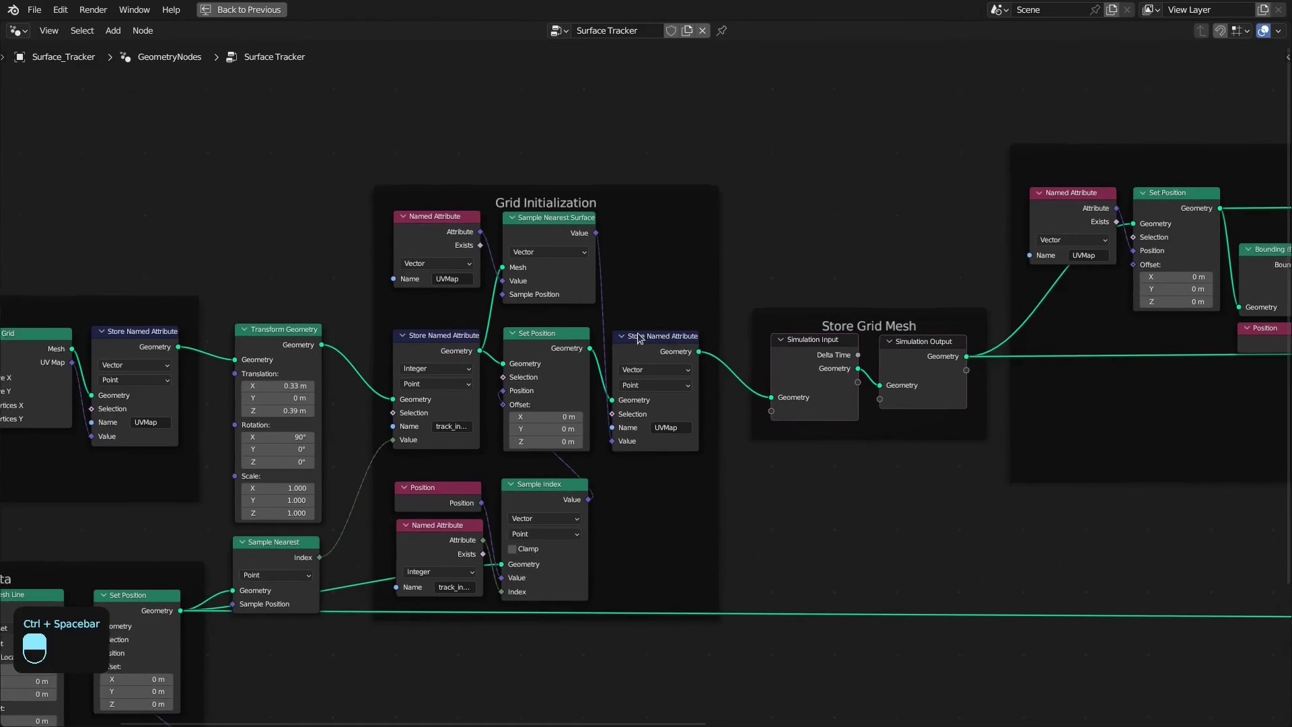
Pan across the Grid Initialization frames and the node chain through Merge by Distance
{"action": "left_click_drag", "start_coordinate": [623, 333], "coordinate": [594, 312]}
{"action": "left_click_drag", "start_coordinate": [623, 333], "coordinate": [622, 313]}
{"action": "key", "text": "ctrl+space"}
{"action": "middle_click", "coordinate": [622, 313]}
{"action": "left_click_drag", "start_coordinate": [621, 313], "coordinate": [757, 310]}
{"action": "middle_click", "coordinate": [756, 310]}
{"action": "left_click_drag", "start_coordinate": [756, 310], "coordinate": [1031, 221]}
{"action": "left_click_drag", "start_coordinate": [1031, 221], "coordinate": [650, 234]}
Restore the multi-editor layout and scrub the timeline to frame 43
{"action": "key", "text": "x"}
{"action": "left_click_drag", "start_coordinate": [651, 235], "coordinate": [826, 272]}
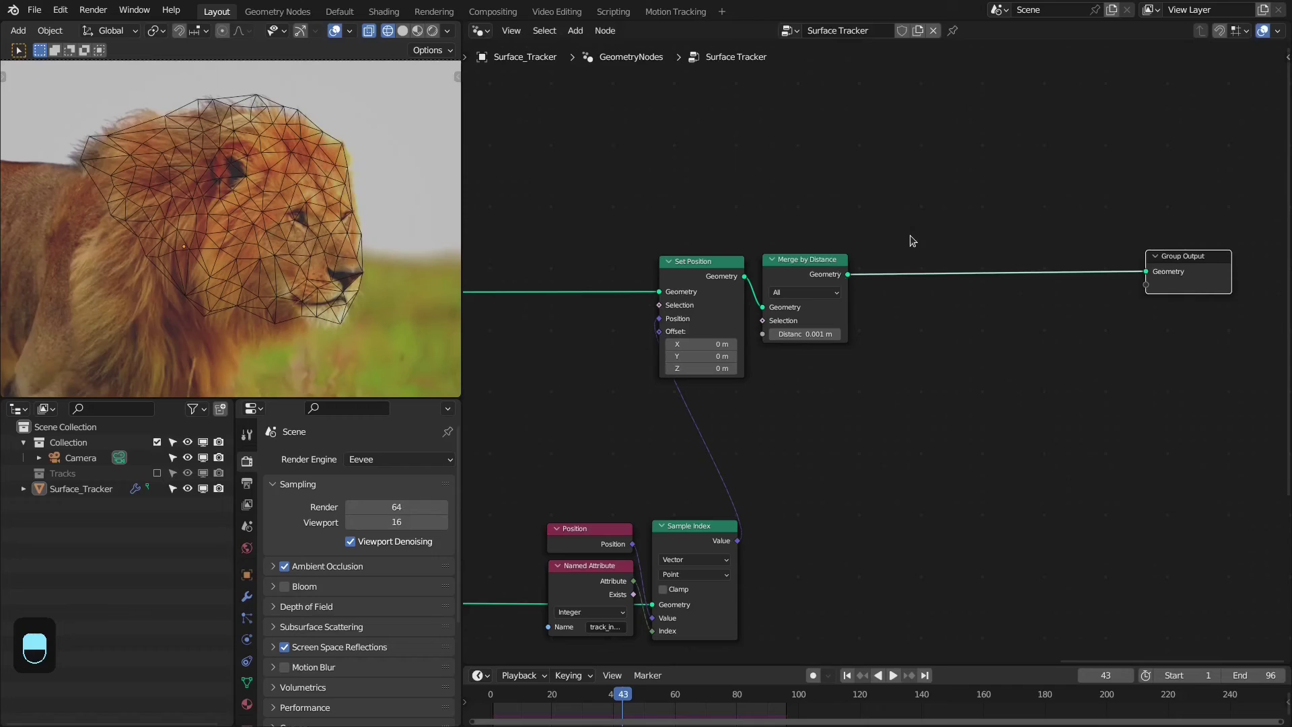
Add a Subdivision Surface node after Merge by Distance and frame it, densifying the face mesh
{"action": "key", "text": "shift+a"}
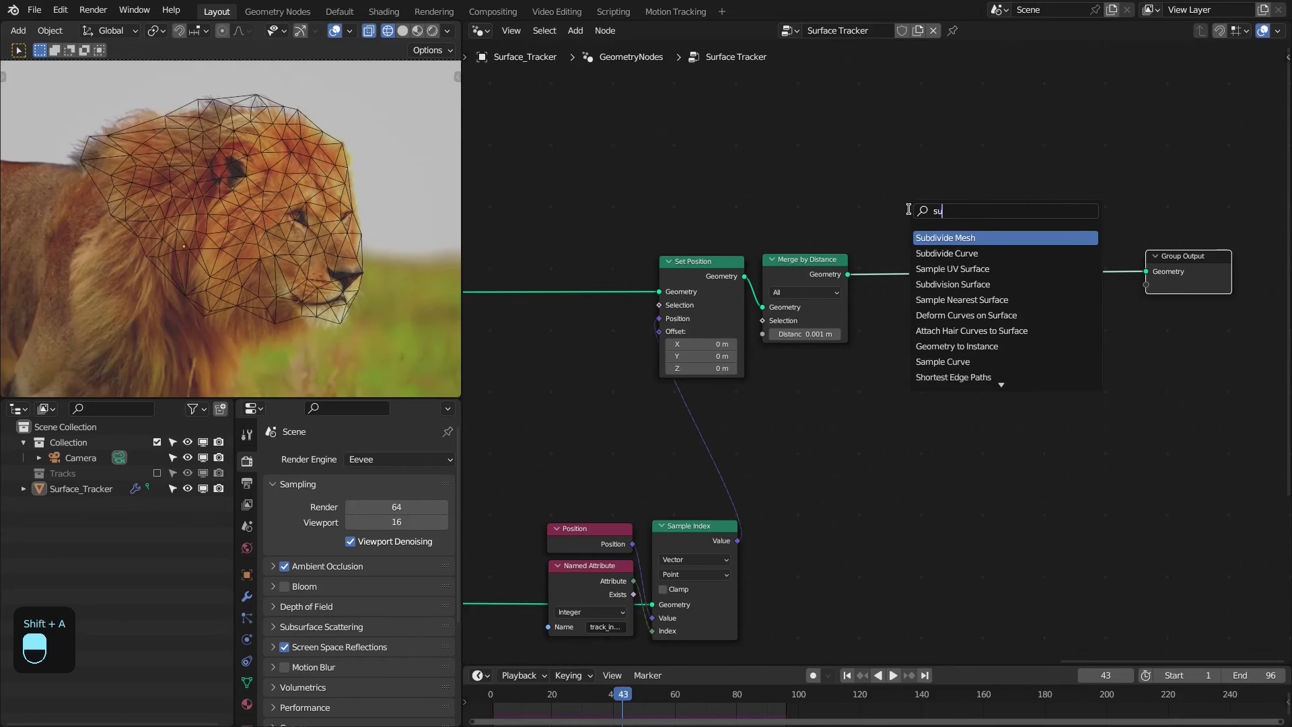
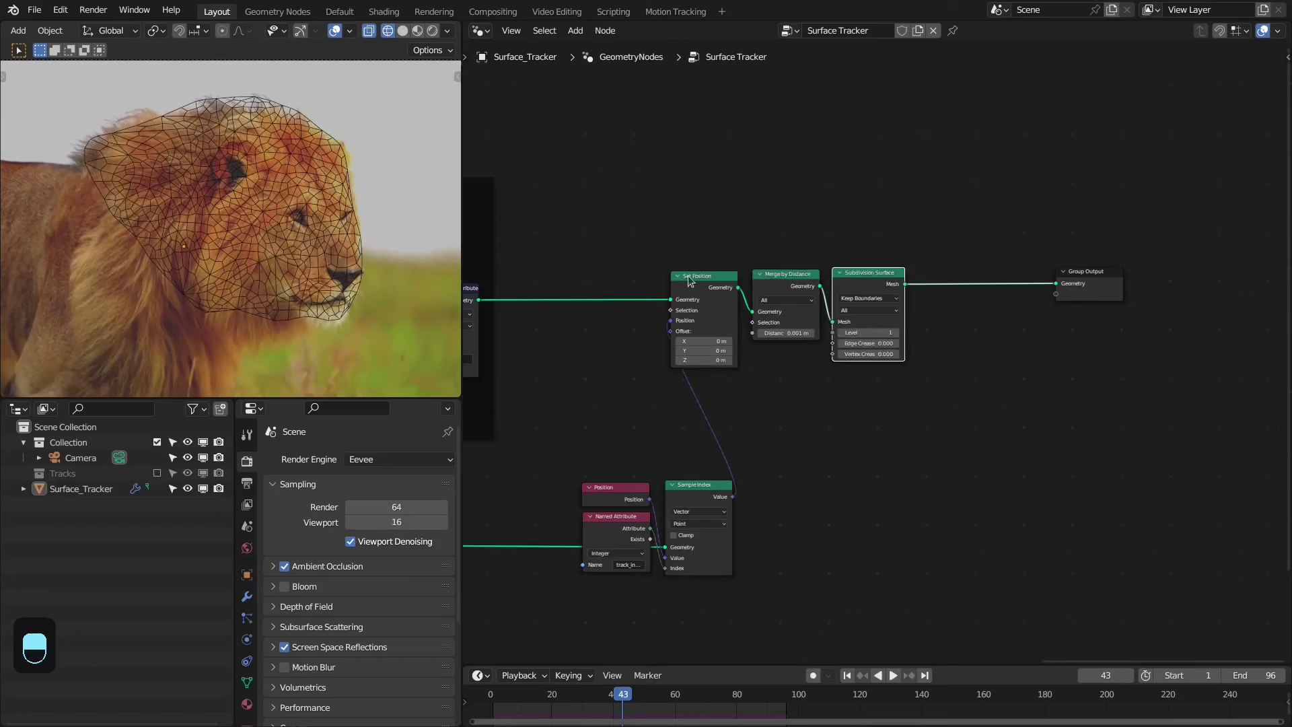
{"action": "key", "text": "ctrl+j"}
{"action": "key", "text": "shift+a"}
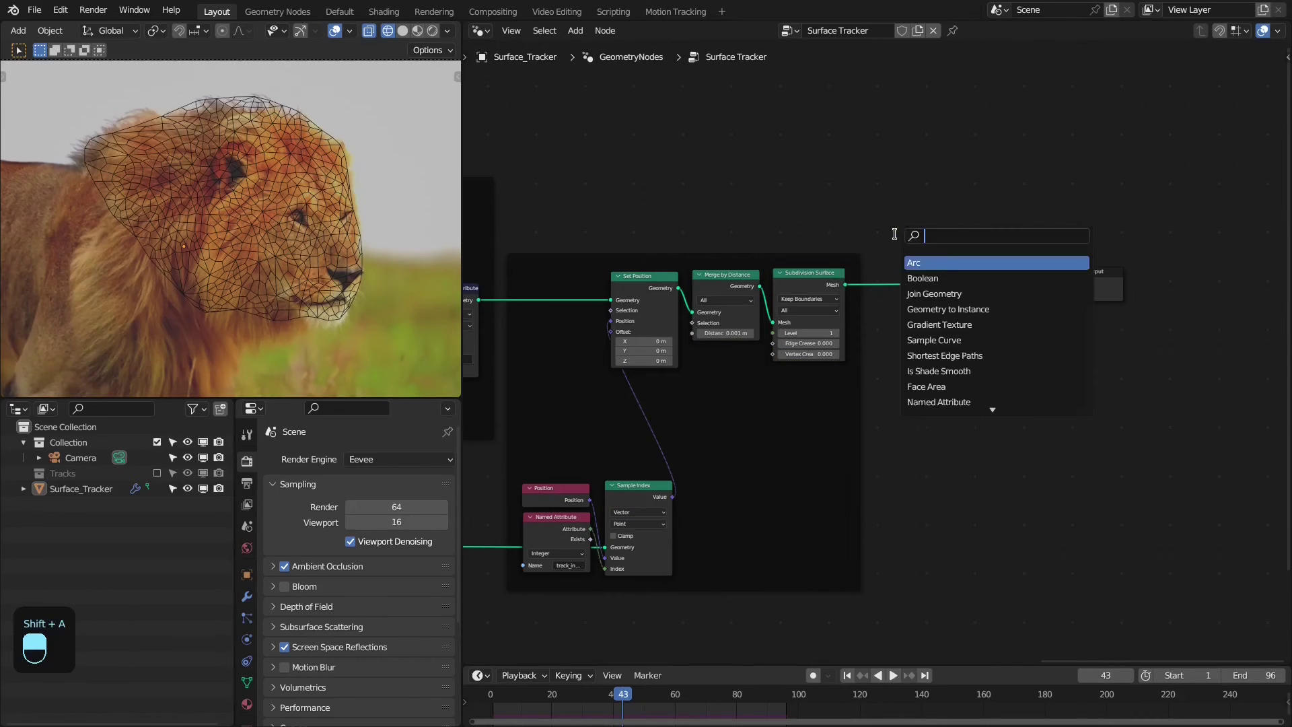
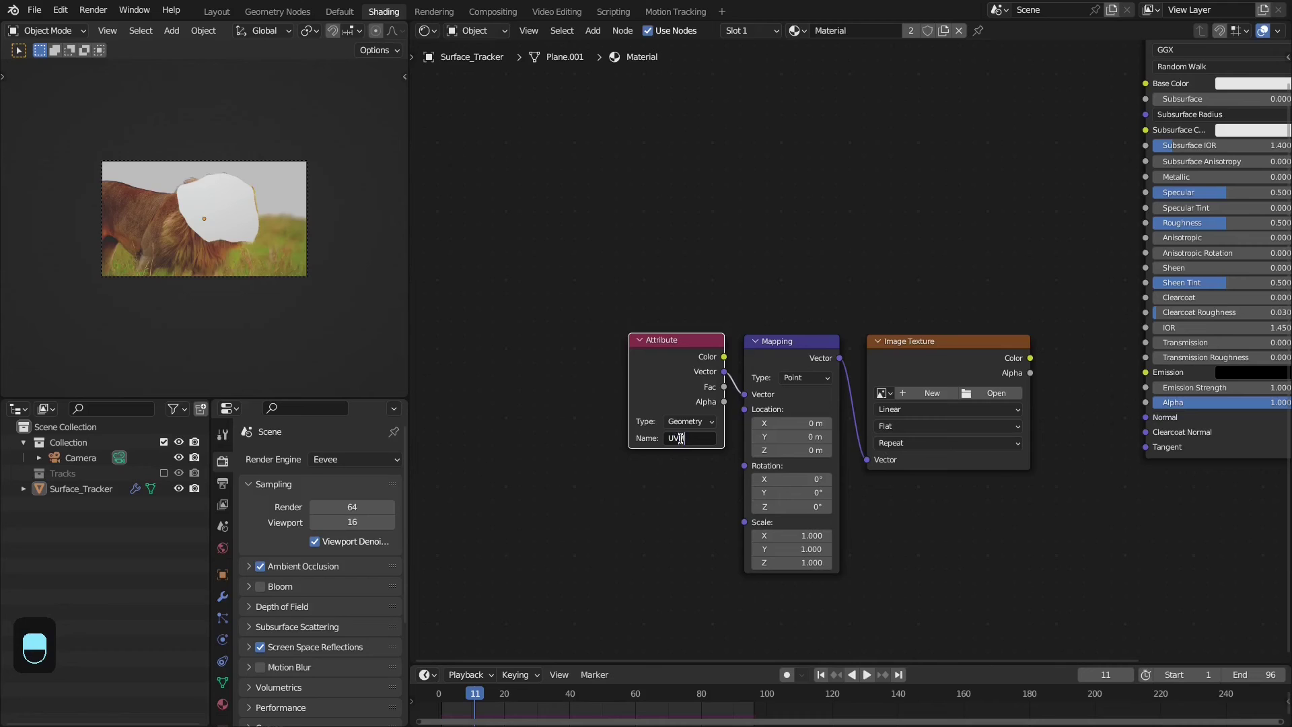
Wire the Attribute node reading UVMap into the Mapping node's vector
{"action": "left_click_drag", "start_coordinate": [835, 376], "coordinate": [849, 481]}
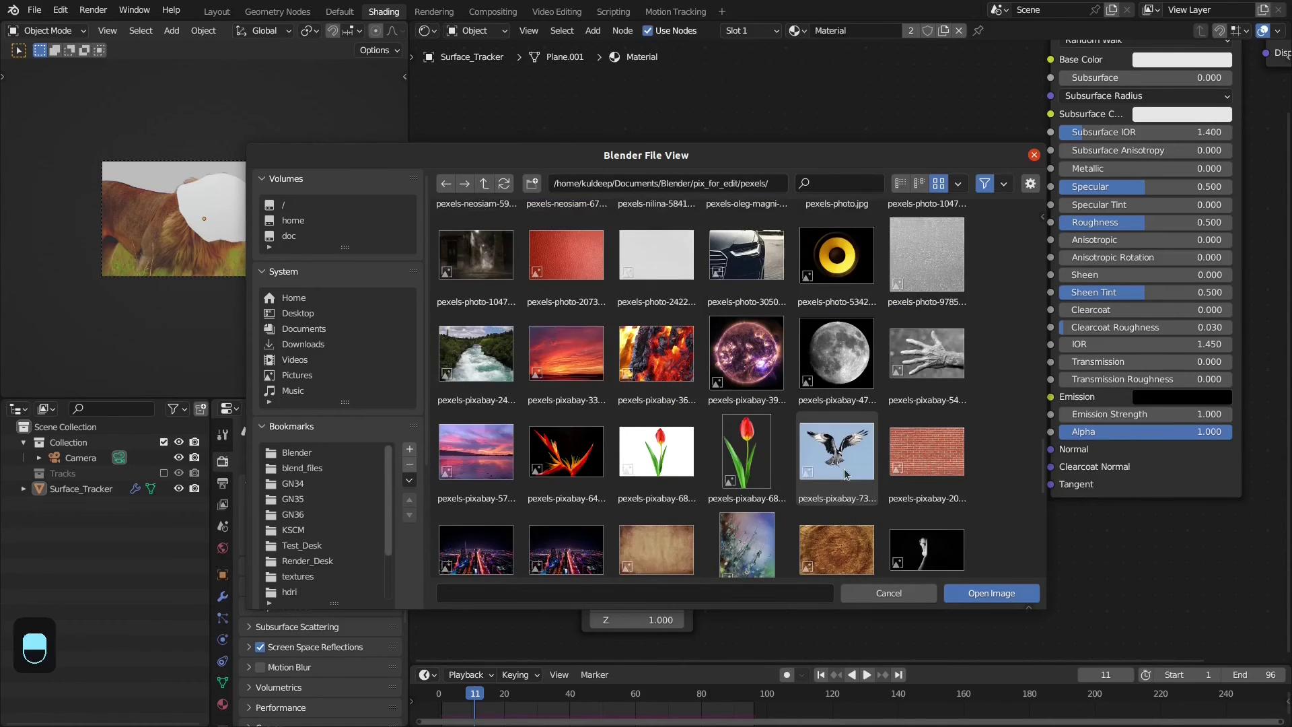
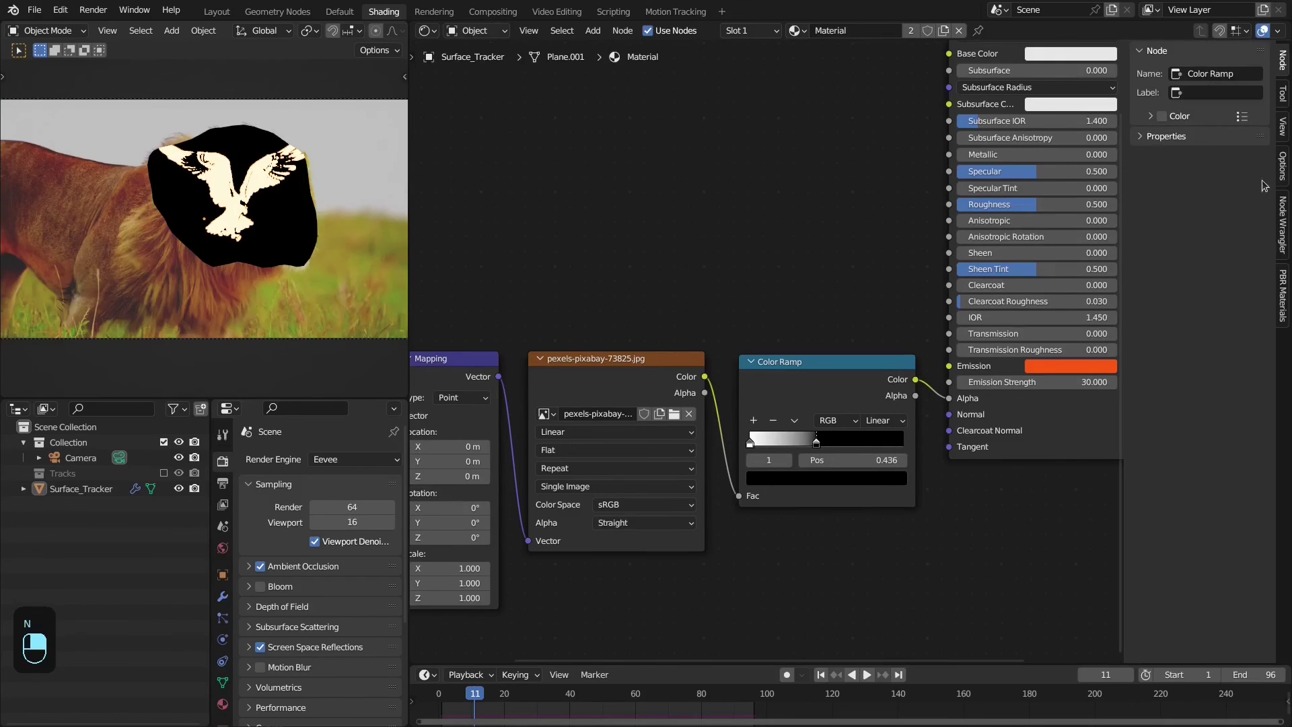
Set the Mapping location and scale 1.51 for the eagle, then play back to watch the glow follow the face
{"action": "left_click_drag", "start_coordinate": [1284, 173], "coordinate": [1213, 123]}
{"action": "left_click_drag", "start_coordinate": [1214, 123], "coordinate": [1228, 99]}
{"action": "left_click_drag", "start_coordinate": [1228, 99], "coordinate": [280, 452]}
{"action": "key", "text": "n"}
{"action": "key", "text": "alt+a"}
{"action": "key", "text": "shift+Right"}
{"action": "key", "text": "shift+Left"}
{"action": "key", "text": "space"}
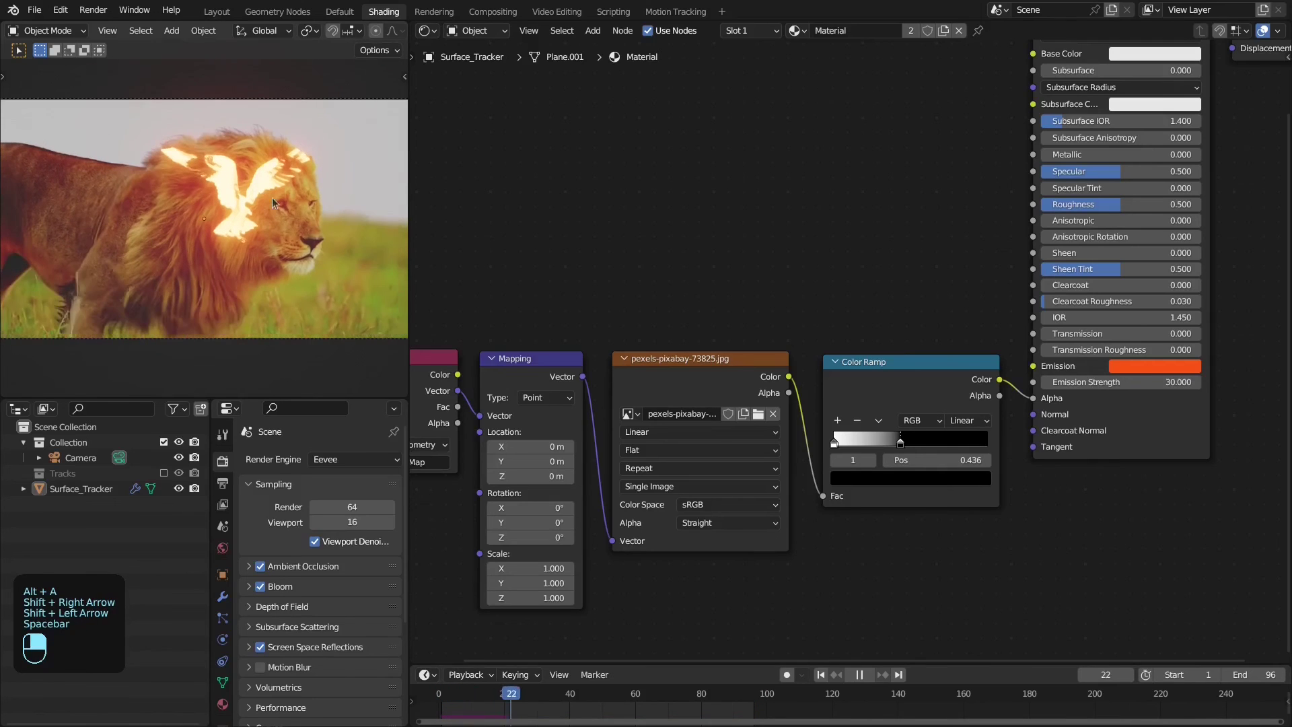
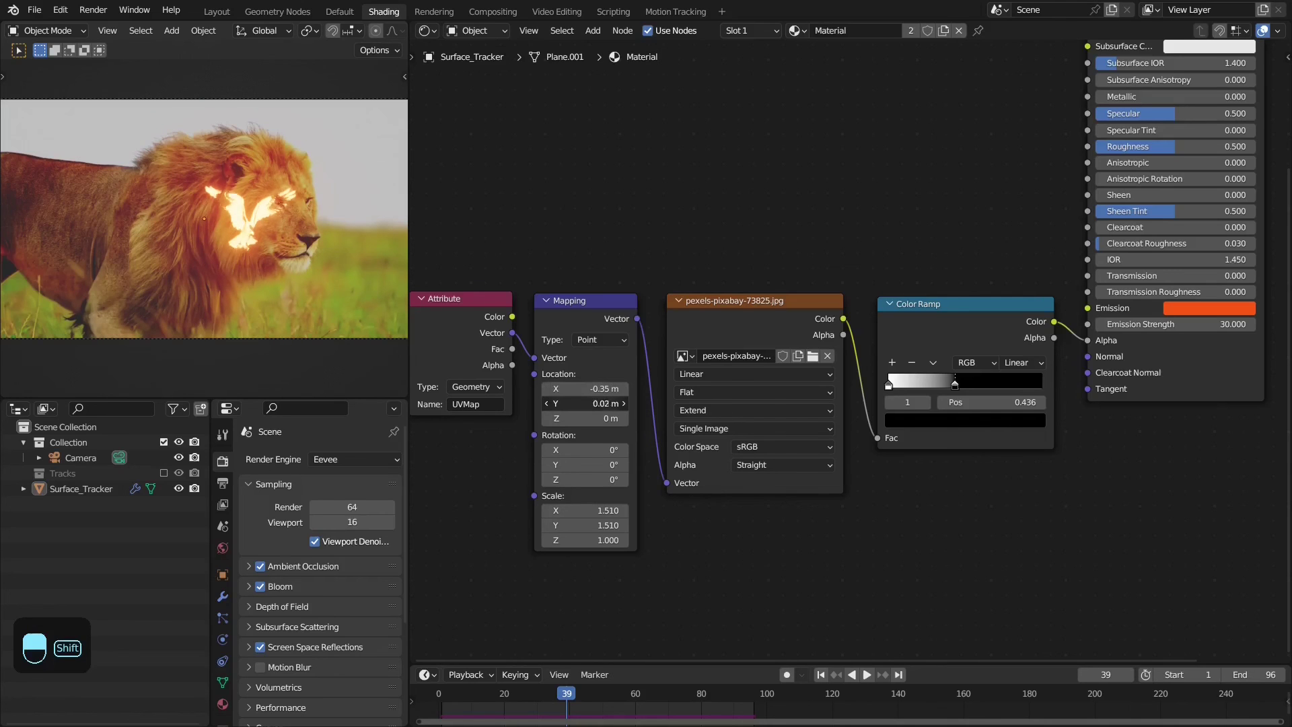
Shift the eagle lower onto the lion's forehead (location -0.35/-0.23) and replay from the start
{"action": "left_click_drag", "start_coordinate": [396, 271], "coordinate": [299, 212]}
{"action": "key", "text": "shift+Left"}
{"action": "key", "text": "space"}
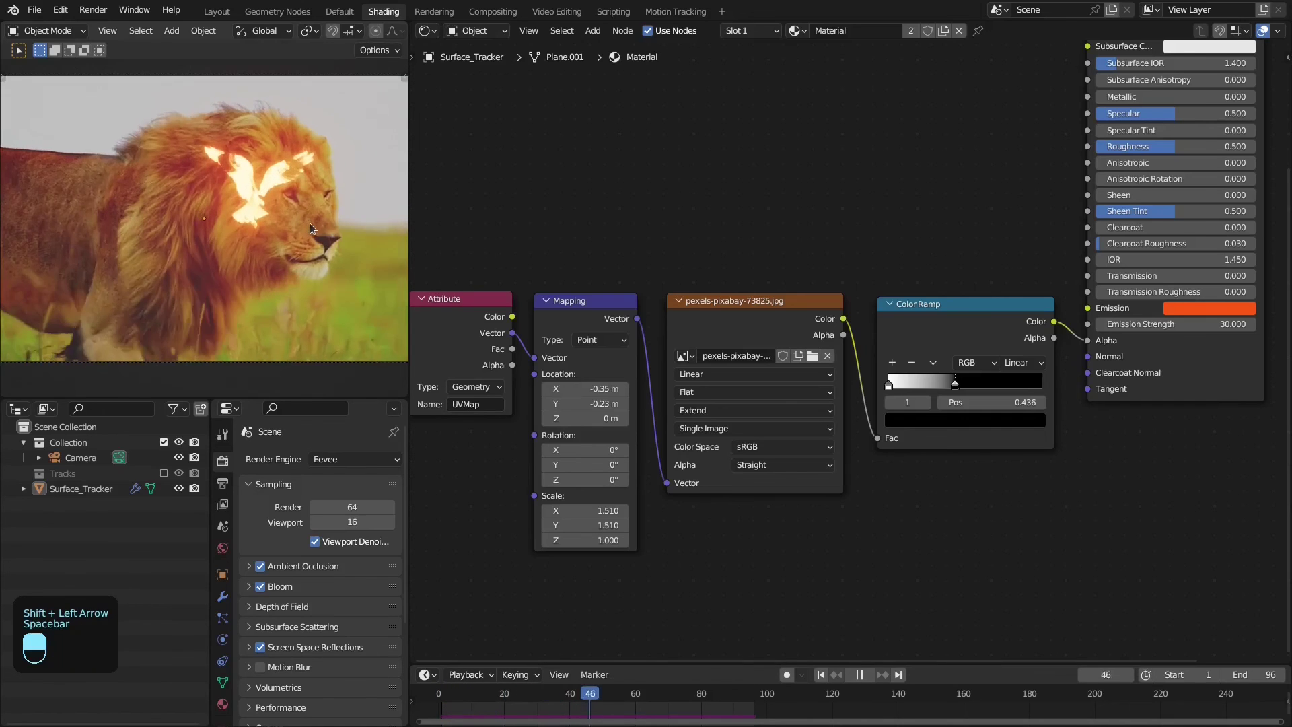
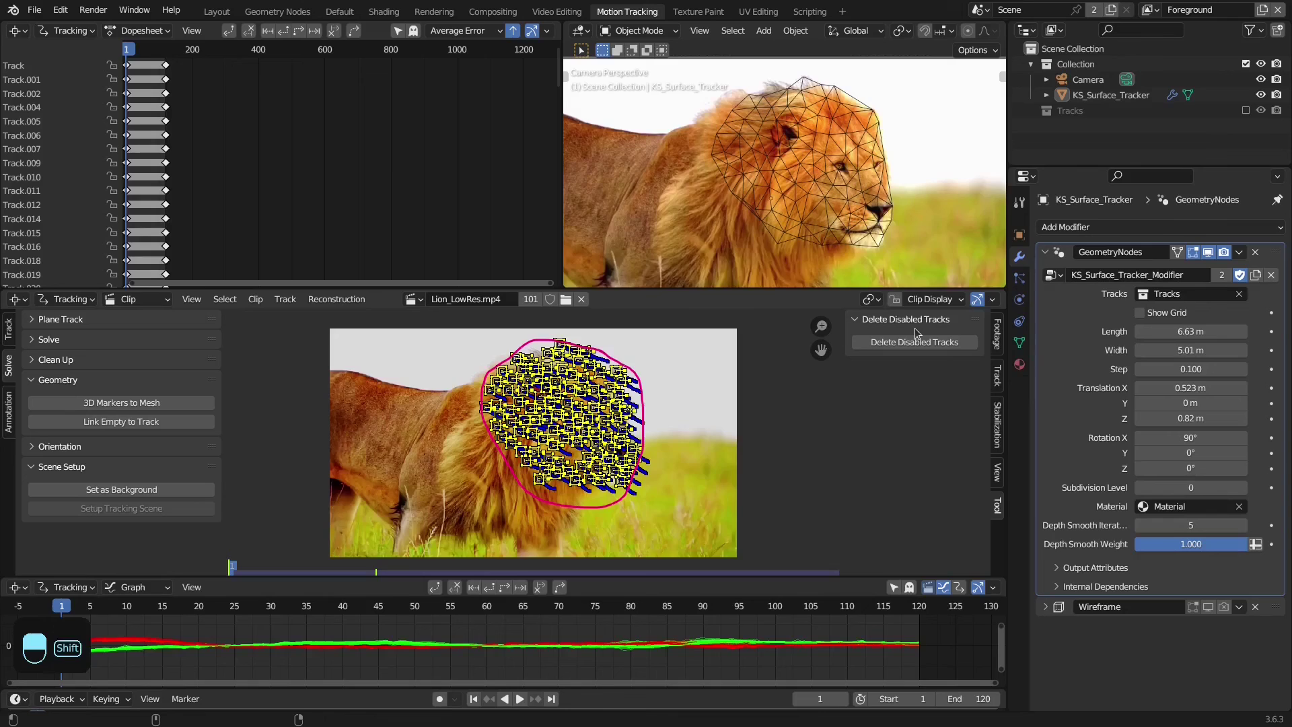
Play the packaged tracker result, then box-select the UVMap and depth Attribute nodes in its material
{"action": "key", "text": "shift+Right"}
{"action": "key", "text": "shift+Left"}
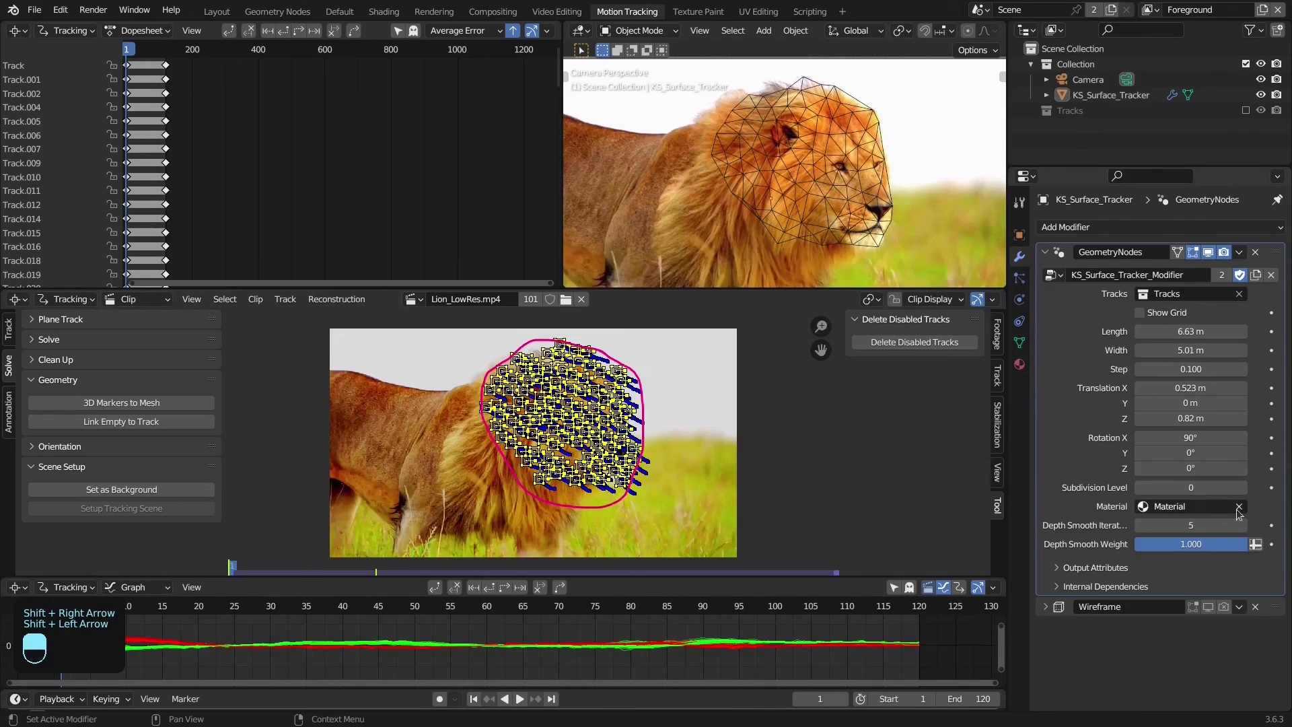
{"action": "key", "text": "space"}
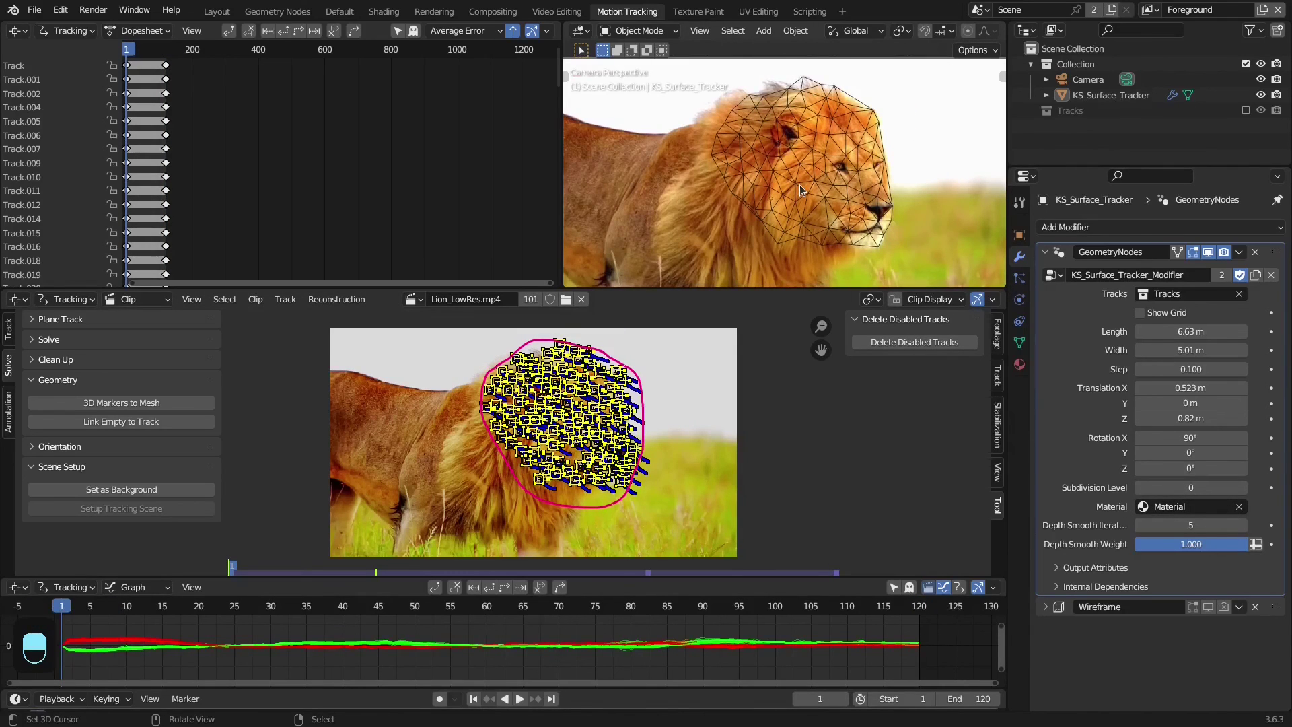
{"action": "key", "text": "space"}
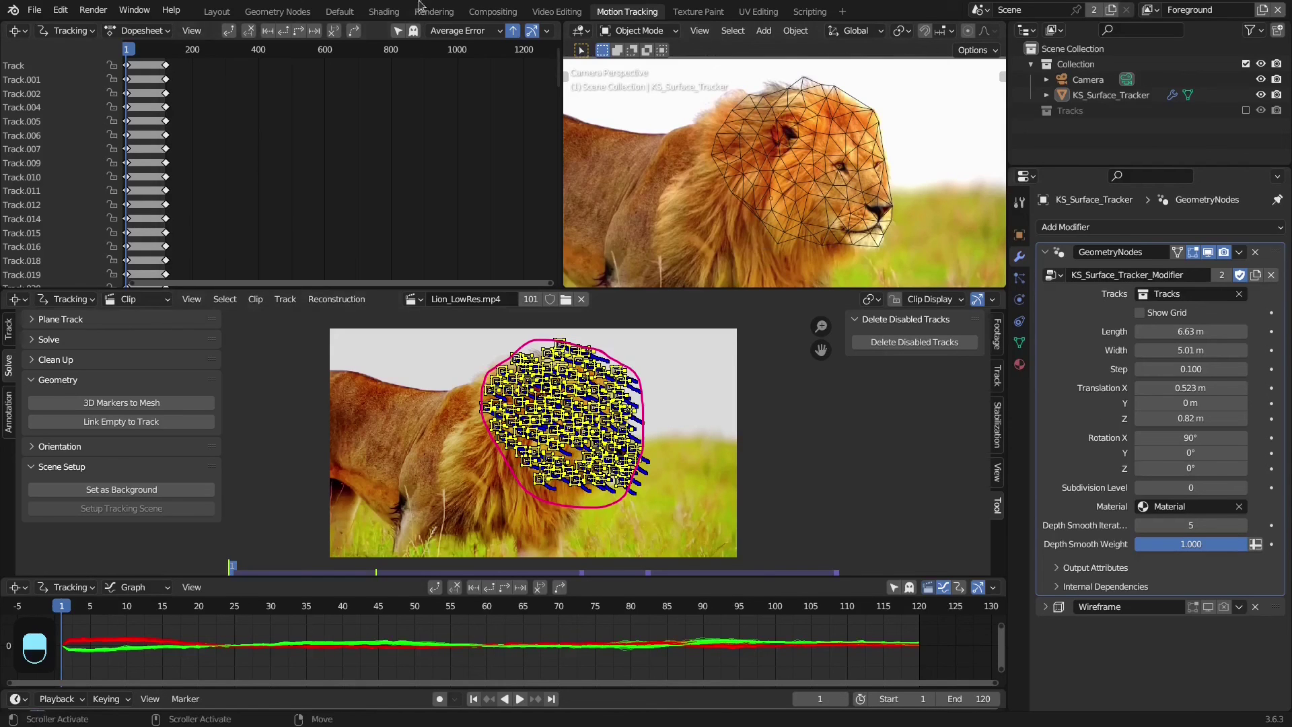
{"action": "left_click_drag", "start_coordinate": [601, 136], "coordinate": [530, 196]}
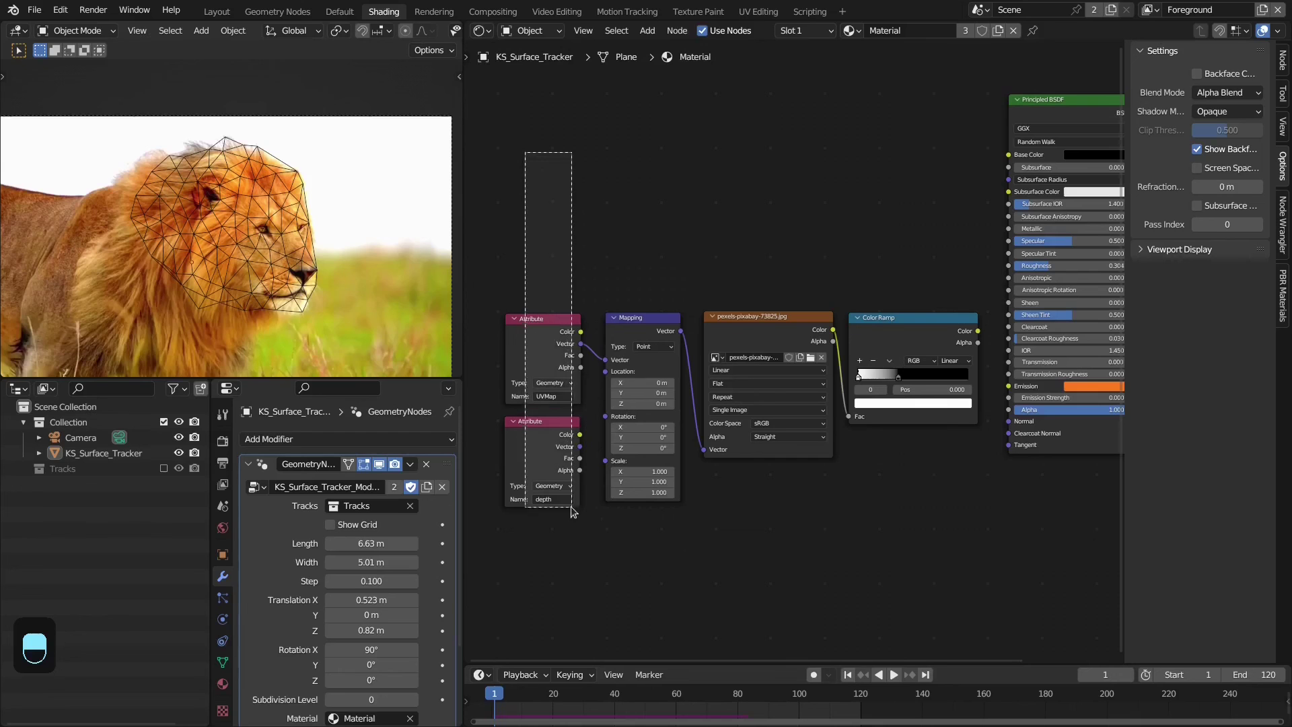